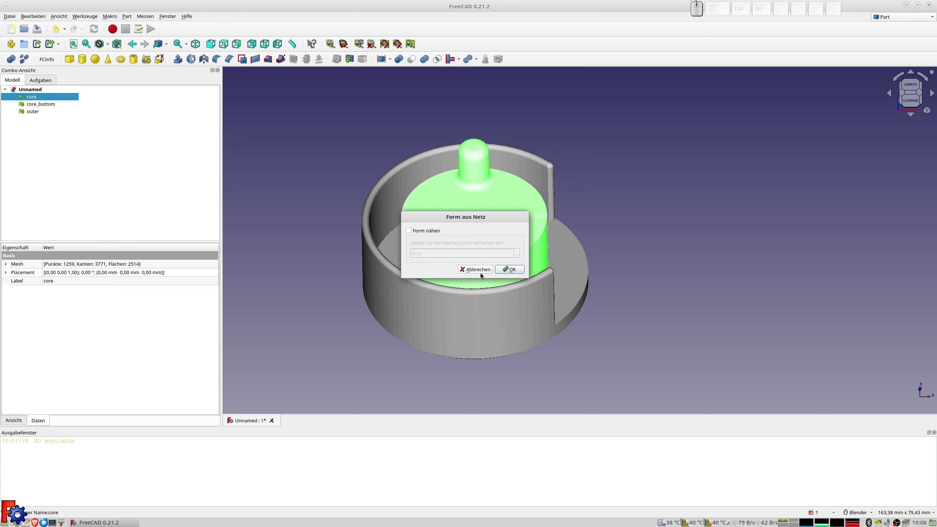
Step: Create shapes from the core and core_bottom meshes, hiding the core mesh in between
{"action": "left_click", "coordinate": [510, 271]}
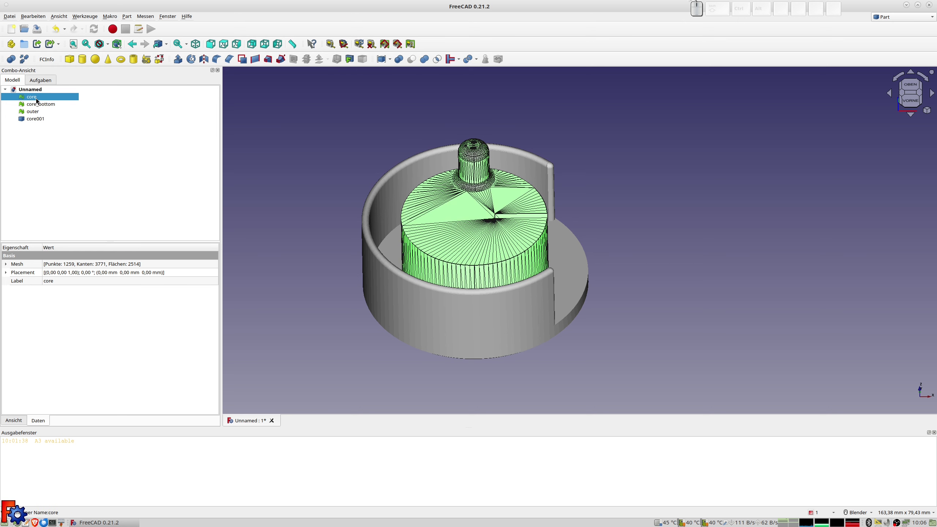
{"action": "key", "text": "space"}
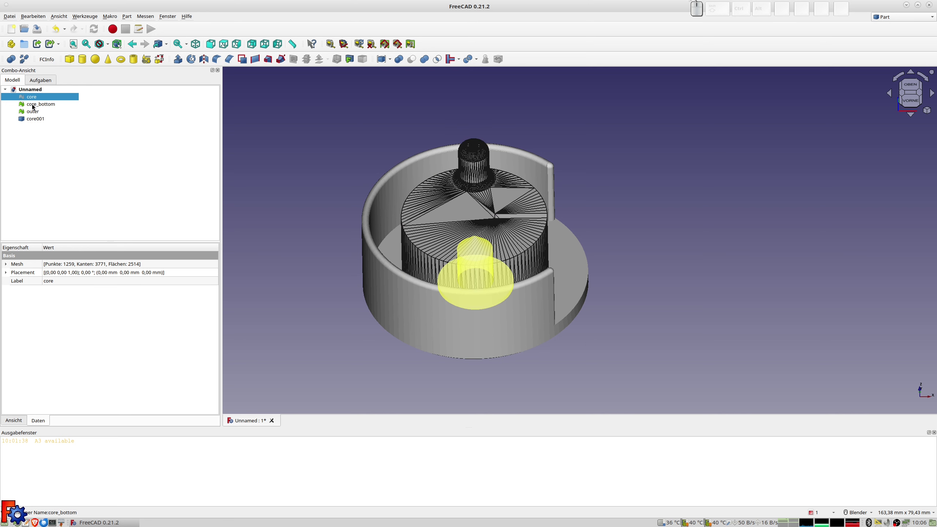
{"action": "left_click", "coordinate": [35, 106]}
{"action": "left_click", "coordinate": [130, 17]}
{"action": "left_click", "coordinate": [162, 85]}
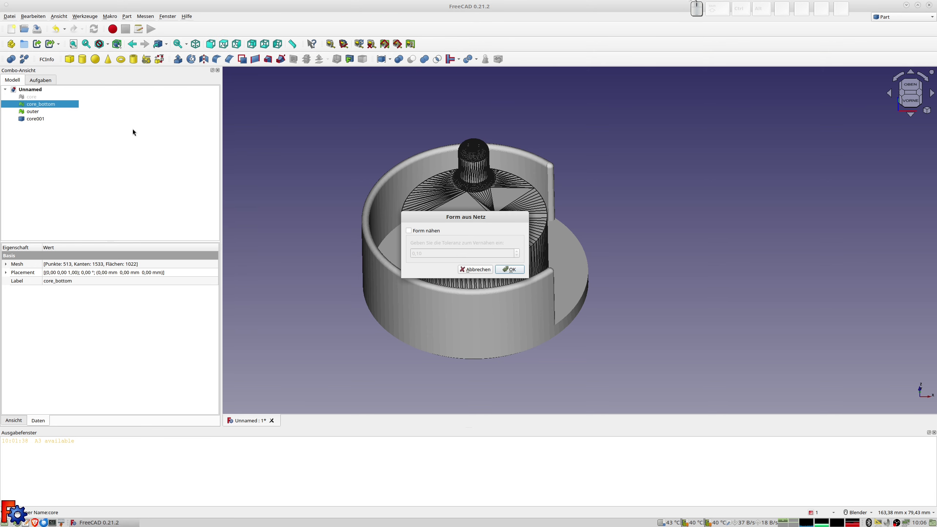
{"action": "left_click", "coordinate": [514, 270]}
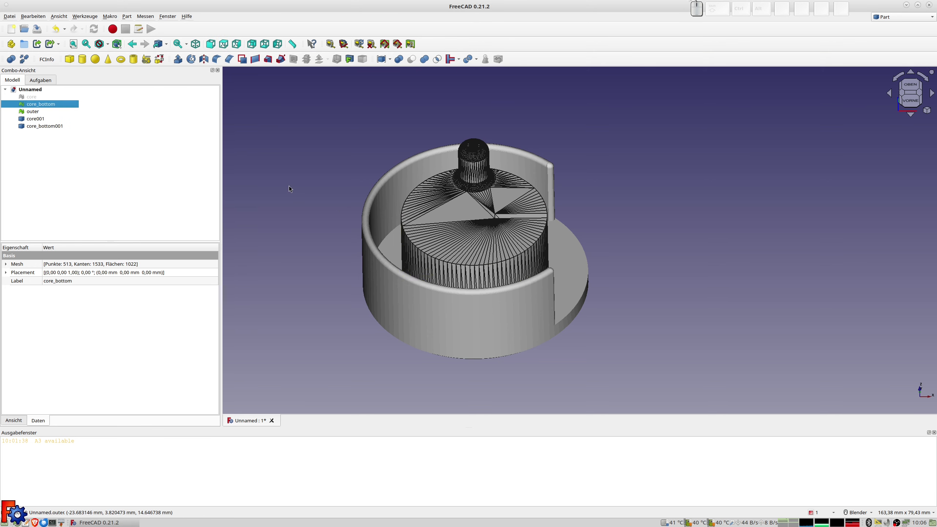
Step: Inspect the underside, hide the core_bottom mesh, then select the outer mesh and core001 shape
{"action": "middle_click", "coordinate": [284, 311]}
{"action": "middle_click", "coordinate": [407, 263]}
{"action": "middle_click", "coordinate": [413, 251]}
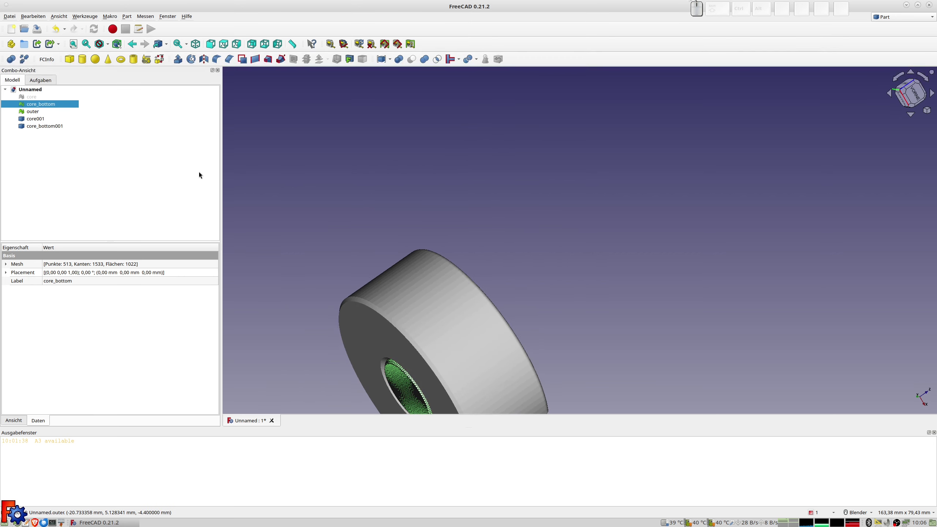
{"action": "key", "text": "space"}
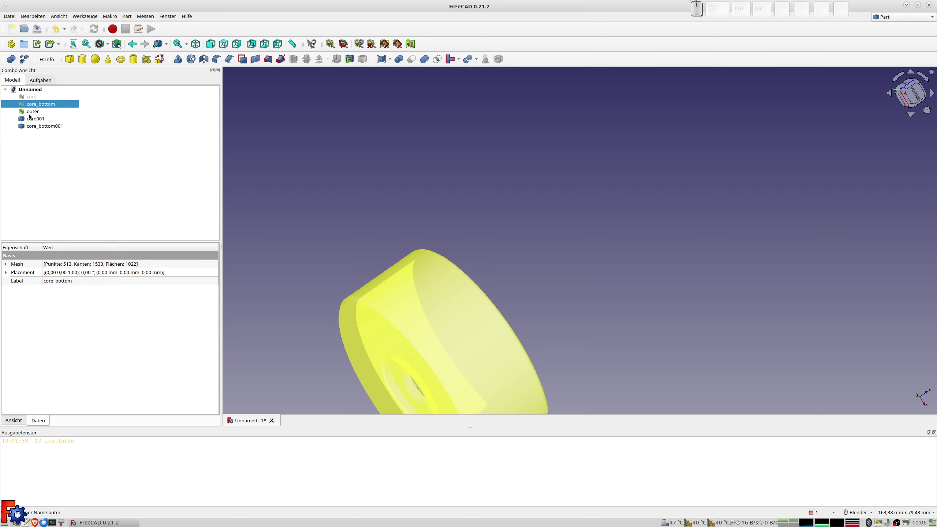
{"action": "left_click", "coordinate": [31, 113]}
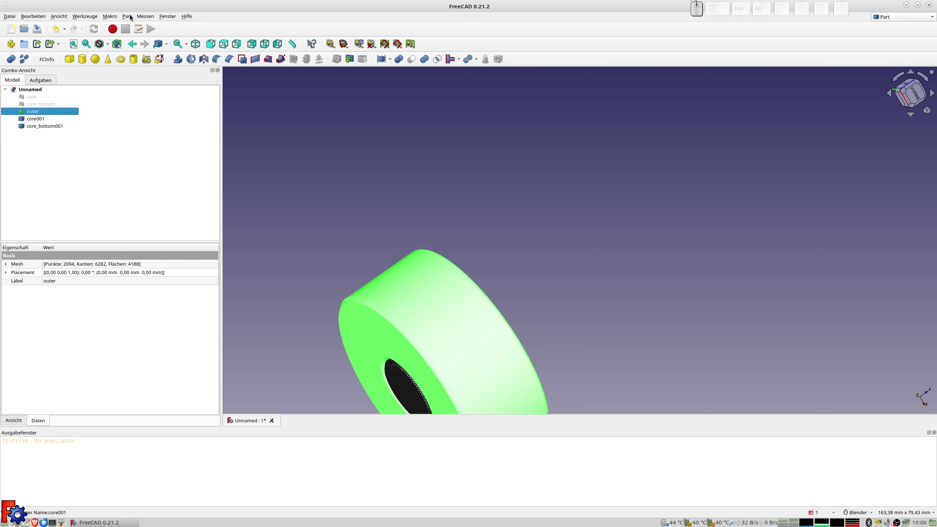
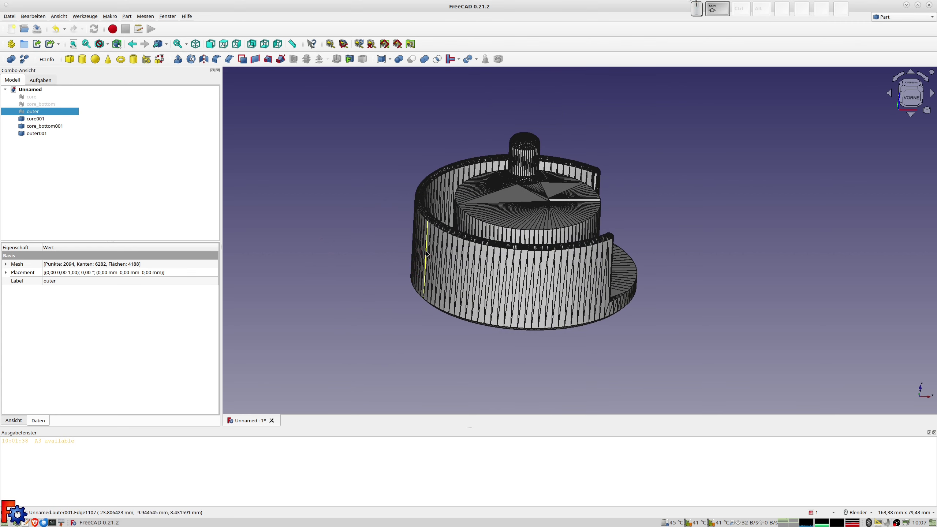
{"action": "middle_click", "coordinate": [412, 259]}
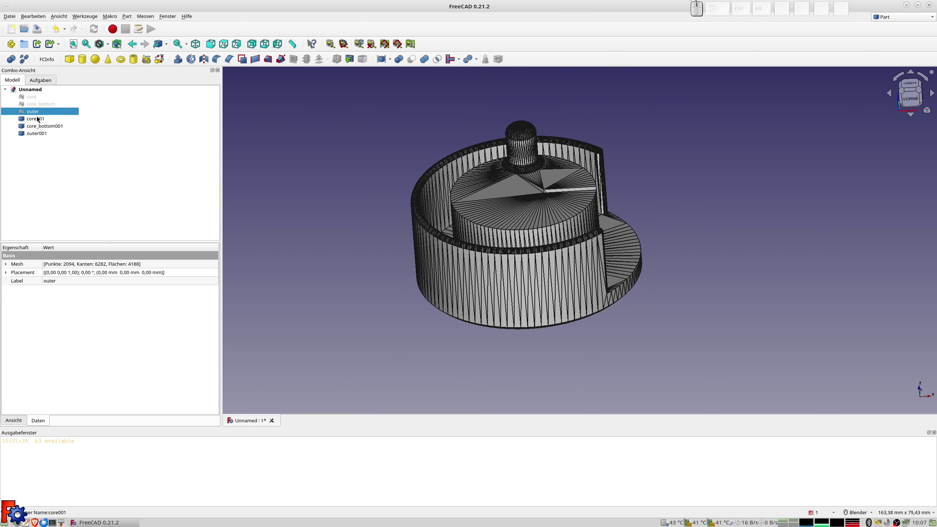
{"action": "left_click", "coordinate": [38, 119]}
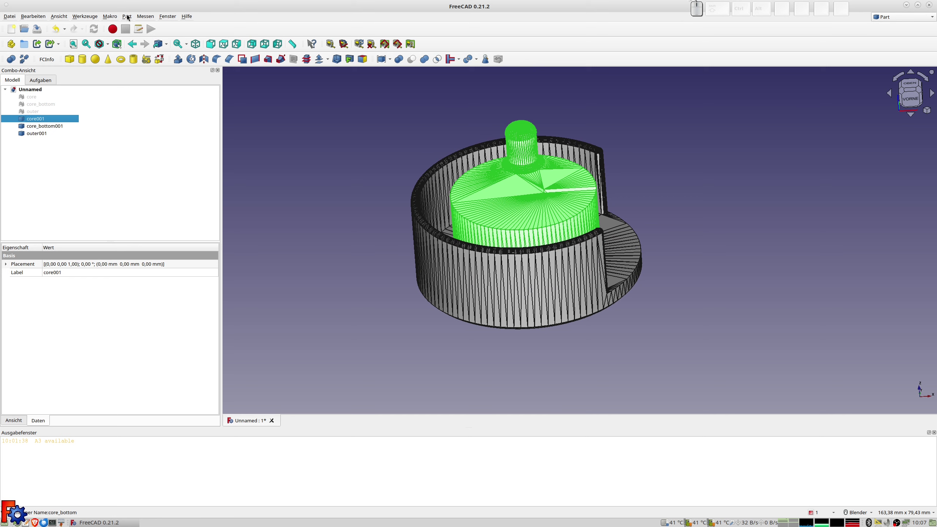
Step: Convert the core001 and core_bottom001 shapes to solids and hide the source shapes
{"action": "left_click", "coordinate": [129, 17]}
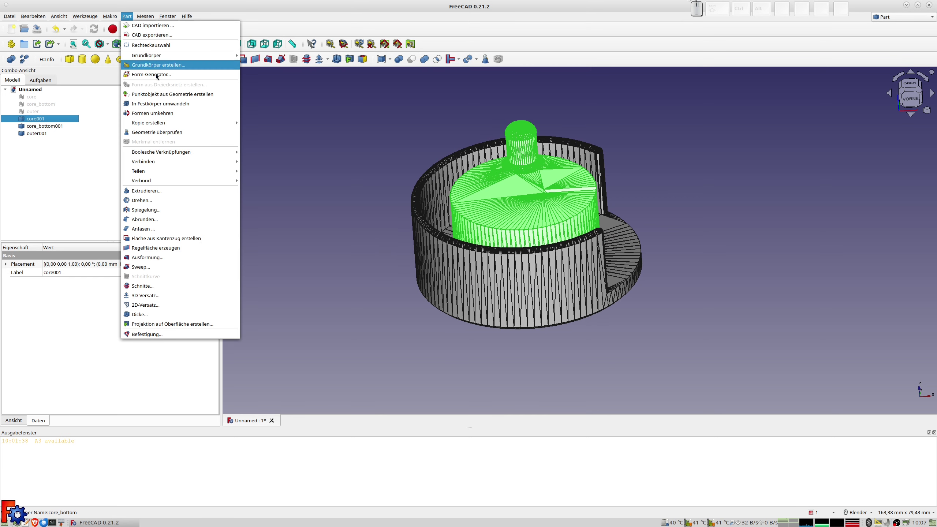
{"action": "left_click", "coordinate": [161, 107]}
{"action": "key", "text": "space"}
{"action": "left_click", "coordinate": [39, 129]}
{"action": "left_click", "coordinate": [128, 18]}
{"action": "left_click", "coordinate": [152, 106]}
{"action": "key", "text": "space"}
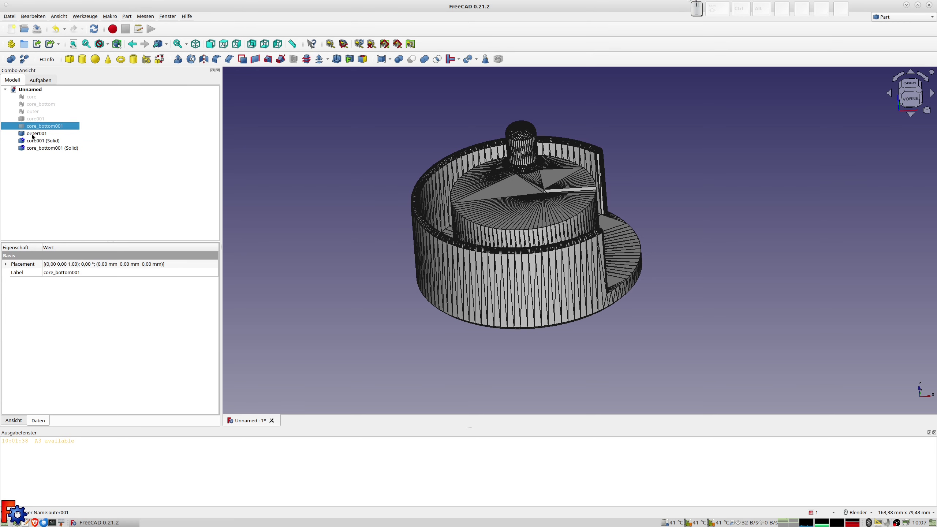
Step: Convert the outer001 shape to a solid, hide the shape, and select the core001 solid
{"action": "left_click", "coordinate": [33, 136]}
{"action": "left_click", "coordinate": [130, 16]}
{"action": "left_click", "coordinate": [160, 108]}
{"action": "key", "text": "space"}
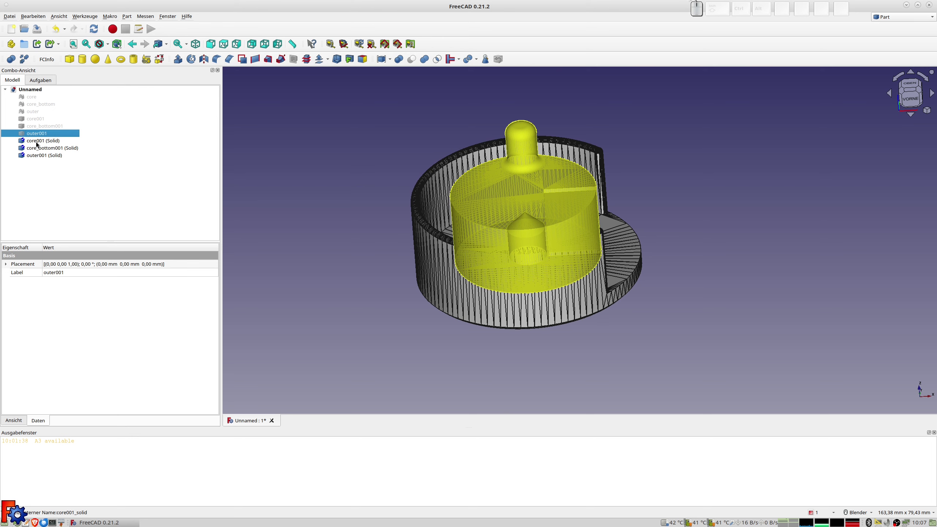
{"action": "left_click", "coordinate": [42, 144]}
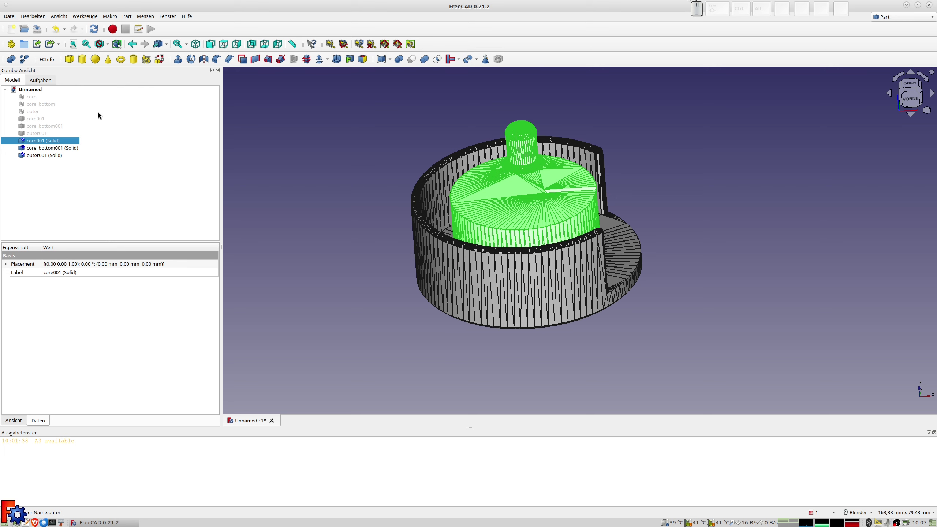
Step: Make refined copies of the core001, core_bottom001 and outer001 solids via Part > Create a copy > Refine shape
{"action": "left_click", "coordinate": [128, 18]}
{"action": "left_click", "coordinate": [163, 126]}
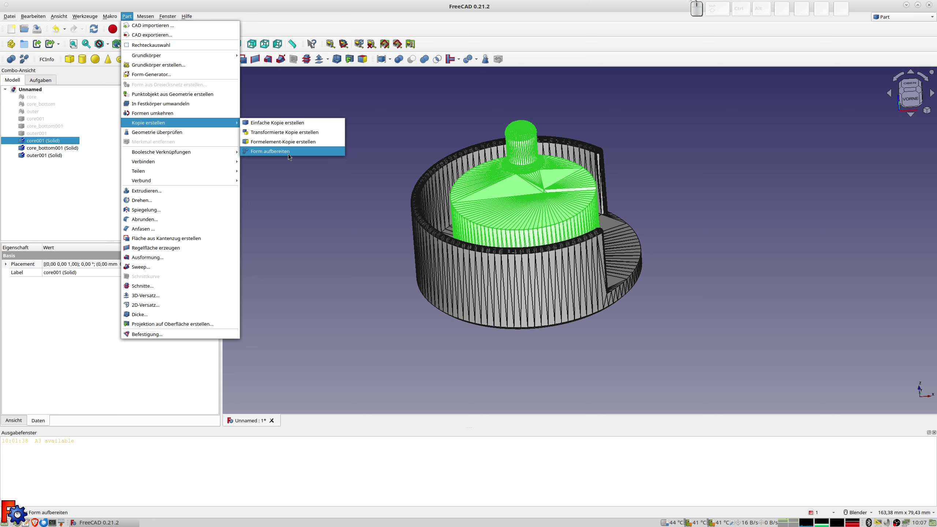
{"action": "left_click", "coordinate": [435, 82]}
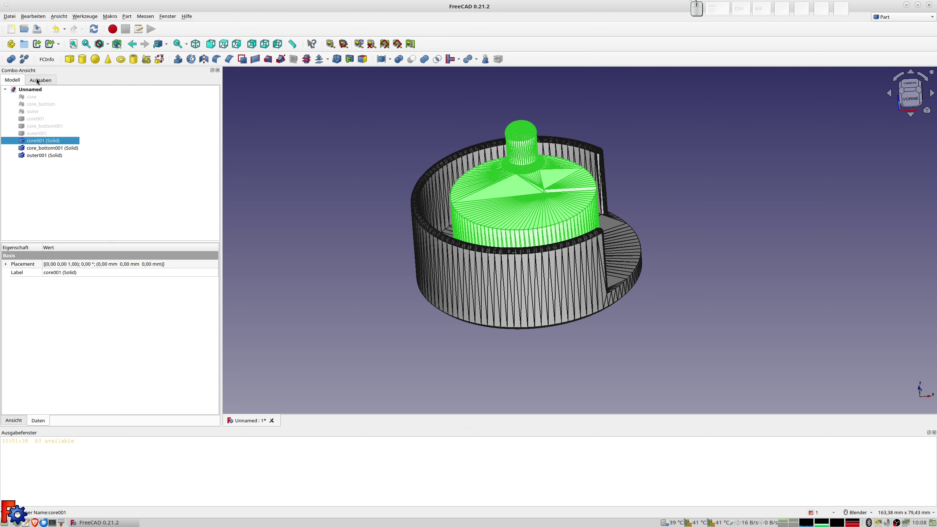
{"action": "left_click", "coordinate": [26, 62]}
{"action": "left_click", "coordinate": [48, 149]}
{"action": "left_click", "coordinate": [129, 19]}
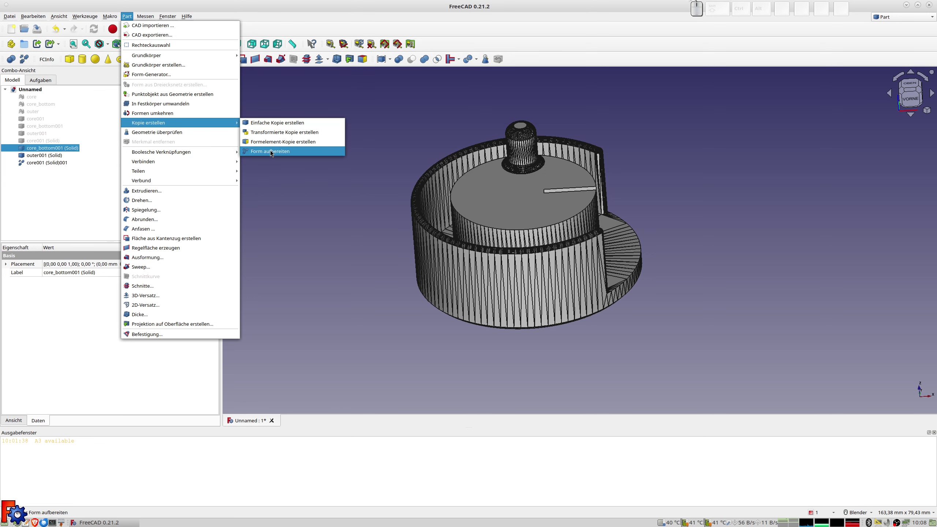
{"action": "left_click", "coordinate": [273, 152]}
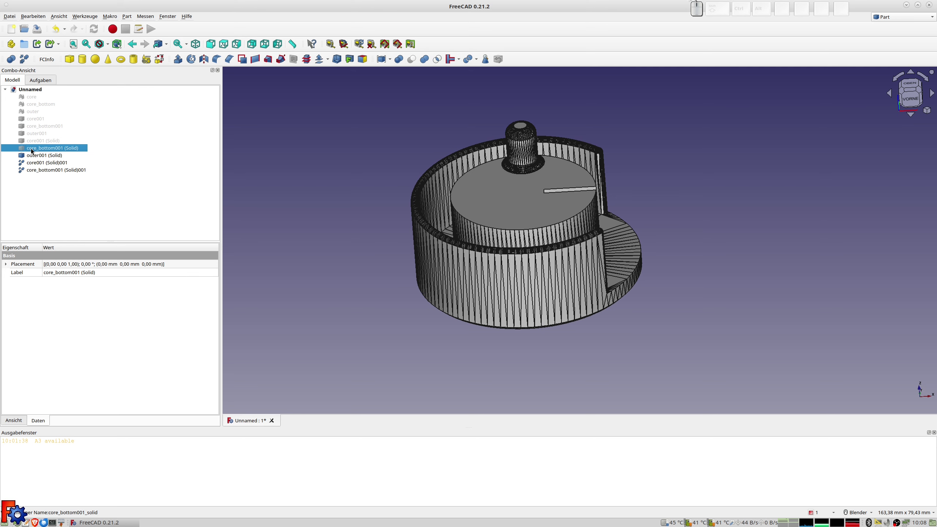
{"action": "left_click", "coordinate": [36, 156]}
{"action": "left_click", "coordinate": [29, 59]}
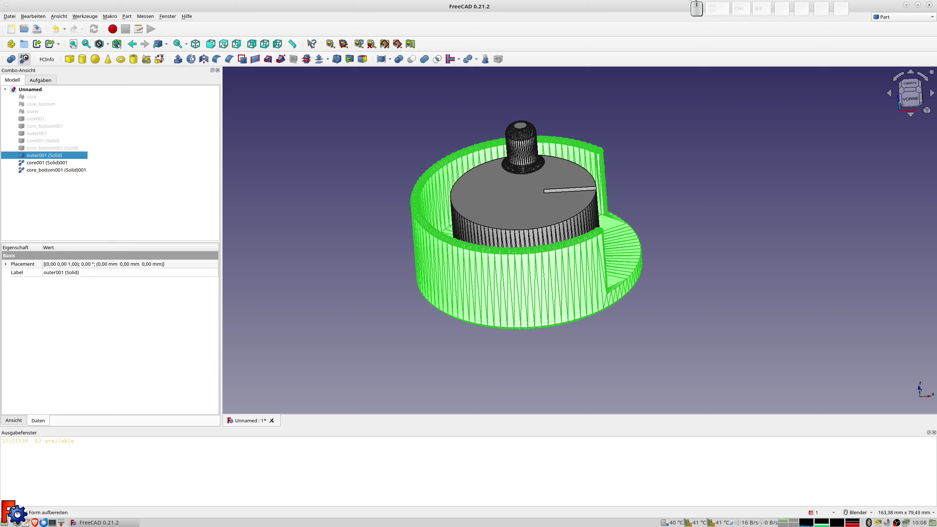
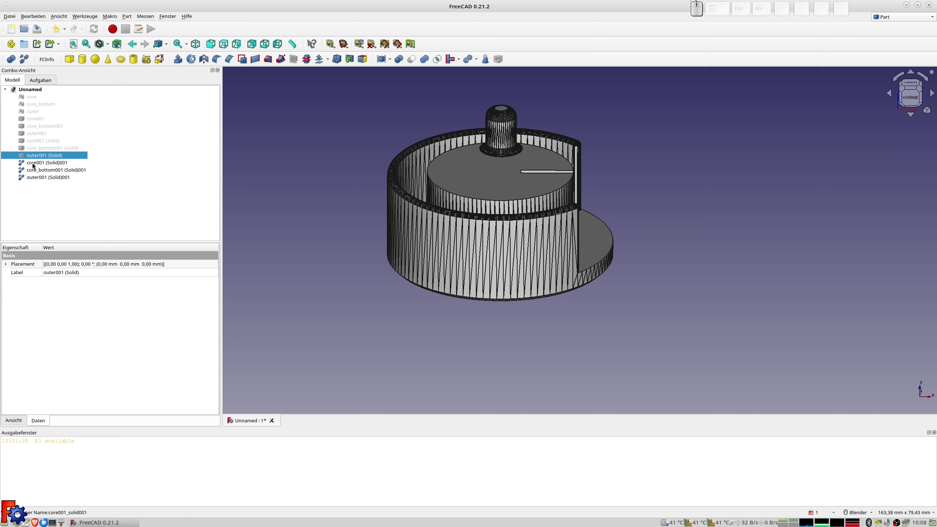
{"action": "left_click", "coordinate": [35, 165]}
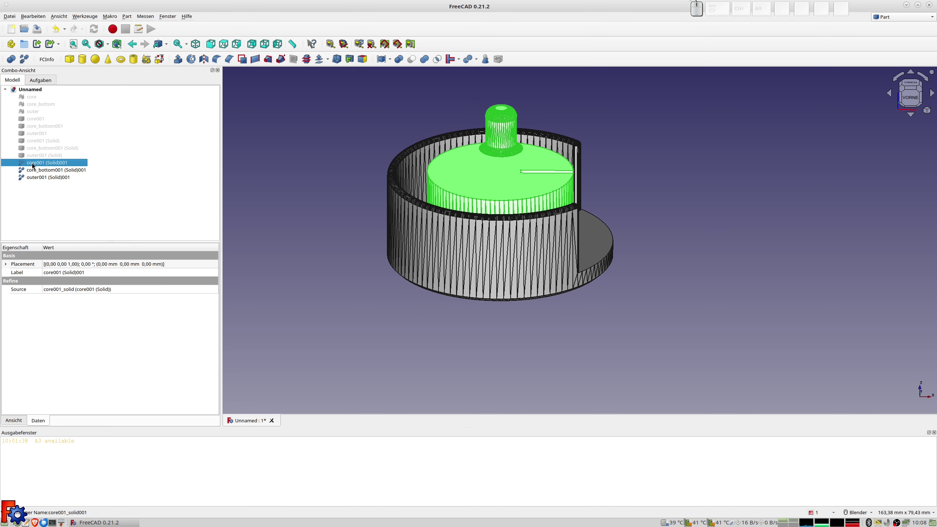
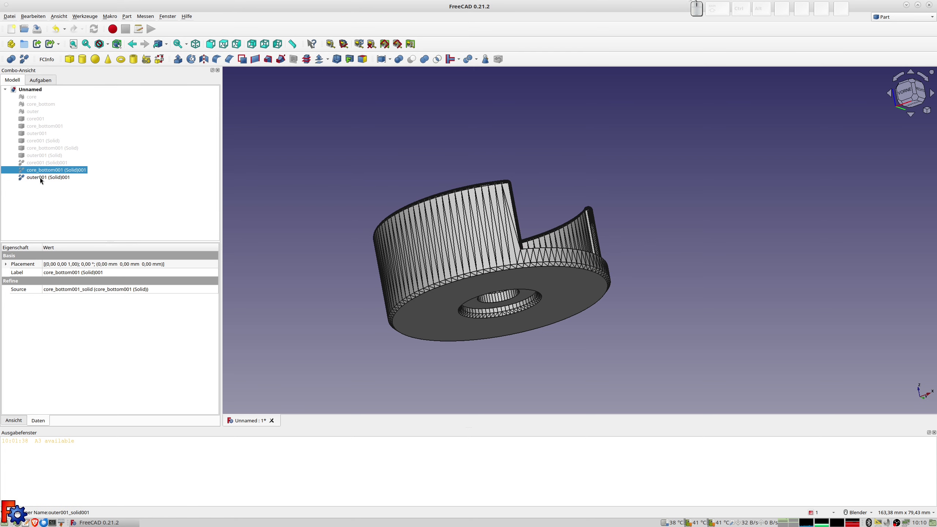
Step: In Part Design, create a body from the refined outer solid and start a sketch on its floor face
{"action": "left_click", "coordinate": [43, 180]}
{"action": "left_click", "coordinate": [891, 16]}
{"action": "left_click", "coordinate": [894, 10]}
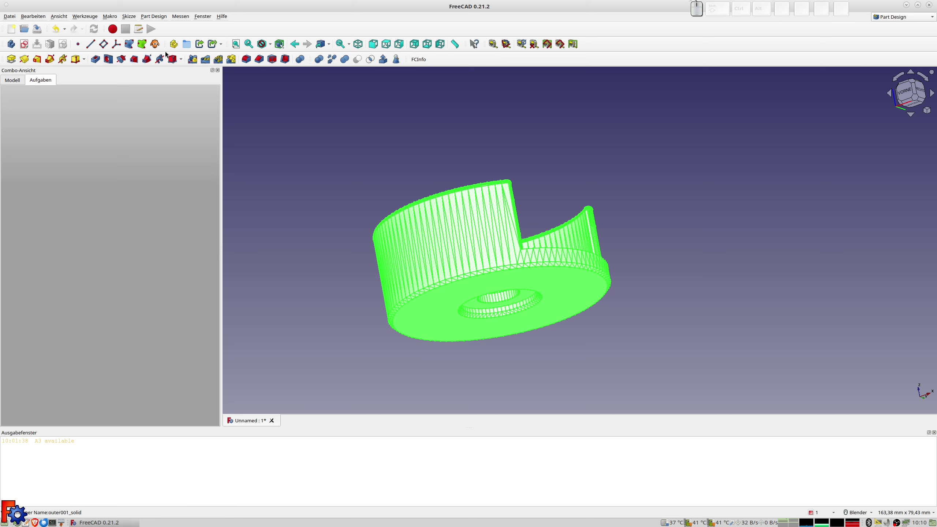
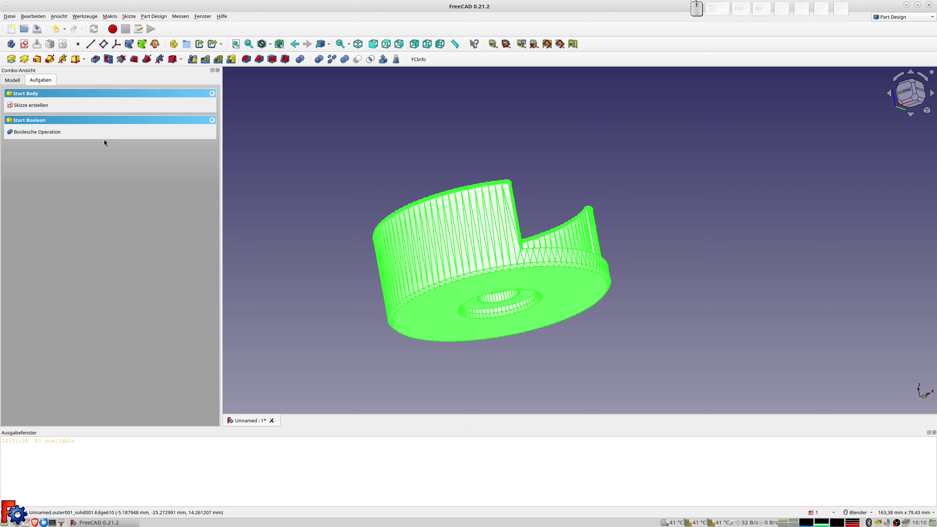
{"action": "left_click", "coordinate": [20, 80]}
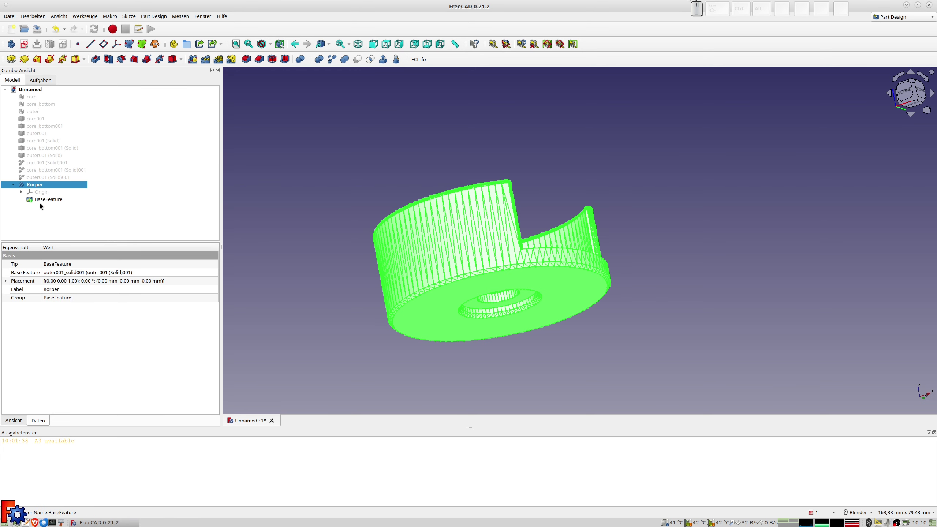
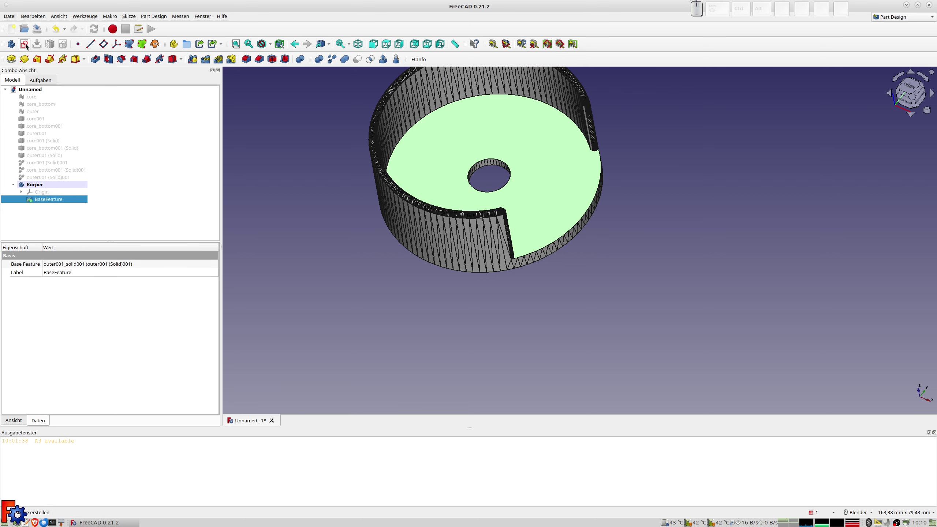
{"action": "left_click", "coordinate": [26, 48]}
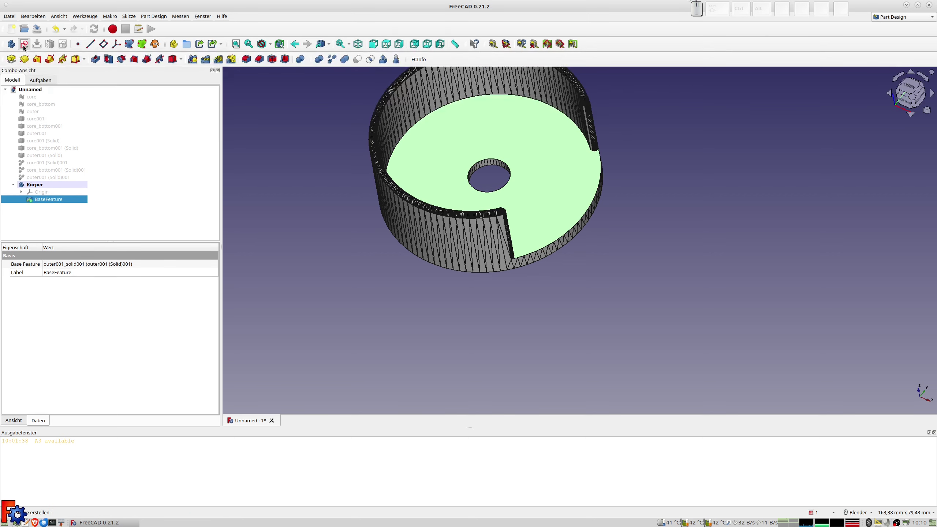
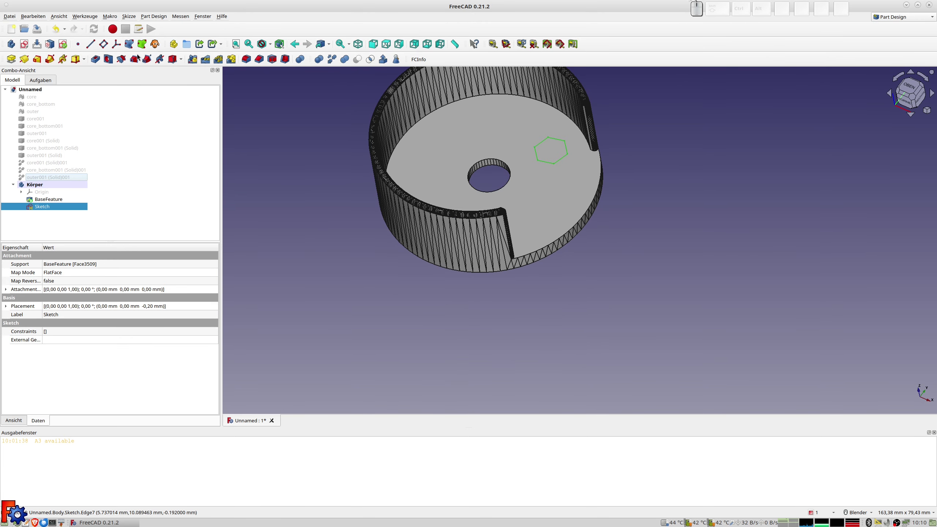
Step: Inspect the 5 mm pocket preview from the other side and cancel it without applying
{"action": "left_click", "coordinate": [98, 62]}
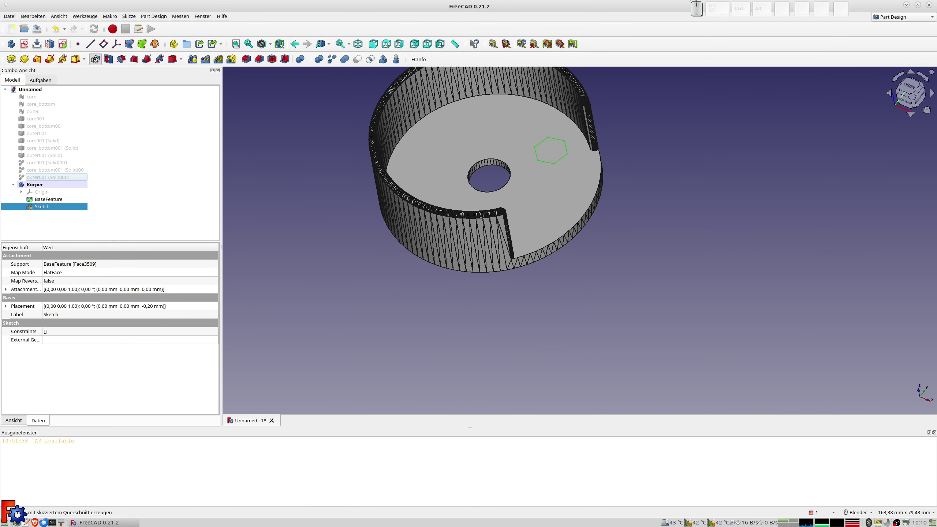
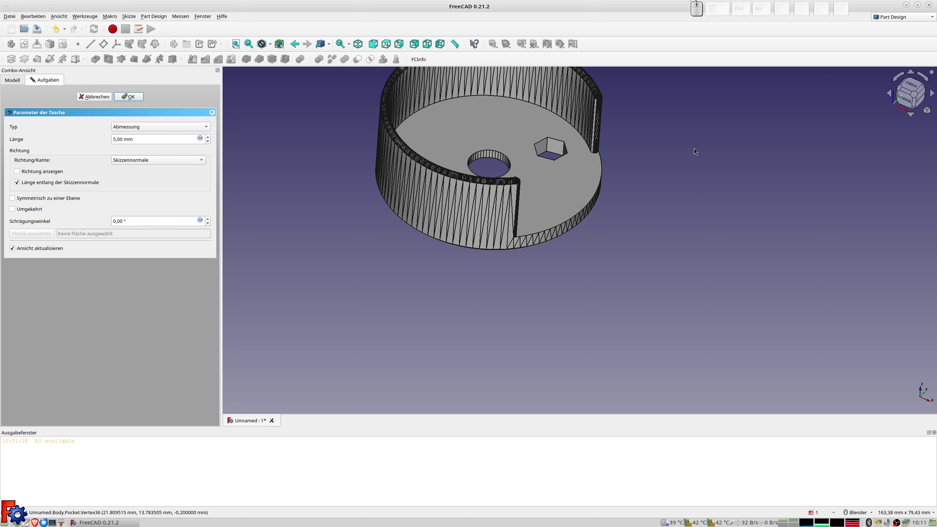
{"action": "middle_click", "coordinate": [532, 265]}
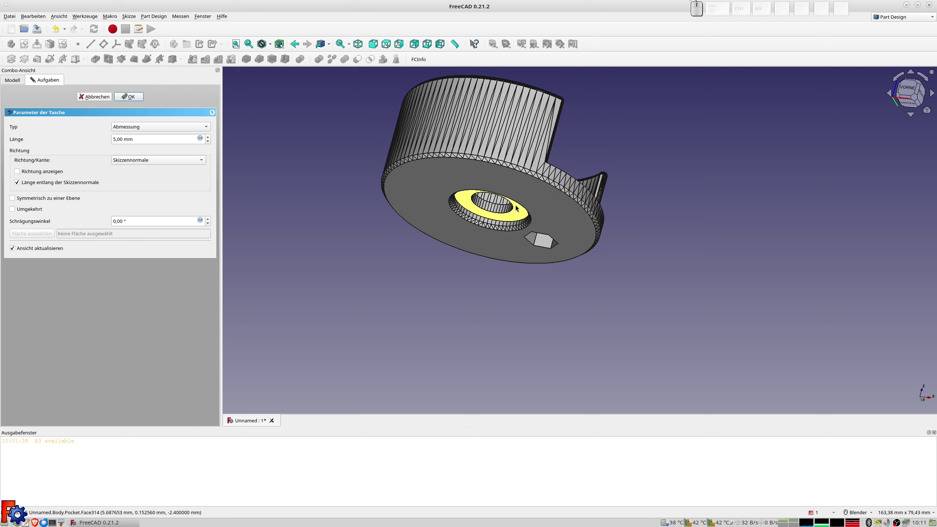
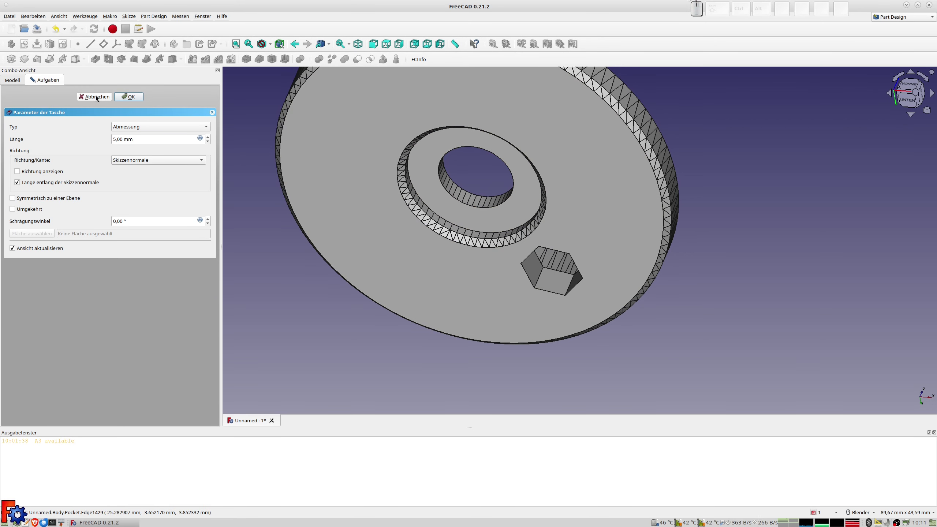
{"action": "left_click", "coordinate": [100, 97]}
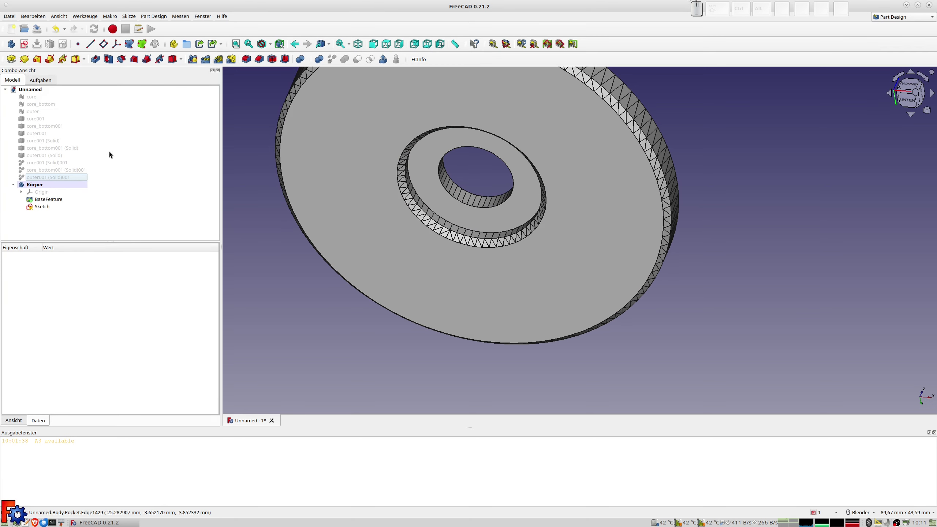
Step: Delete the Körper body together with its sketch from the model tree
{"action": "left_click", "coordinate": [34, 186]}
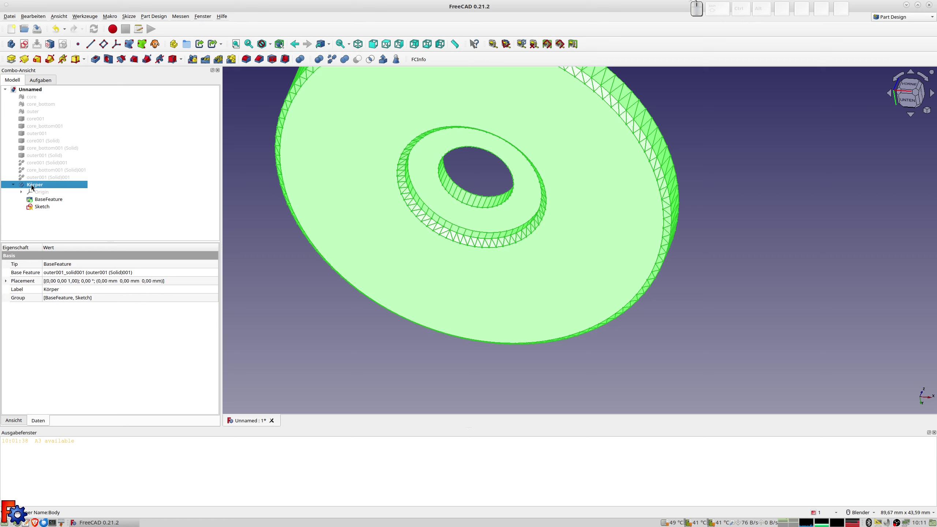
{"action": "key", "text": "Delete"}
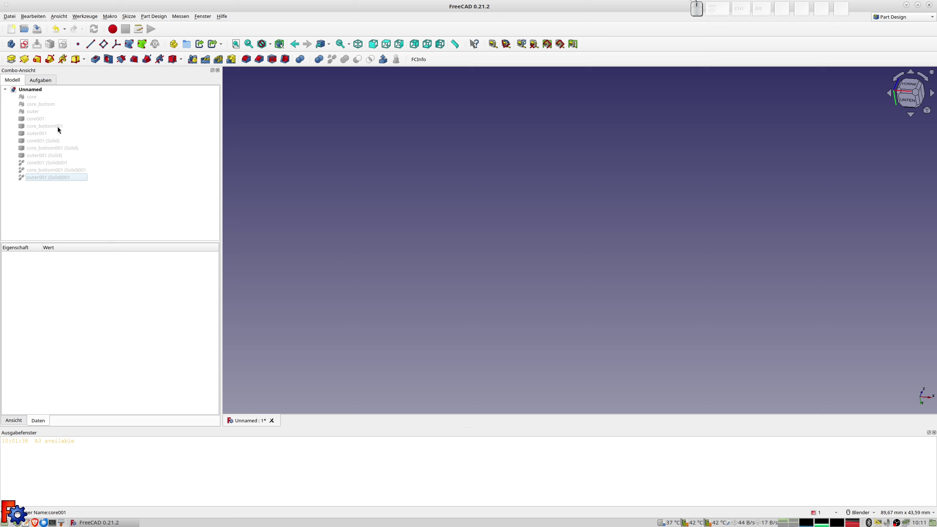
Step: Create a new body with outer001 (Solid)001 as base feature and dismiss the sketch plane choice
{"action": "left_click", "coordinate": [45, 179]}
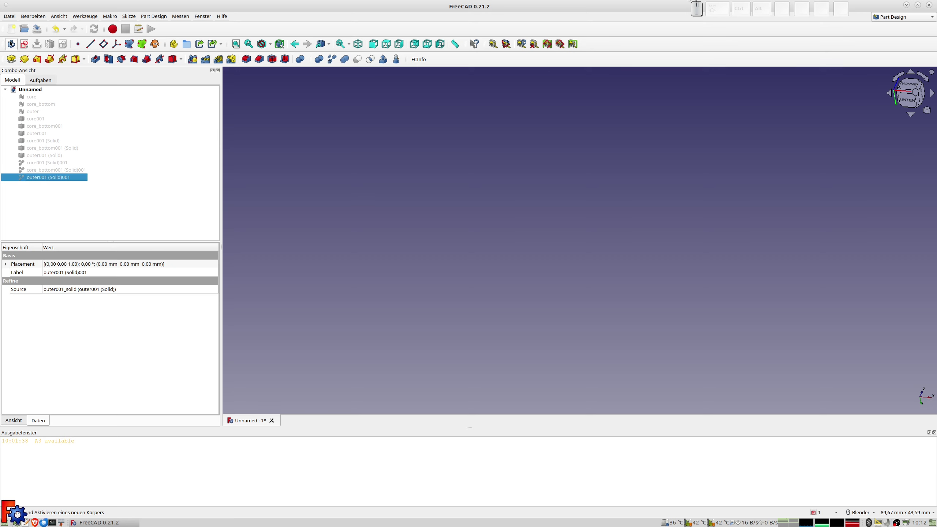
{"action": "left_click", "coordinate": [13, 44]}
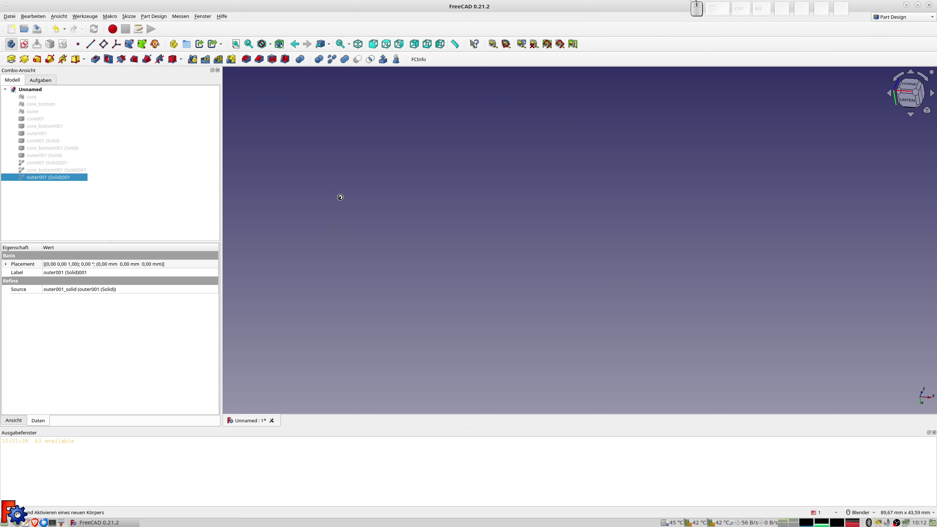
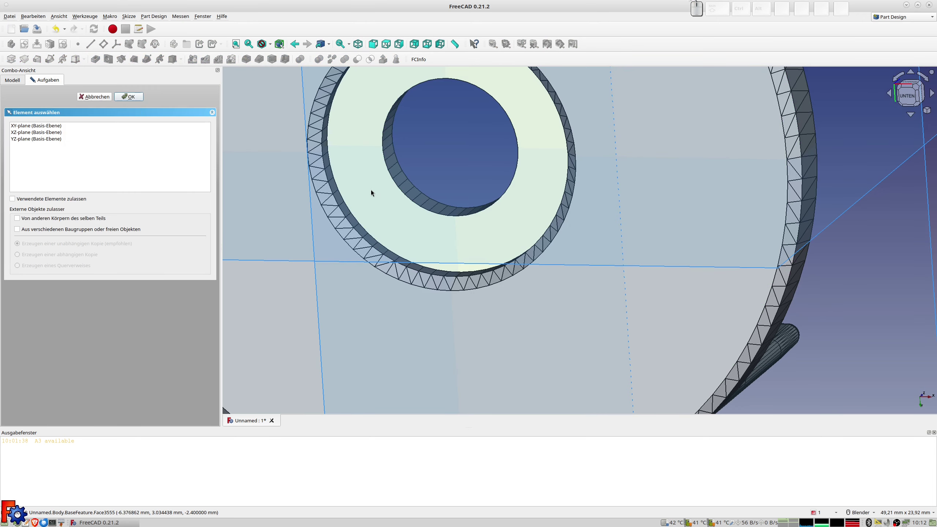
{"action": "key", "text": "Escape"}
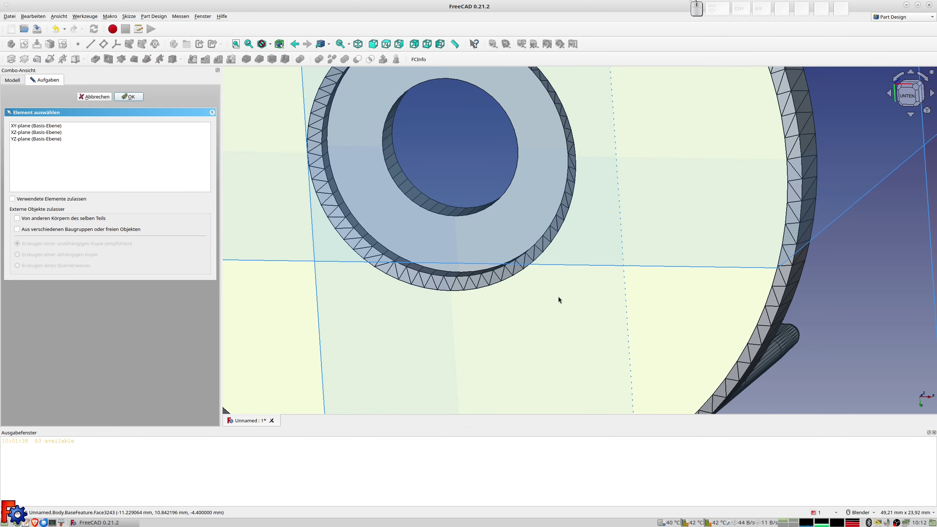
{"action": "key", "text": "Escape"}
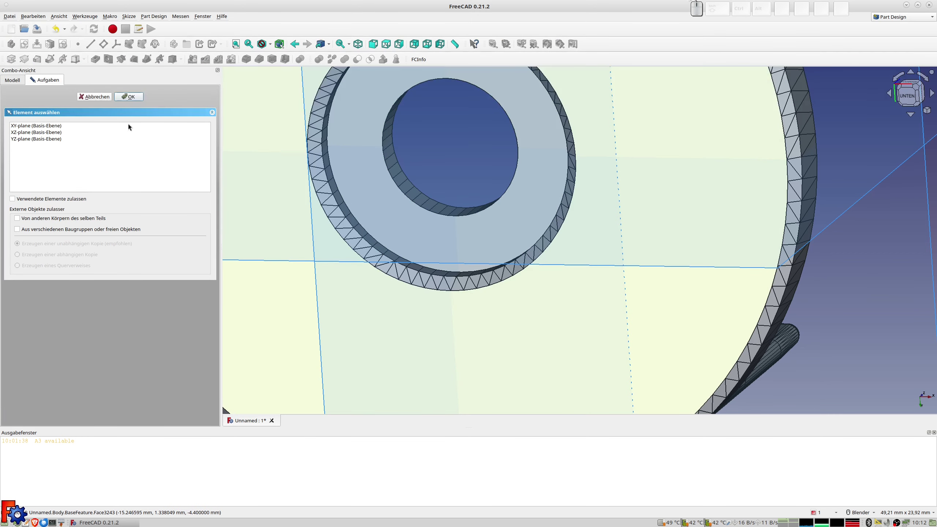
{"action": "left_click", "coordinate": [99, 97]}
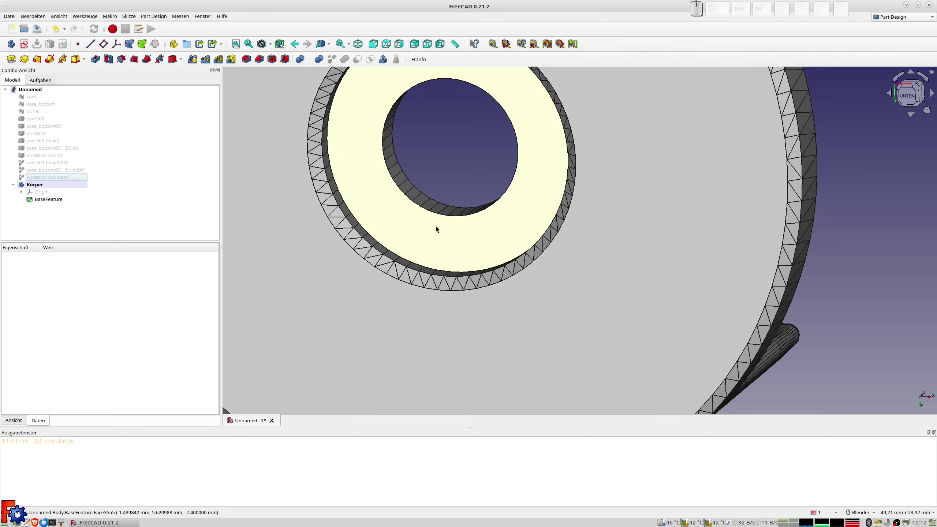
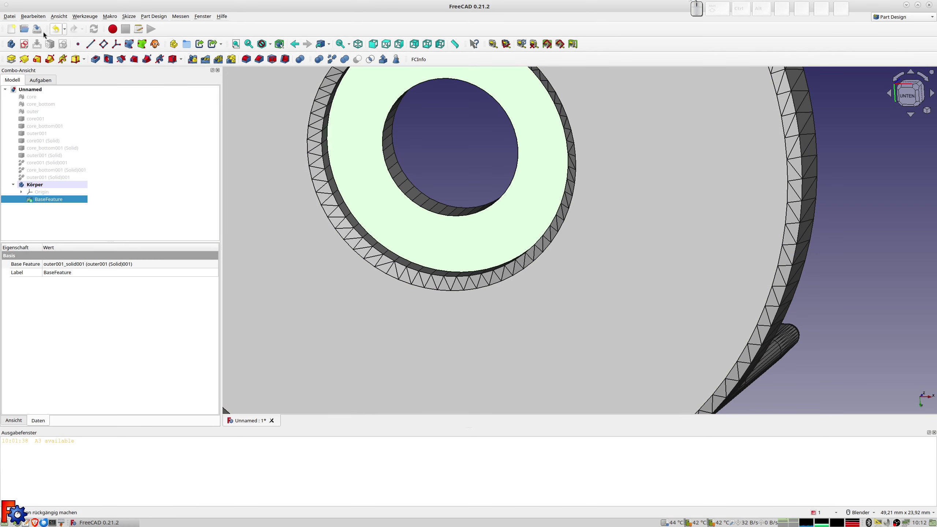
Step: Start a new sketch on the body's bottom face around the centre hole
{"action": "left_click", "coordinate": [26, 47]}
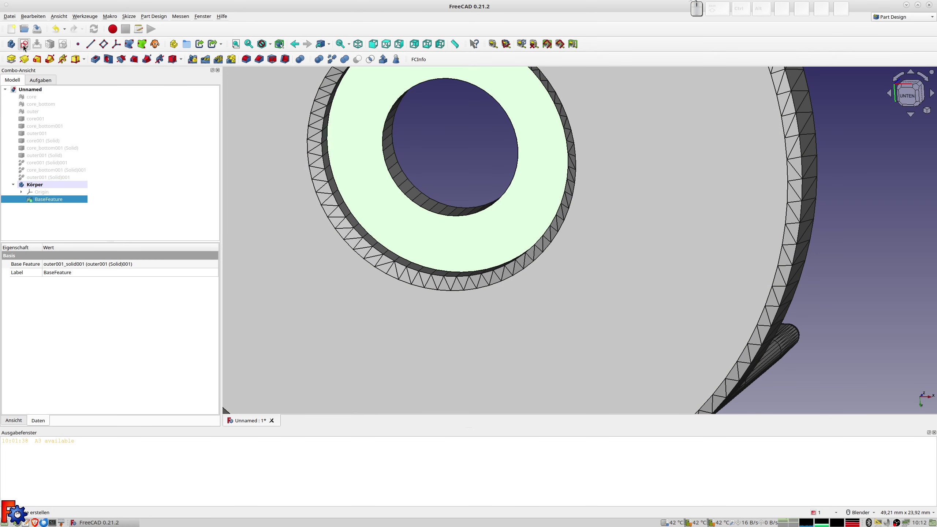
{"action": "scroll", "scroll_direction": "down", "scroll_amount": 3}
{"action": "left_click", "coordinate": [385, 112]}
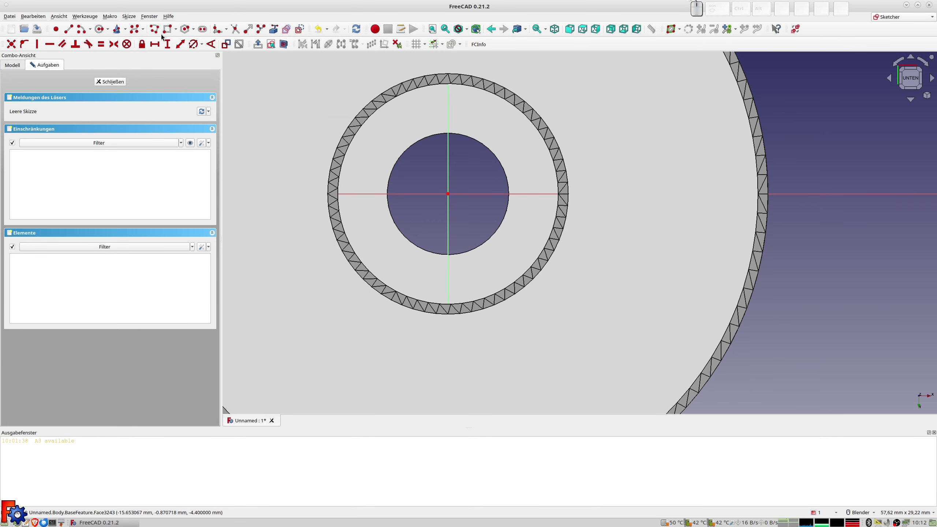
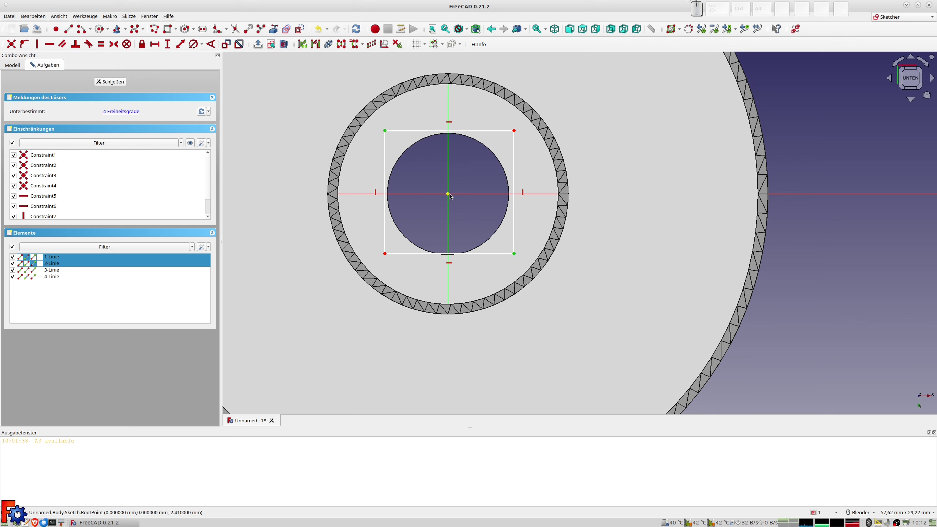
Step: Constrain the rectangle symmetric about the origin with equal sides, forming a square, and close the sketch
{"action": "left_click", "coordinate": [451, 195]}
{"action": "key", "text": "s"}
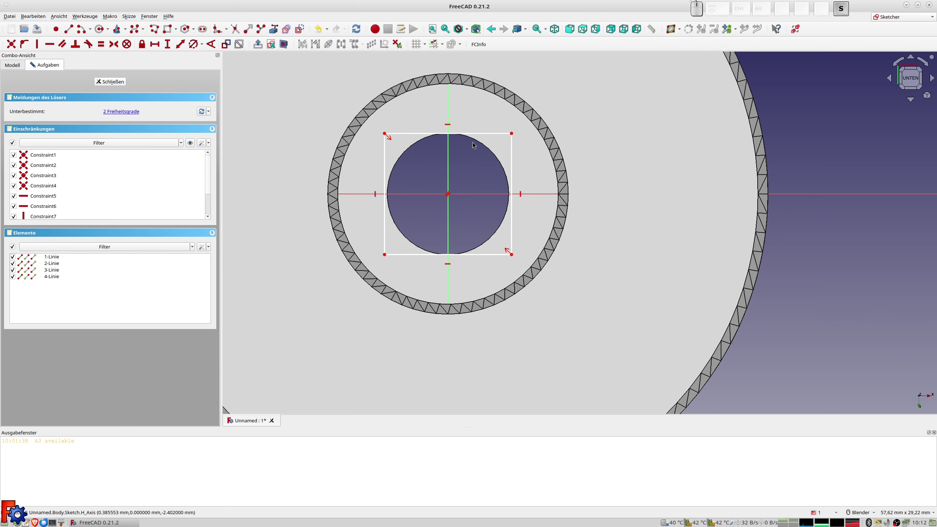
{"action": "left_click", "coordinate": [496, 135]}
{"action": "left_click", "coordinate": [516, 151]}
{"action": "key", "text": "e"}
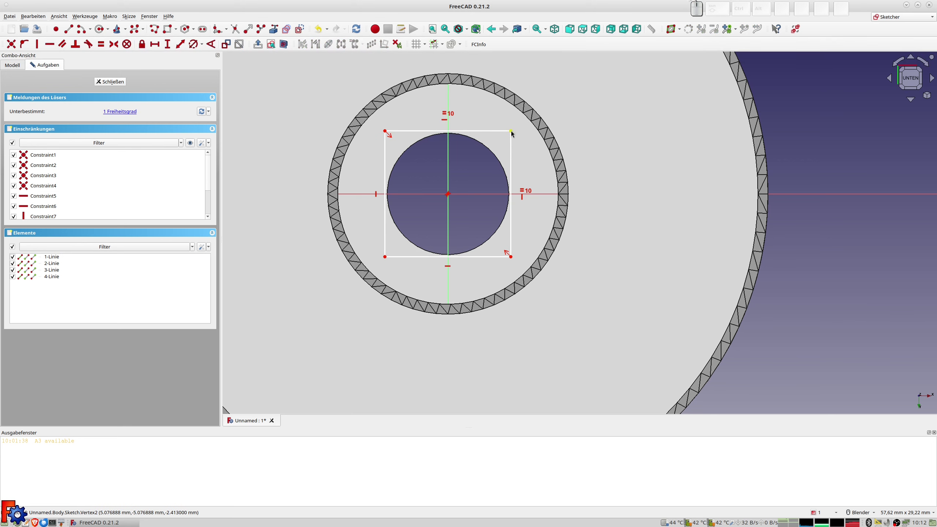
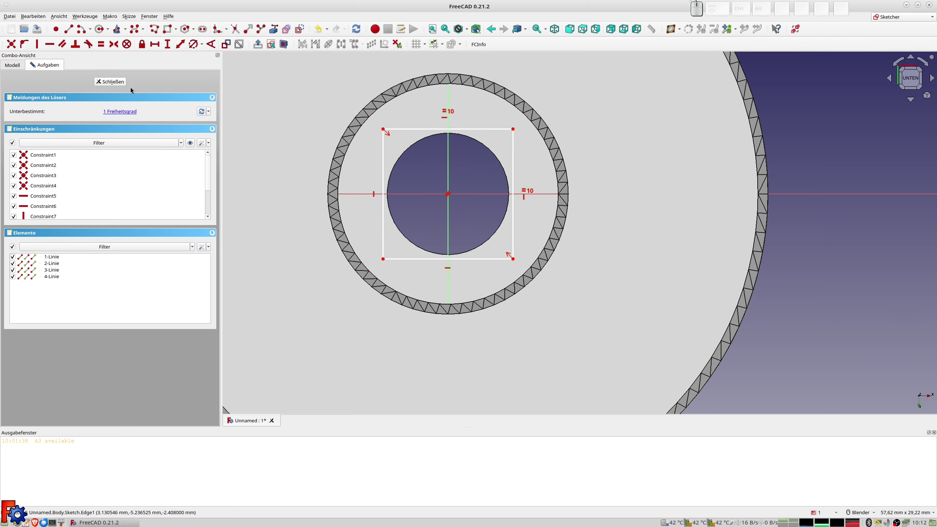
{"action": "left_click", "coordinate": [112, 85]}
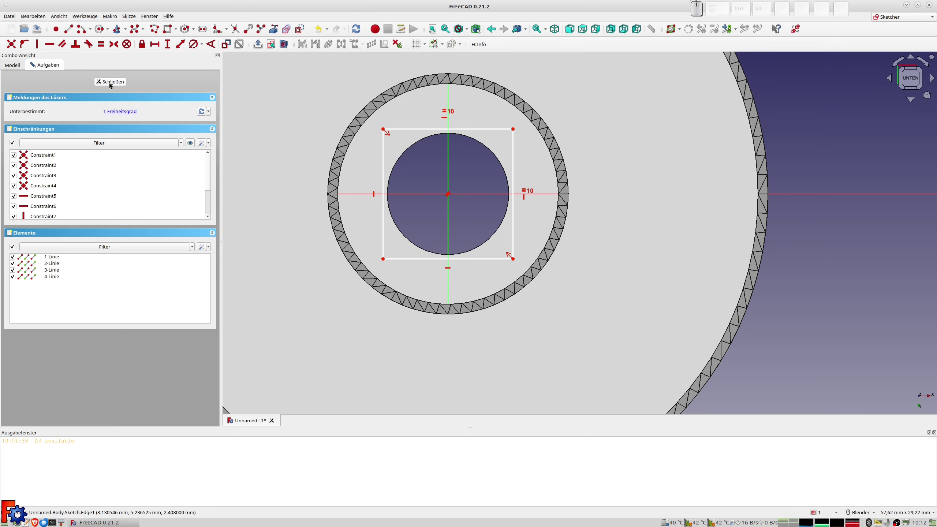
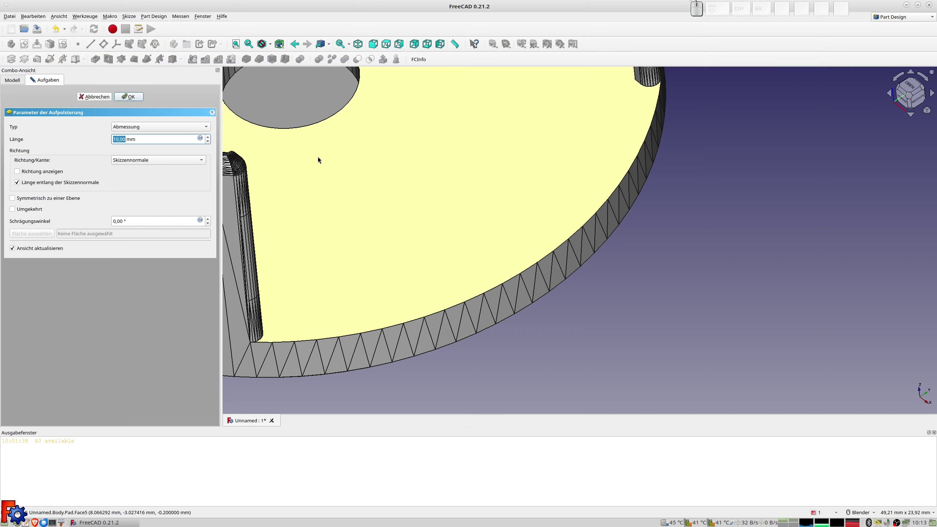
Step: Step the reversed pad length down to 2.20 mm until the protruding block disappears
{"action": "scroll", "scroll_direction": "down", "scroll_amount": 3}
{"action": "scroll", "scroll_direction": "down", "scroll_amount": 3}
{"action": "left_click_drag", "start_coordinate": [308, 172], "coordinate": [186, 155]}
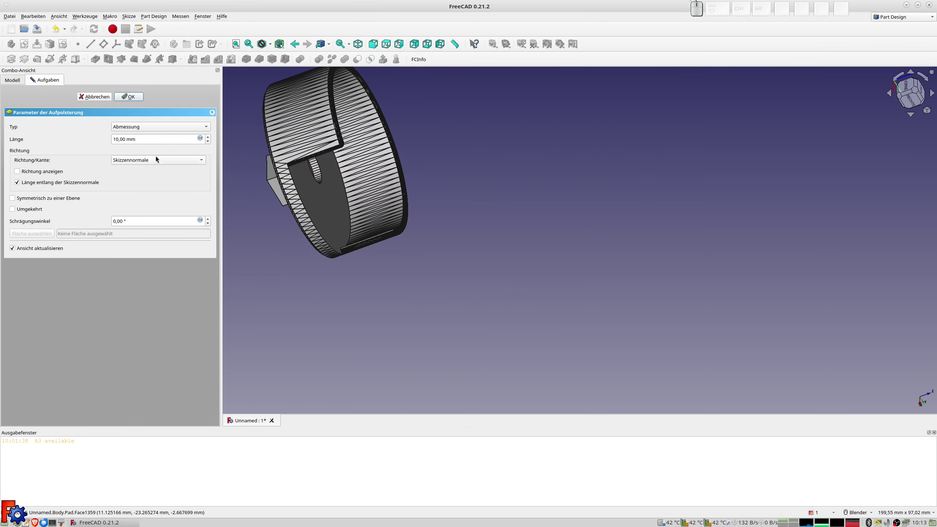
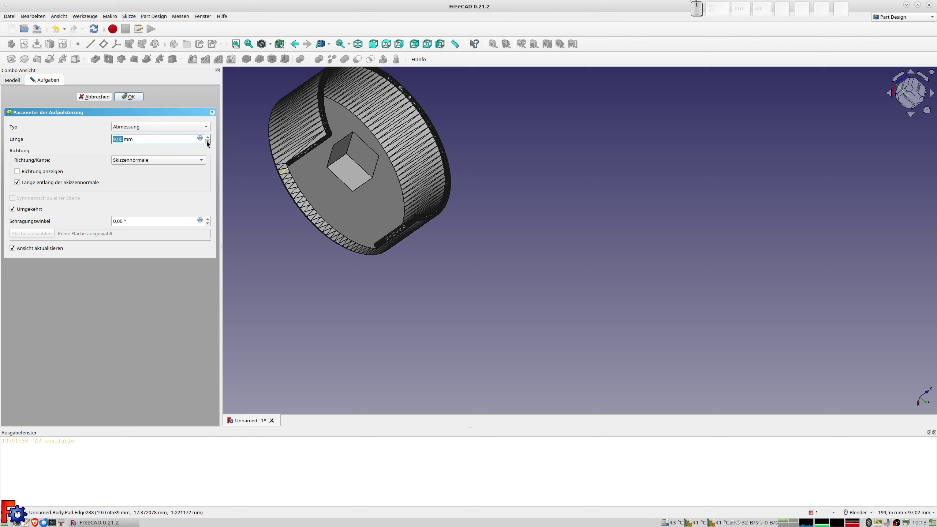
{"action": "left_click", "coordinate": [211, 144]}
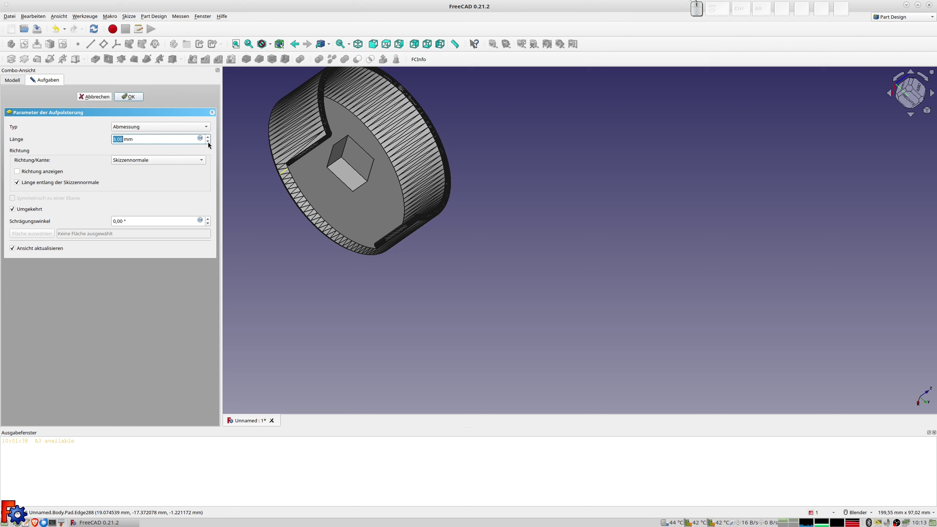
{"action": "left_click", "coordinate": [210, 144]}
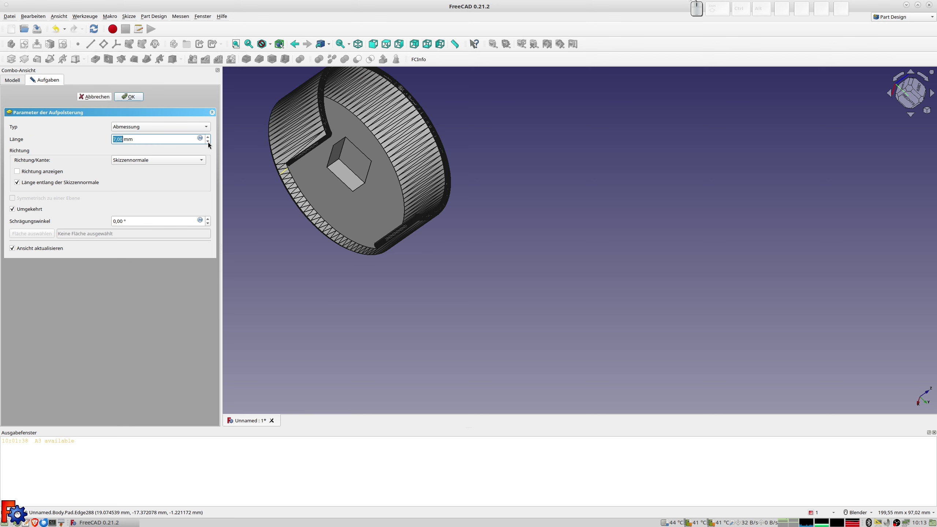
{"action": "left_click", "coordinate": [211, 144]}
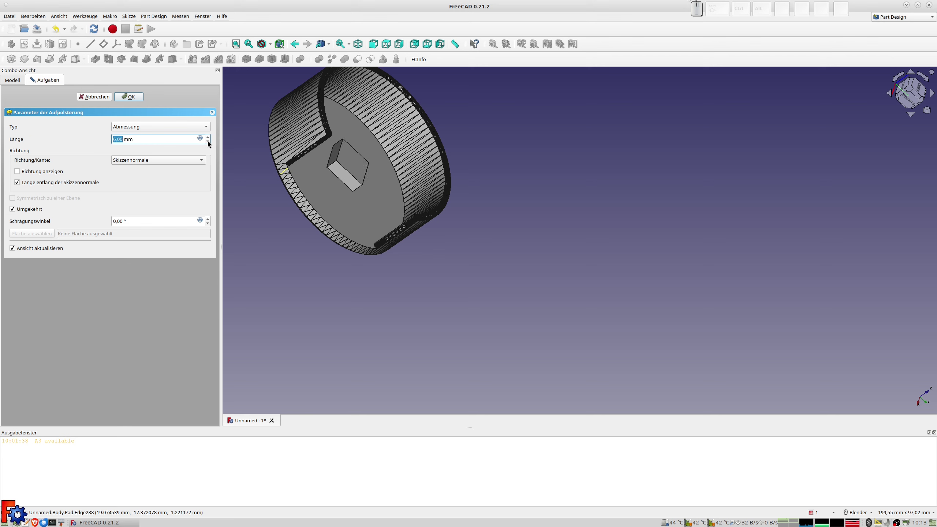
{"action": "left_click", "coordinate": [210, 143]}
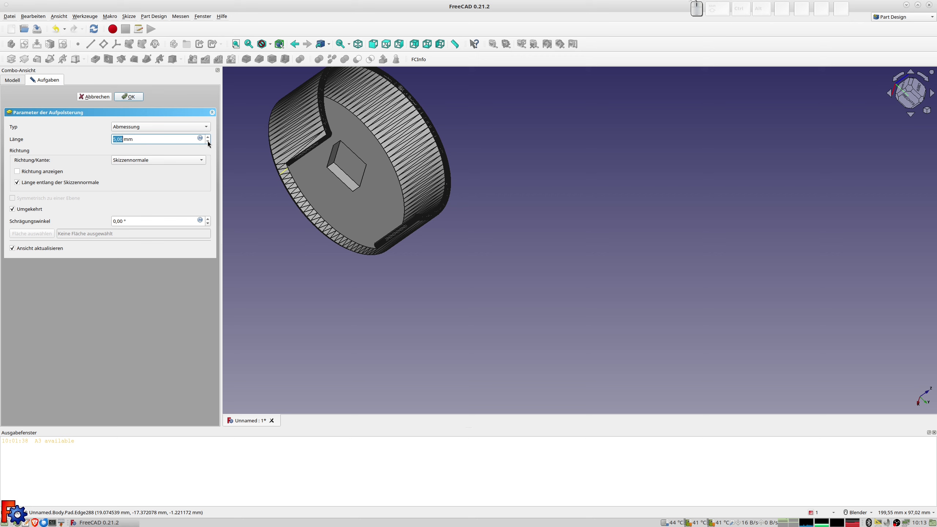
{"action": "left_click", "coordinate": [210, 143]}
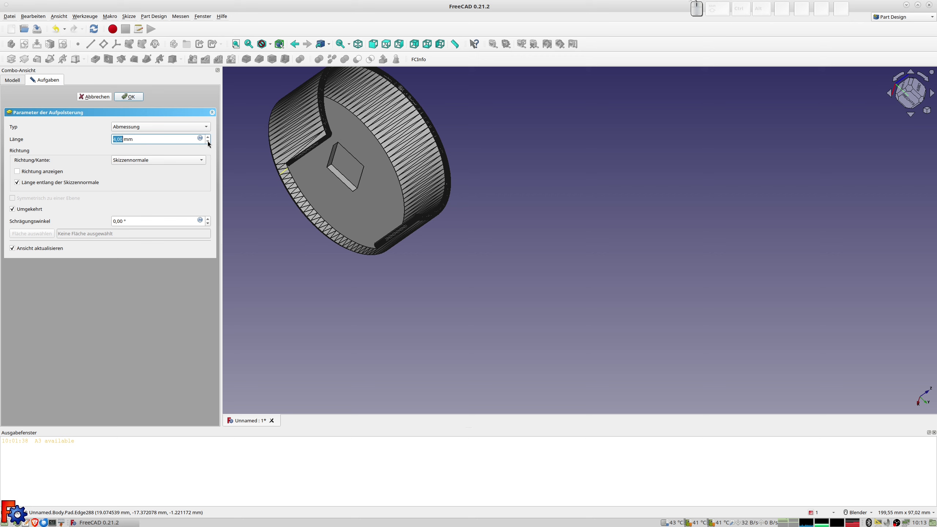
{"action": "left_click", "coordinate": [211, 143]}
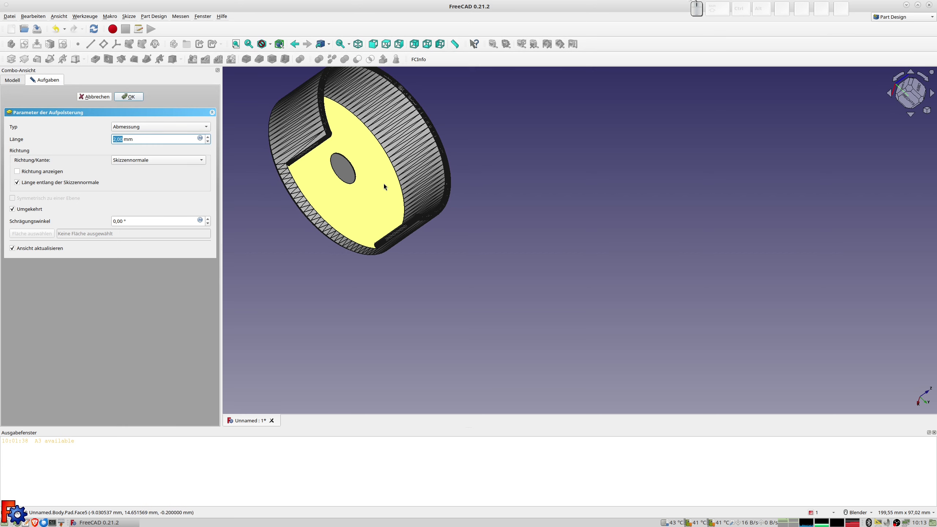
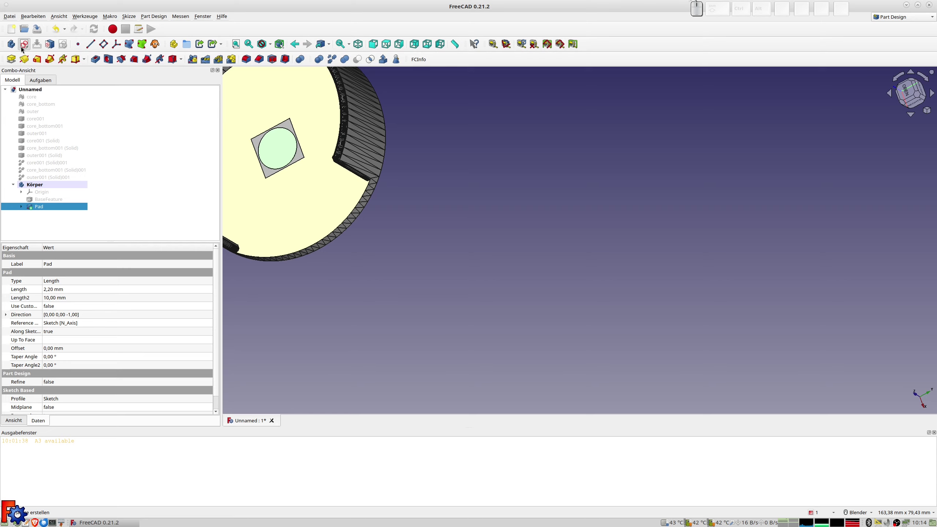
Step: Constrain two hexagon elements inside the centre-hole circle with a 4.3 value
{"action": "scroll", "scroll_direction": "down", "scroll_amount": 3}
{"action": "middle_click", "coordinate": [324, 216]}
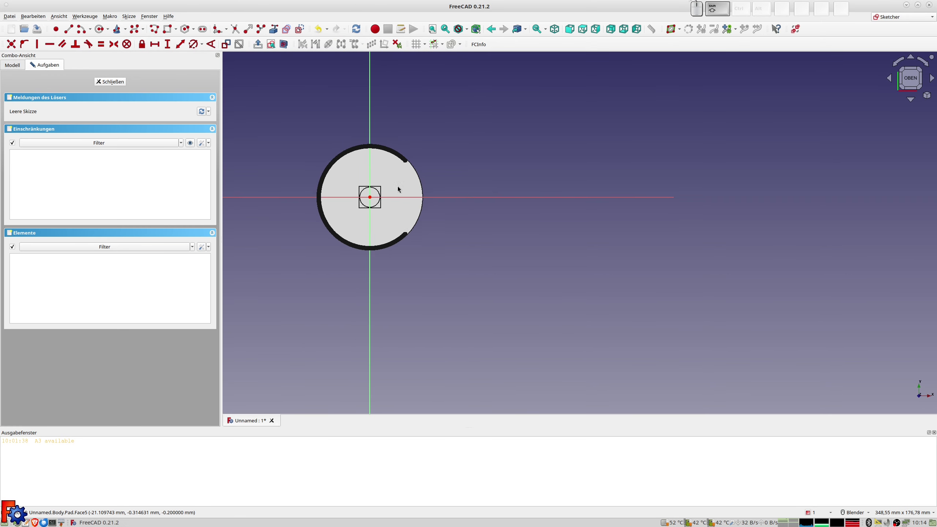
{"action": "scroll", "scroll_direction": "up", "scroll_amount": 3}
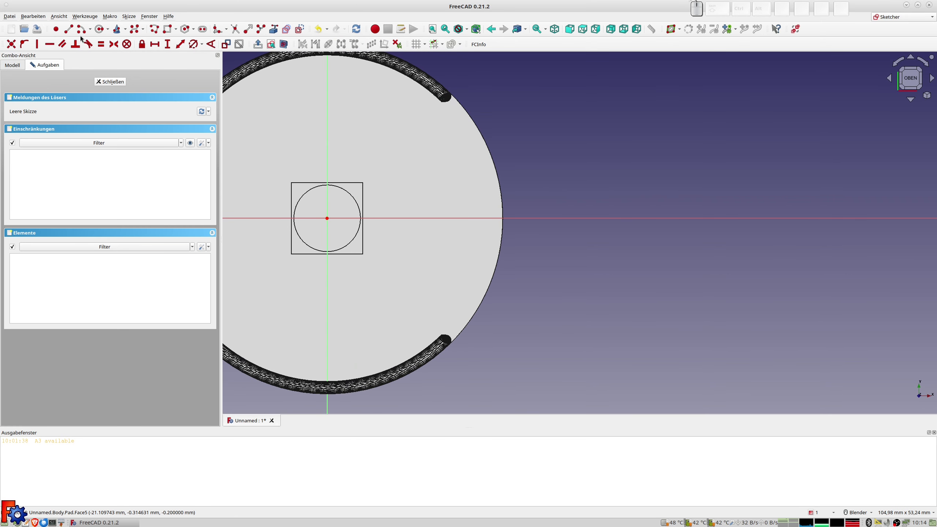
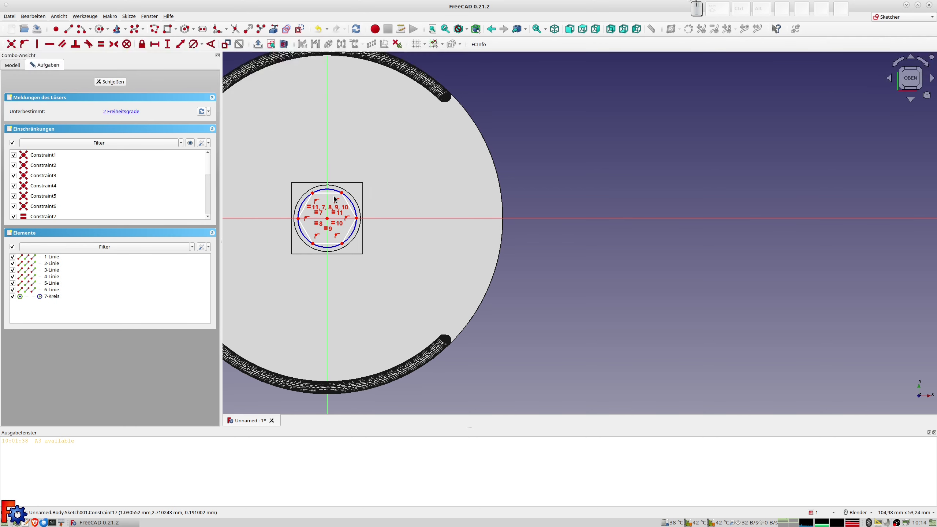
{"action": "left_click", "coordinate": [335, 196]}
{"action": "left_click", "coordinate": [184, 46]}
{"action": "key", "text": "KP_4"}
{"action": "key", "text": "KP_Decimal"}
{"action": "key", "text": "KP_3"}
{"action": "key", "text": "KP_Enter"}
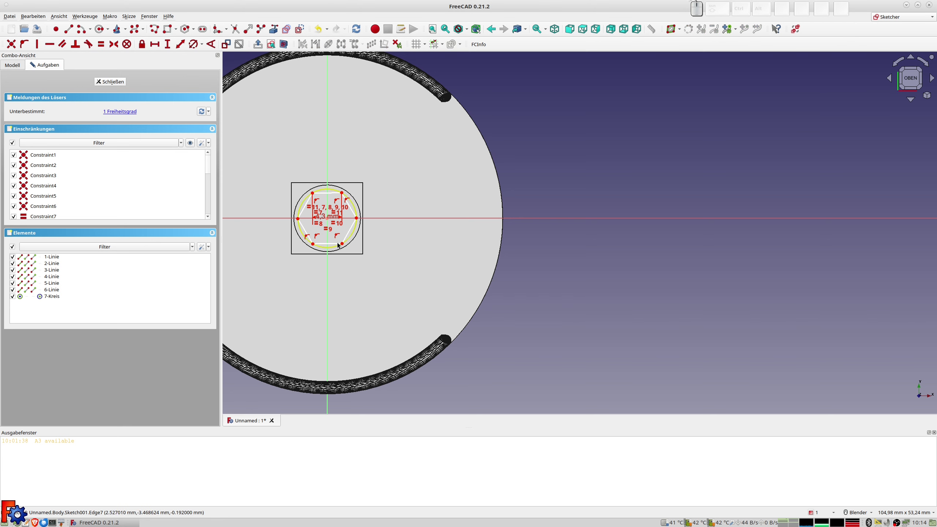
Step: Make the hexagon's bottom edge horizontal to fully constrain it and close Sketch001
{"action": "left_click", "coordinate": [336, 244]}
{"action": "left_click", "coordinate": [334, 245]}
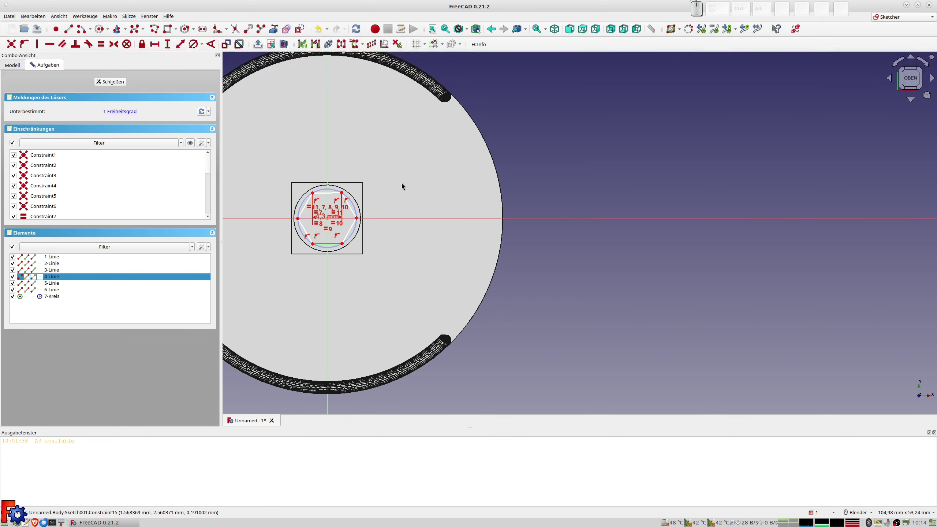
{"action": "key", "text": "h"}
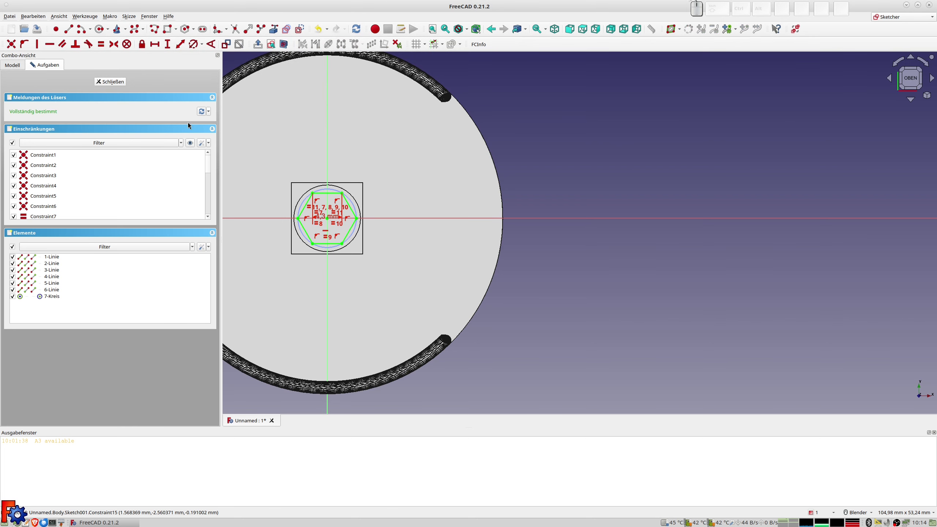
{"action": "left_click", "coordinate": [110, 80]}
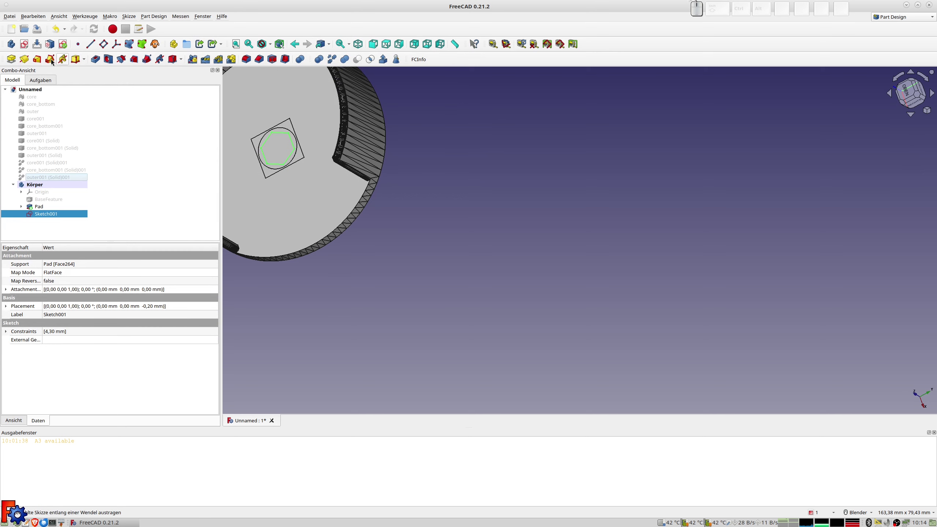
Step: Cancel the trial 5 mm hexagon pocket from Sketch001 and hide the Körper body
{"action": "left_click", "coordinate": [96, 63]}
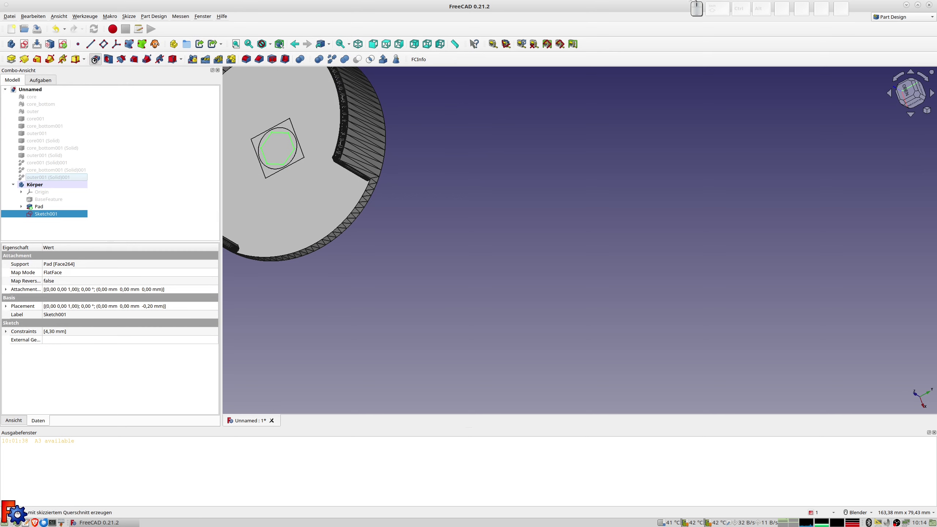
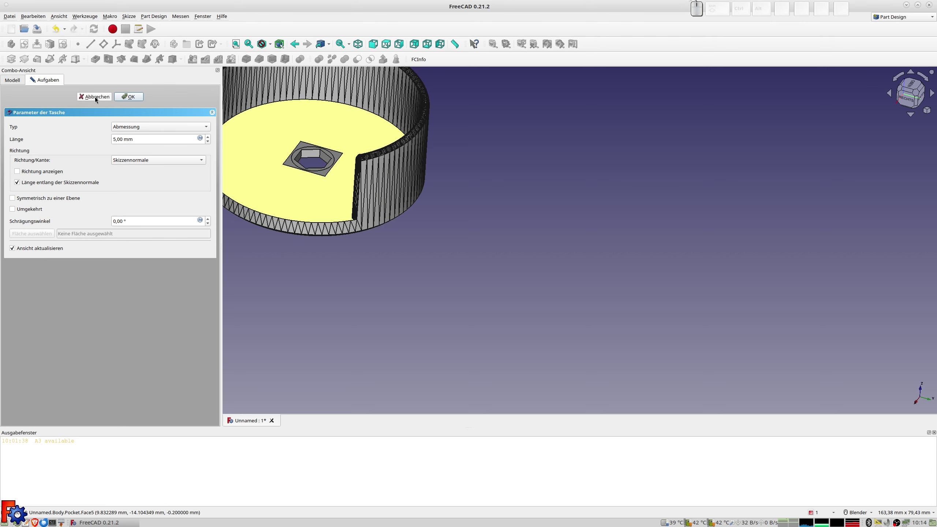
{"action": "left_click", "coordinate": [96, 96]}
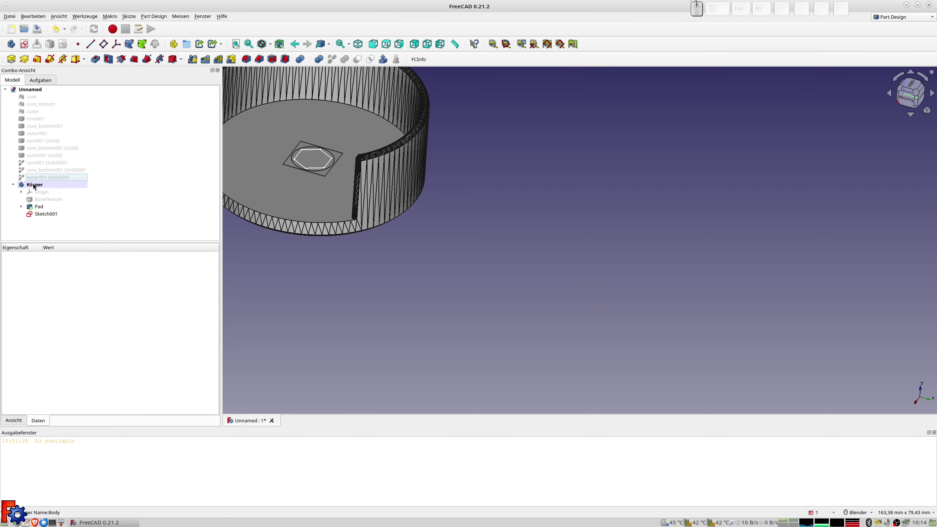
{"action": "key", "text": "space"}
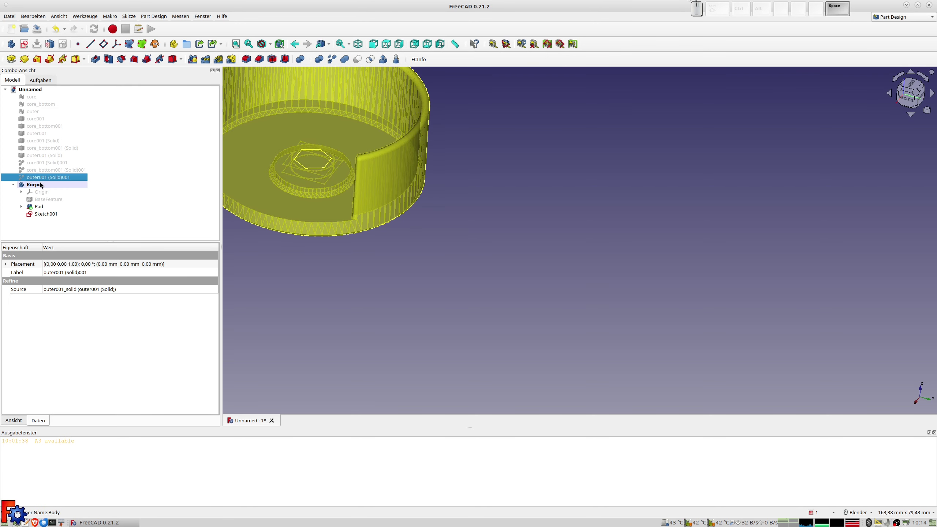
{"action": "key", "text": "space"}
{"action": "left_click", "coordinate": [40, 187]}
Step: Show the original outer mesh at about 75% transparency and look down into the ring
{"action": "key", "text": "space"}
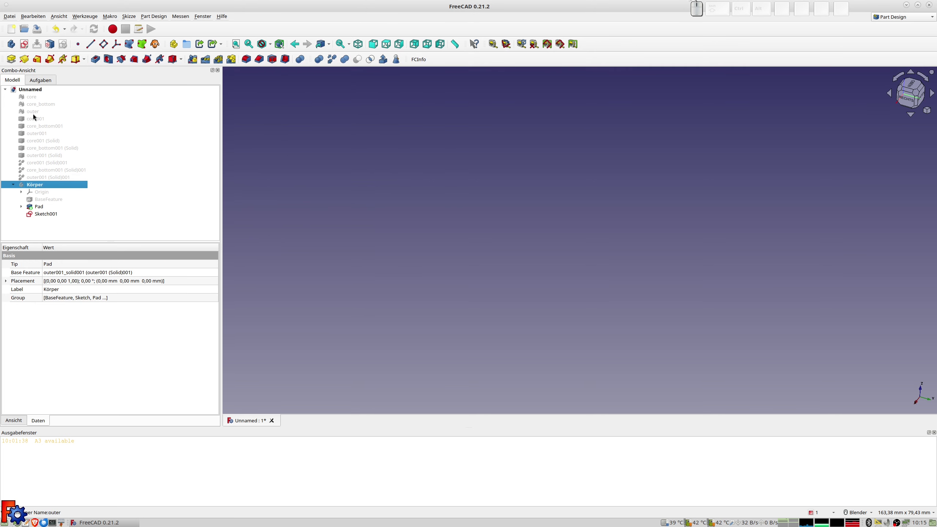
{"action": "left_click", "coordinate": [36, 115]}
{"action": "key", "text": "space"}
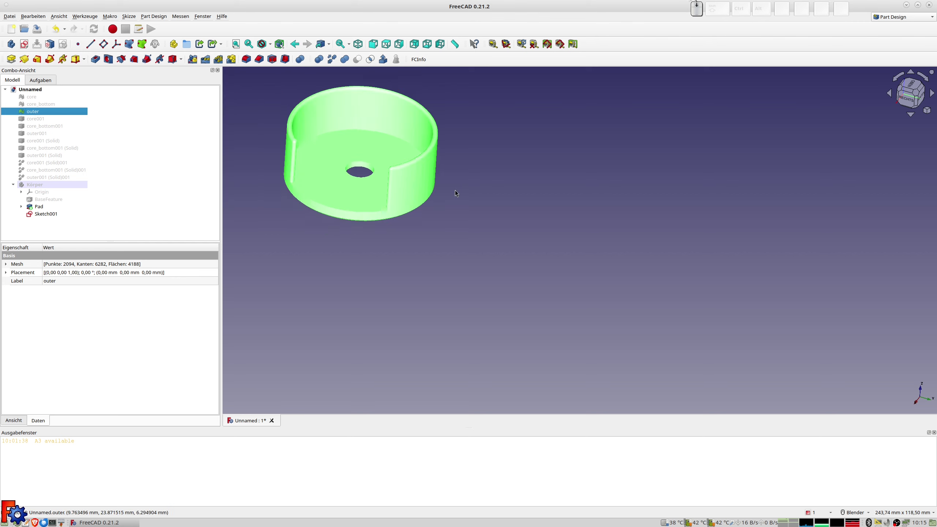
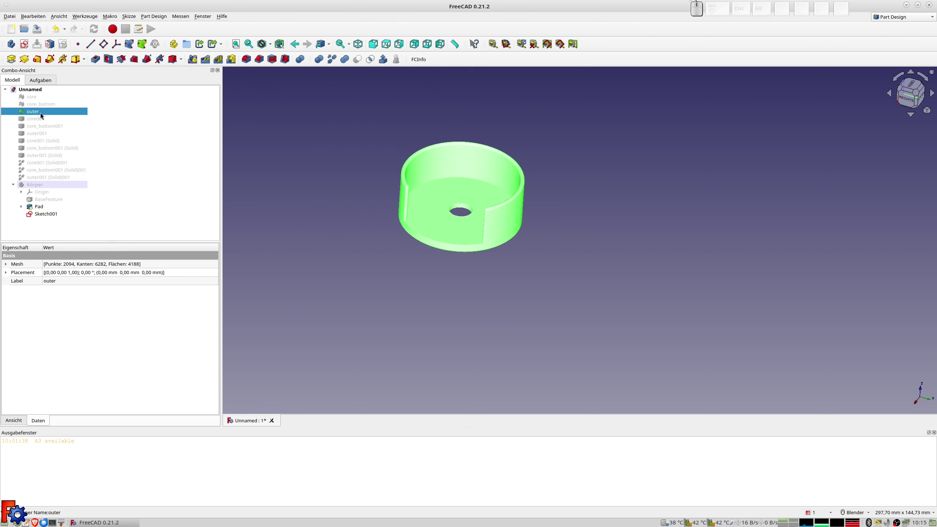
{"action": "key", "text": "ctrl+d"}
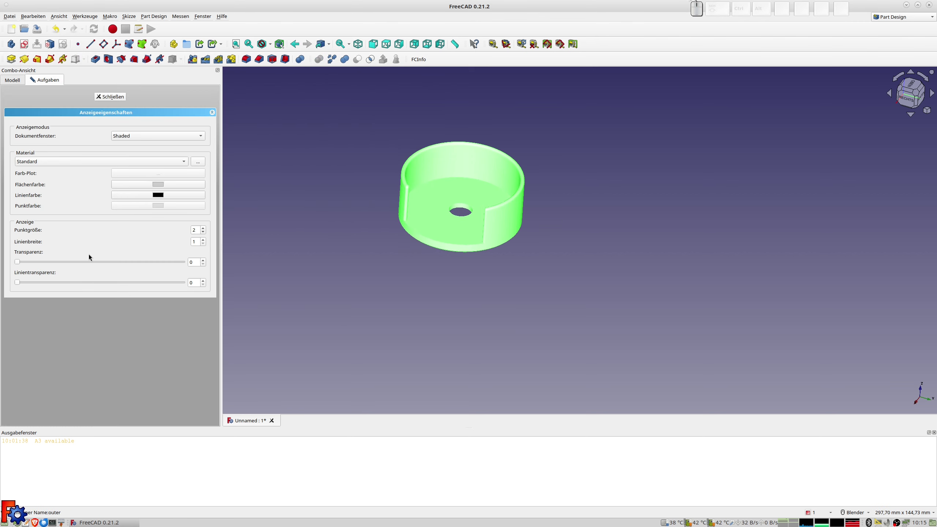
{"action": "left_click_drag", "start_coordinate": [19, 264], "coordinate": [166, 121]}
{"action": "left_click", "coordinate": [120, 96]}
{"action": "scroll", "scroll_direction": "up", "scroll_amount": 3}
{"action": "scroll", "scroll_direction": "down", "scroll_amount": 3}
{"action": "left_click_drag", "start_coordinate": [622, 208], "coordinate": [622, 232]}
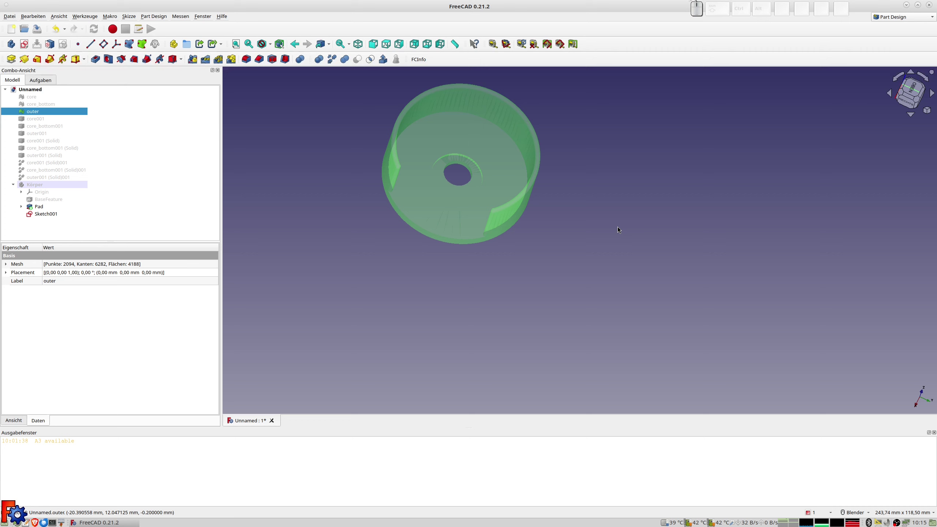
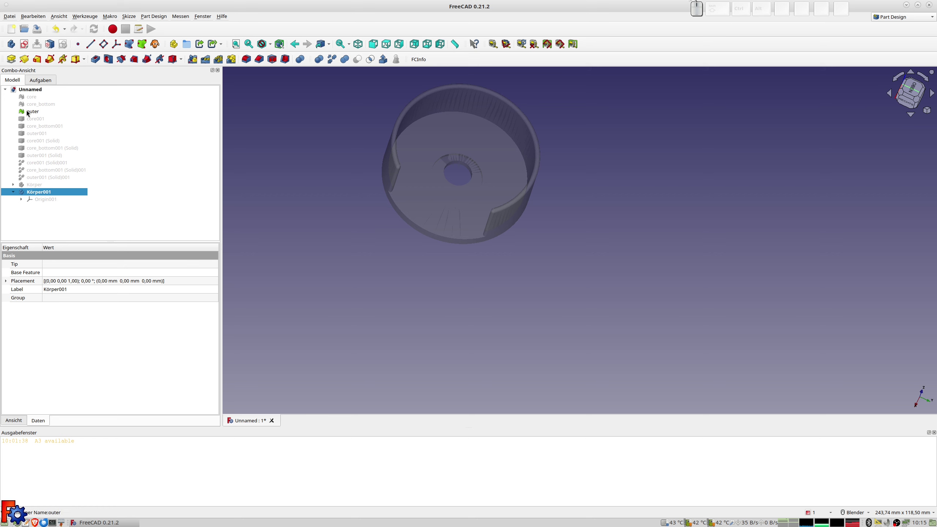
Step: Start a sketch on XY-plane001 and dimension a trial centred circle to 52 mm
{"action": "left_click", "coordinate": [27, 47]}
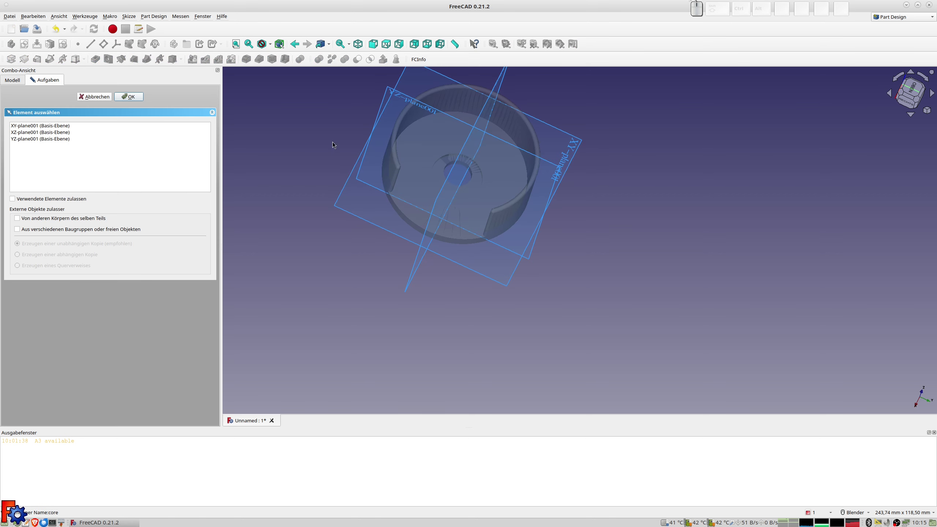
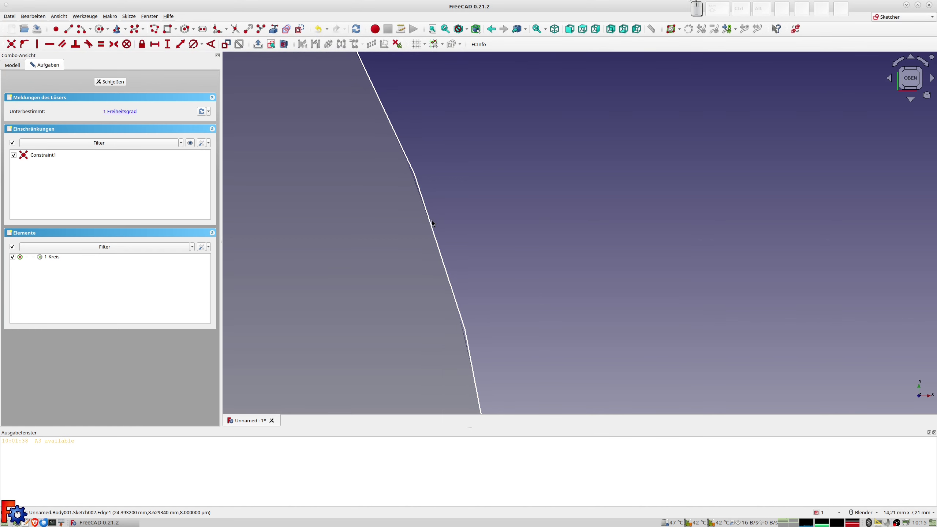
{"action": "left_click", "coordinate": [433, 222]}
{"action": "left_click", "coordinate": [195, 45]}
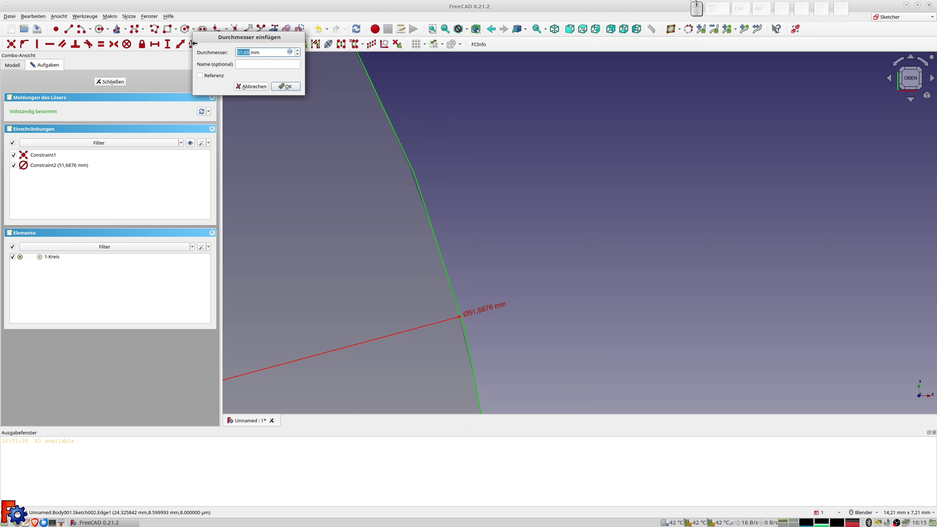
{"action": "key", "text": "KP_5"}
{"action": "key", "text": "KP_2"}
{"action": "key", "text": "KP_Enter"}
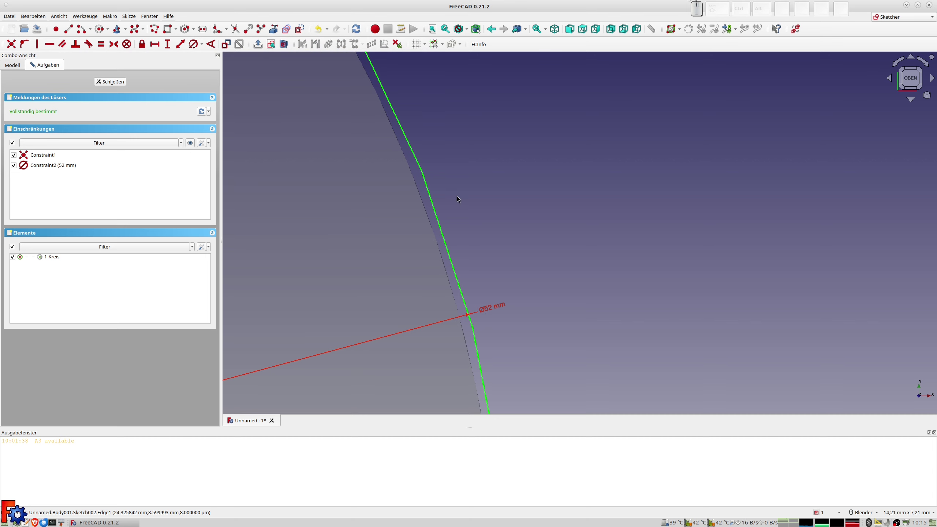
Step: Change the trial circle to 51.6 mm, then delete it together with its dimension
{"action": "left_click", "coordinate": [490, 312]}
{"action": "key", "text": "KP_5"}
{"action": "key", "text": "KP_1"}
{"action": "key", "text": "KP_Decimal"}
{"action": "key", "text": "KP_6"}
{"action": "key", "text": "KP_Enter"}
{"action": "scroll", "scroll_direction": "down", "scroll_amount": 3}
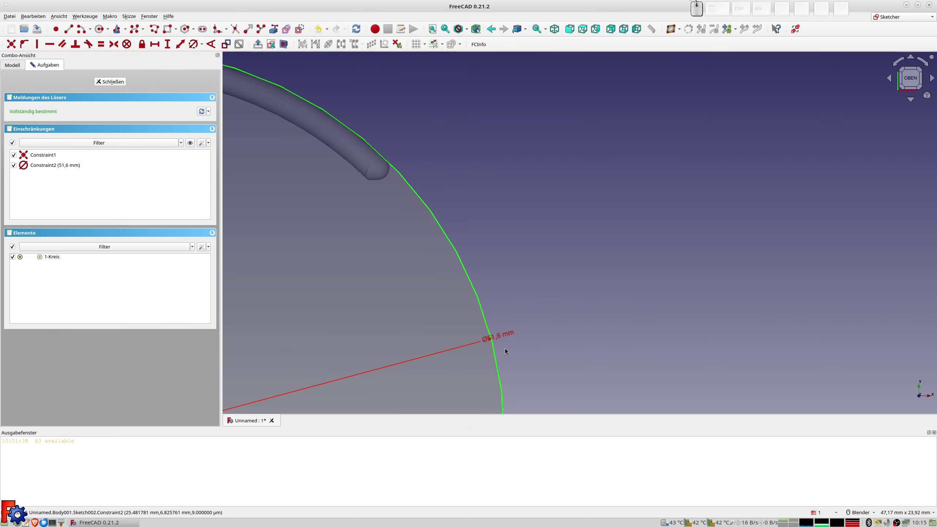
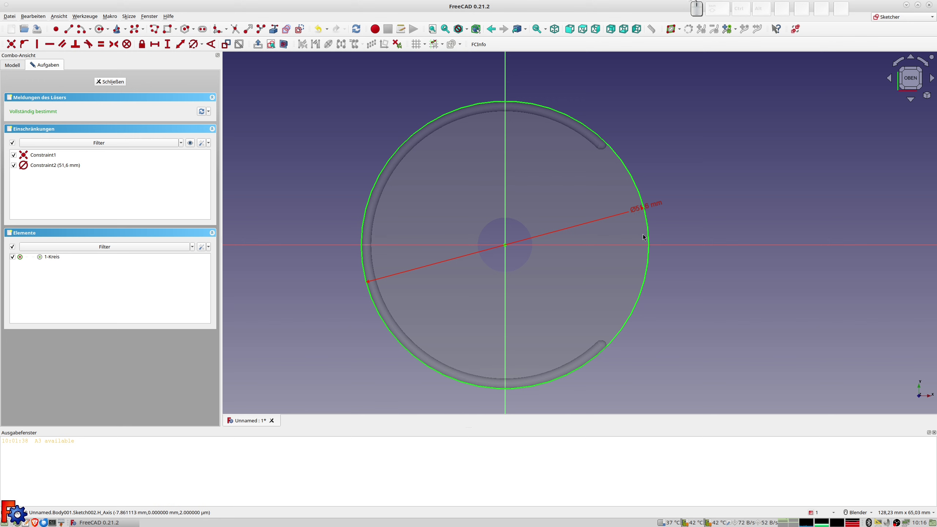
{"action": "left_click", "coordinate": [653, 241]}
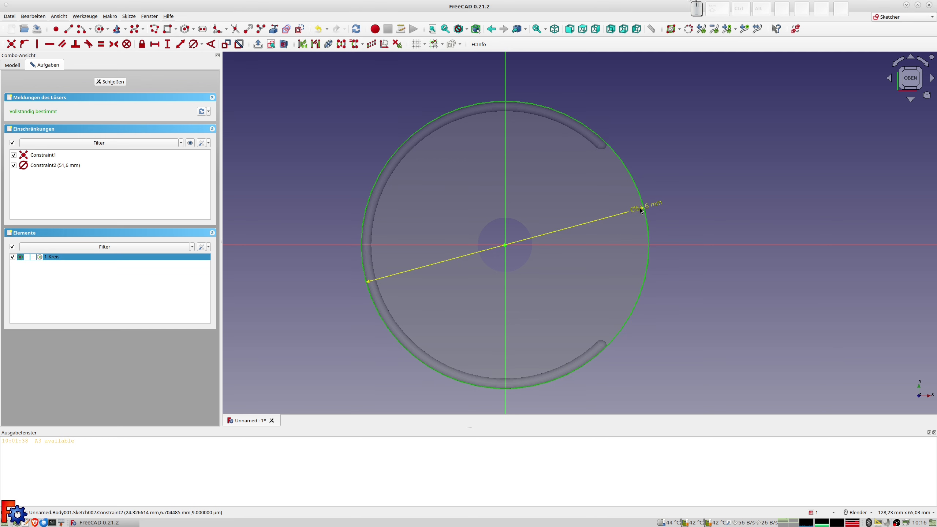
{"action": "left_click", "coordinate": [643, 210]}
{"action": "key", "text": "Delete"}
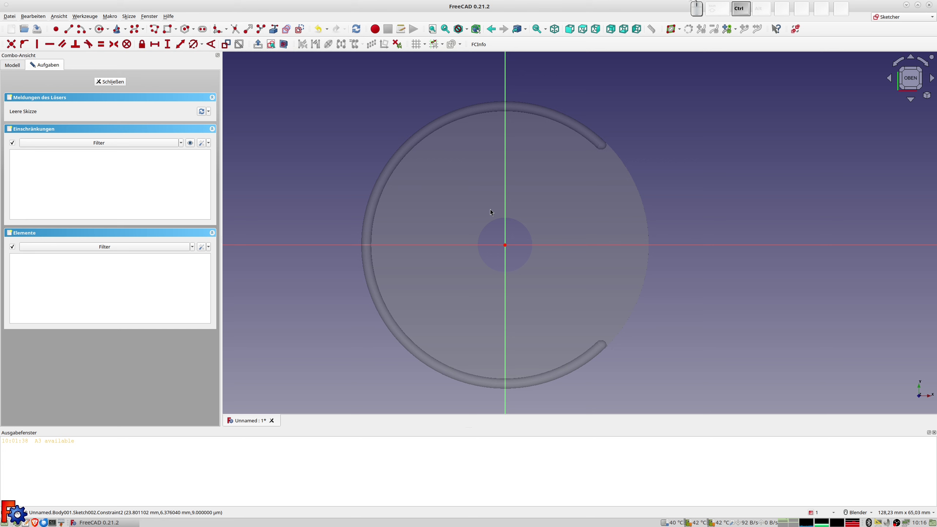
Step: Draw a circle on the origin, constrain its diameter to 65 mm and close the sketch
{"action": "key", "text": "ctrl+z"}
{"action": "left_click", "coordinate": [640, 211]}
{"action": "key", "text": "Delete"}
{"action": "left_click_drag", "start_coordinate": [651, 218], "coordinate": [683, 217]}
{"action": "left_click", "coordinate": [684, 216]}
{"action": "left_click", "coordinate": [198, 47]}
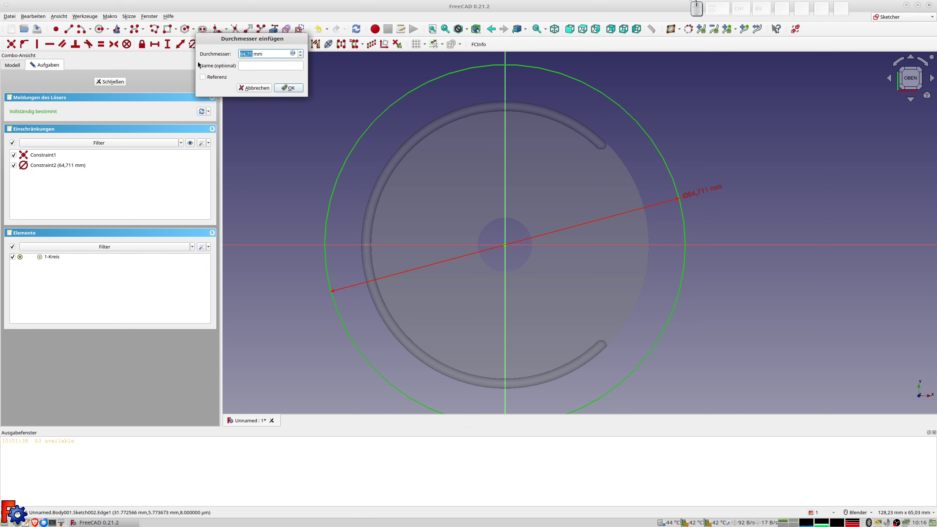
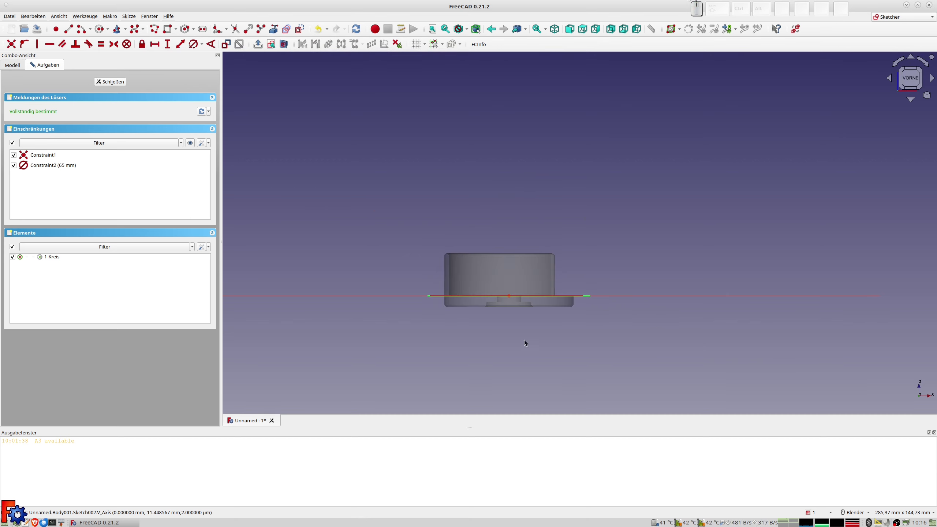
{"action": "scroll", "scroll_direction": "up", "scroll_amount": 3}
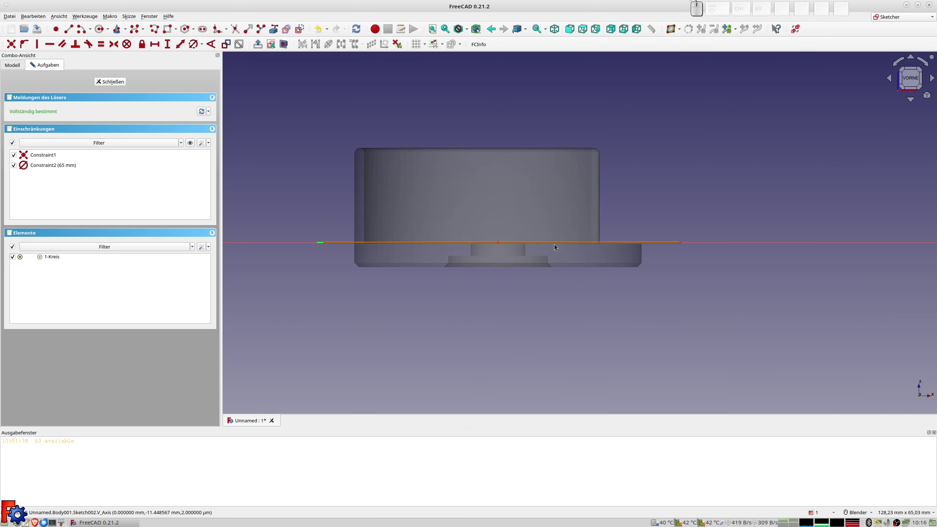
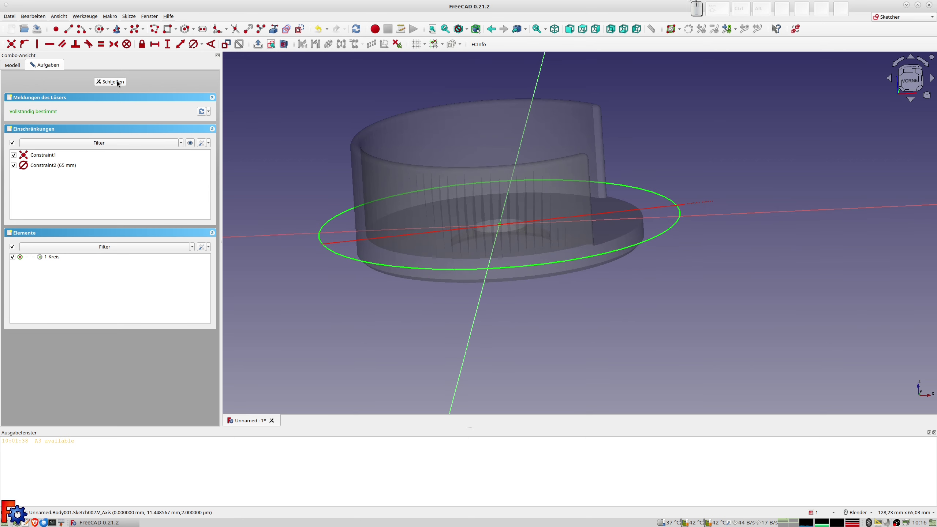
{"action": "left_click", "coordinate": [119, 83]}
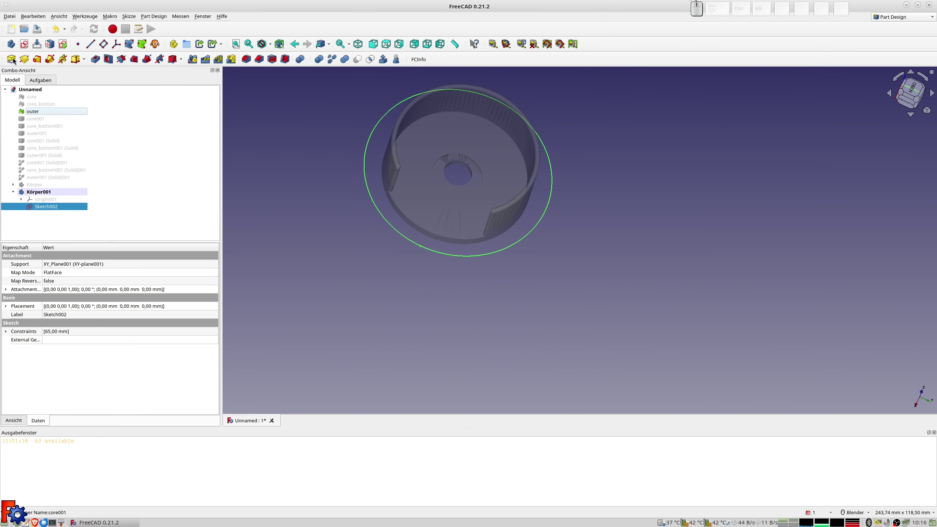
Step: Pad the 65 mm circle reversed into a thin base disc, length 4.2 then 4.30 mm
{"action": "left_click", "coordinate": [14, 61]}
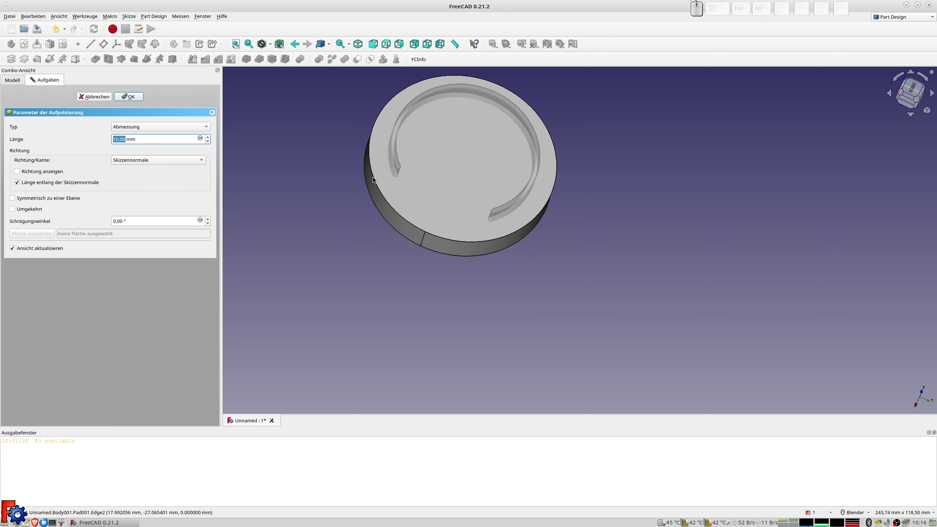
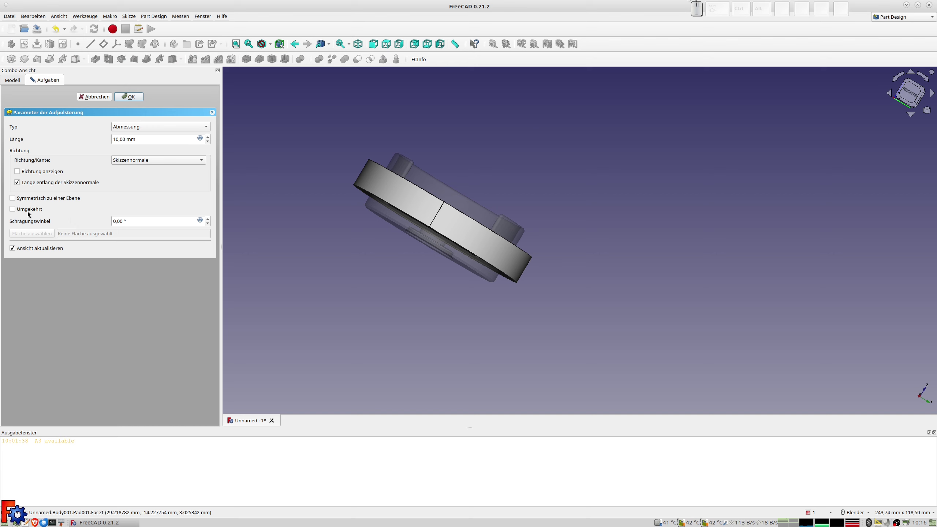
{"action": "left_click", "coordinate": [30, 212]}
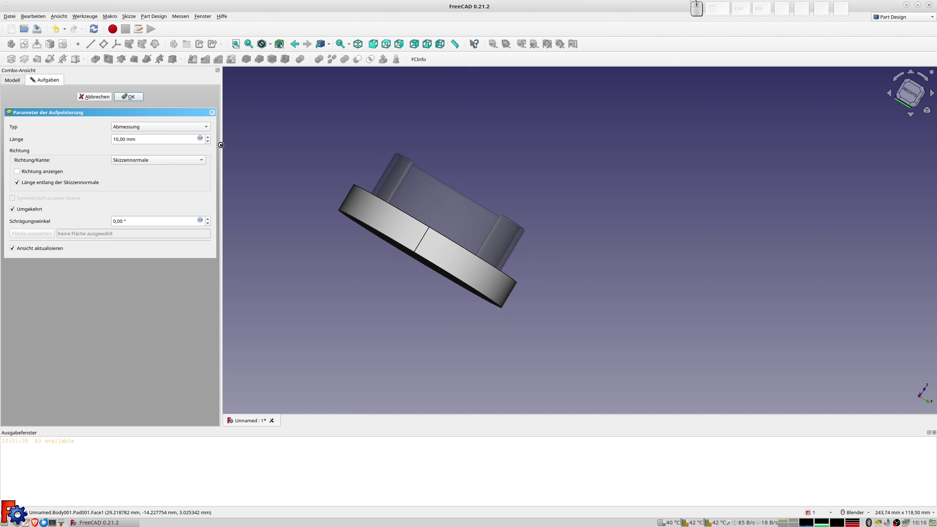
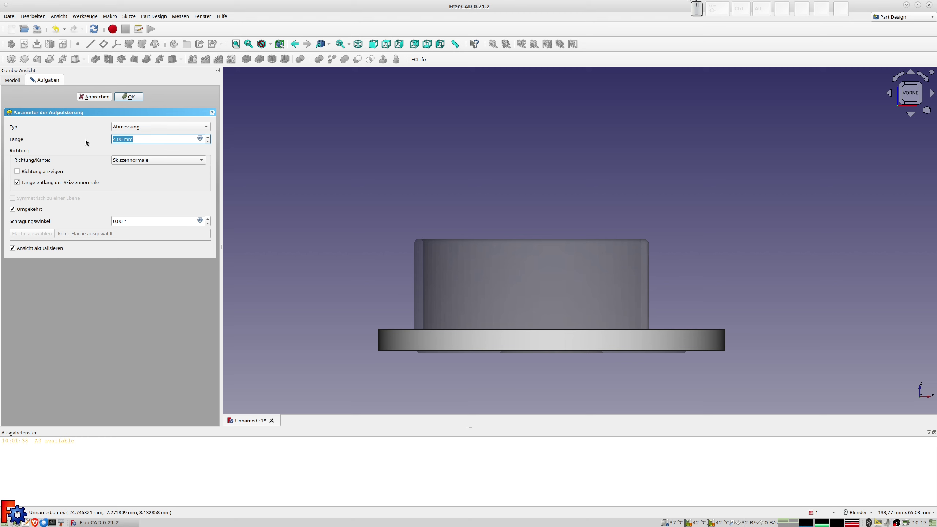
{"action": "key", "text": "KP_4"}
{"action": "key", "text": "KP_Decimal"}
{"action": "key", "text": "KP_2"}
{"action": "key", "text": "KP_Enter"}
{"action": "key", "text": "KP_Enter"}
{"action": "left_click", "coordinate": [43, 208]}
{"action": "scroll", "scroll_direction": "up", "scroll_amount": 3}
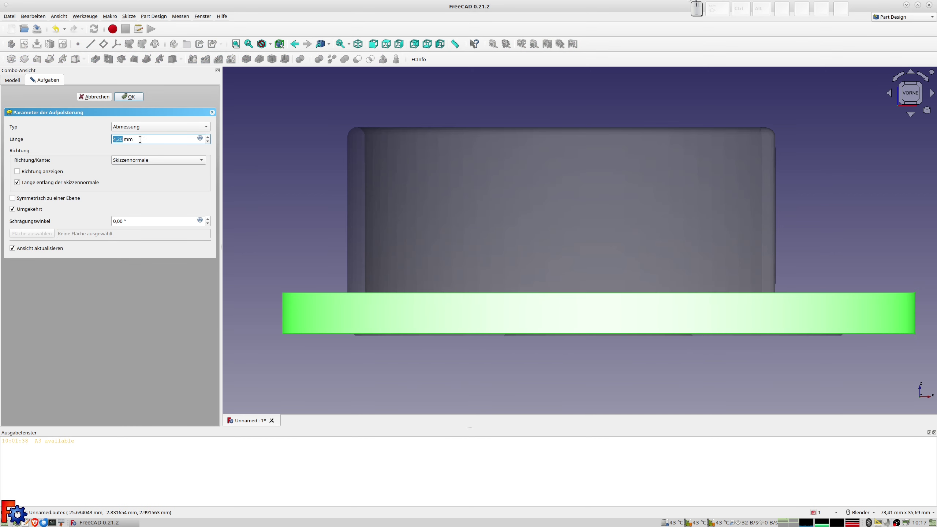
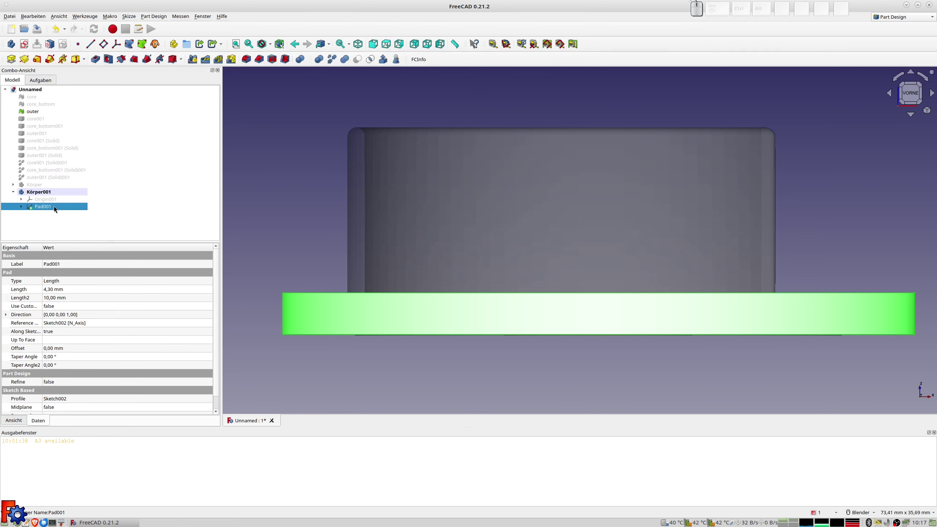
Step: Confirm Pad001, set its length to 4.50 mm and select the disc's top face
{"action": "left_click", "coordinate": [56, 208]}
{"action": "left_click", "coordinate": [79, 143]}
{"action": "key", "text": "KP_4"}
{"action": "key", "text": "KP_Decimal"}
{"action": "key", "text": "KP_5"}
{"action": "key", "text": "KP_Enter"}
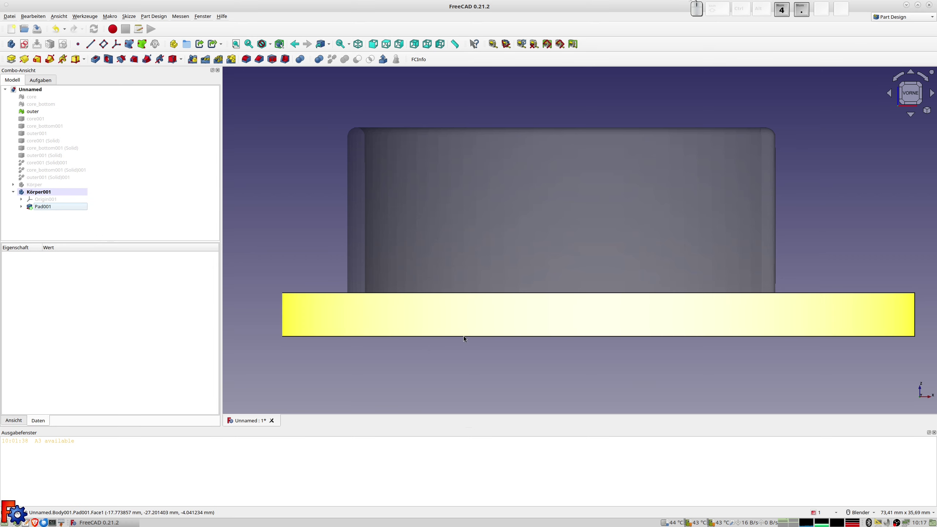
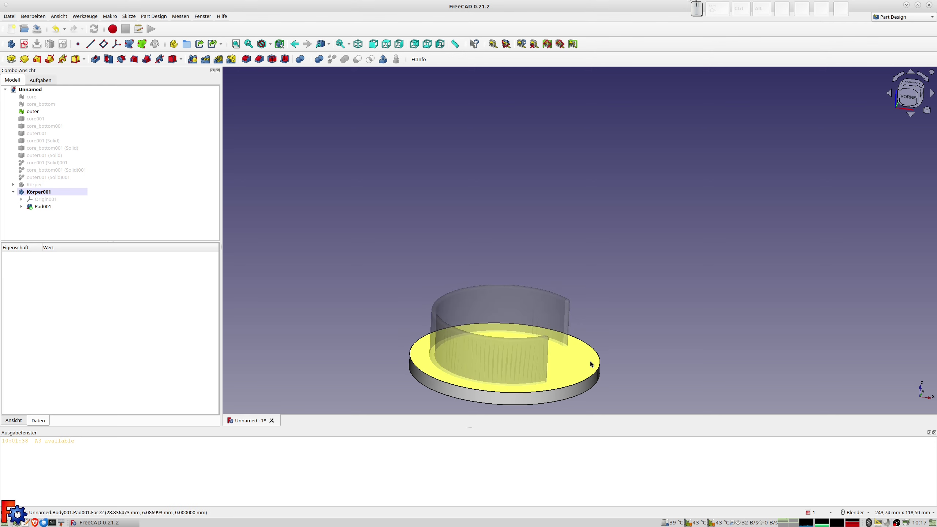
{"action": "left_click", "coordinate": [582, 363]}
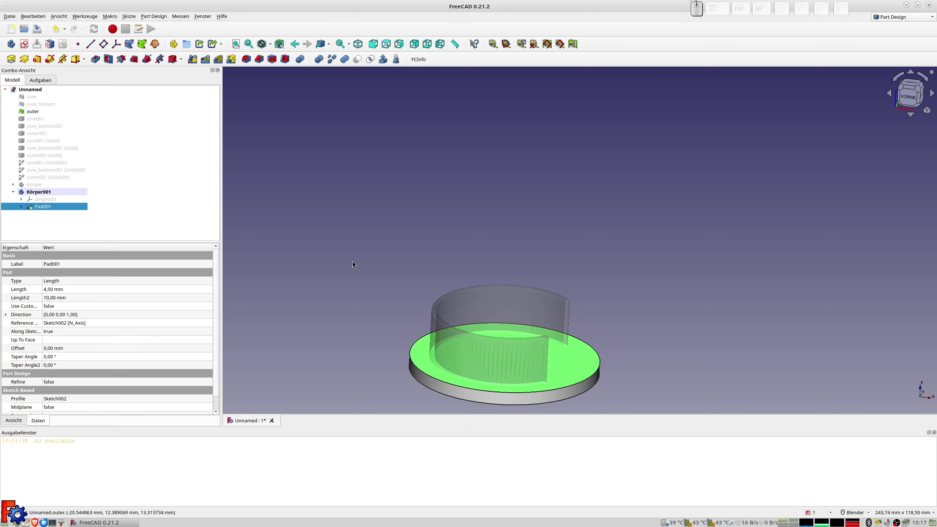
Step: Start a sketch on the top face with two concentric circles centred on the origin
{"action": "left_click", "coordinate": [26, 45]}
{"action": "scroll", "scroll_direction": "up", "scroll_amount": 3}
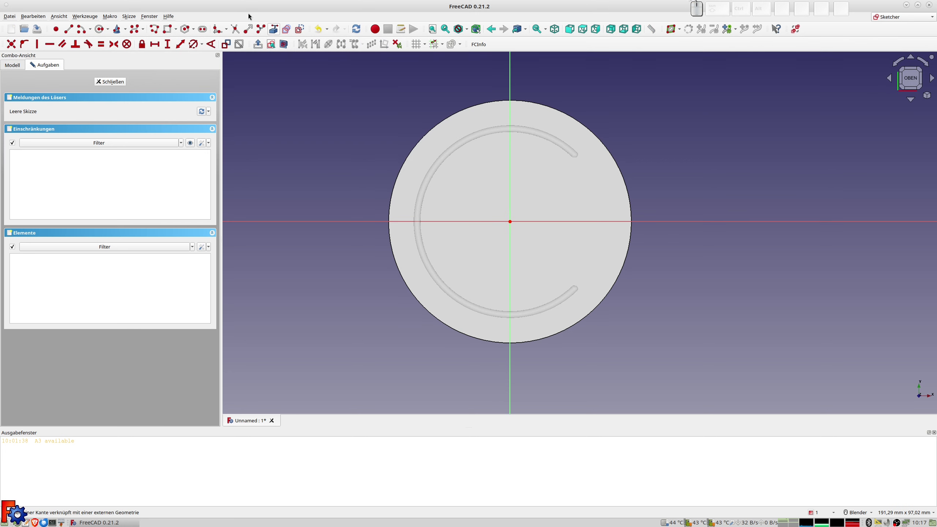
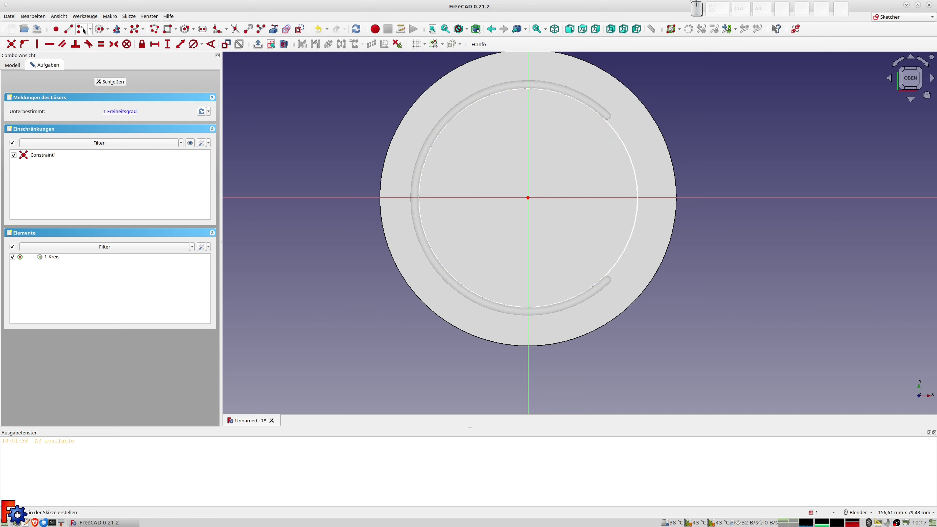
{"action": "left_click", "coordinate": [103, 31]}
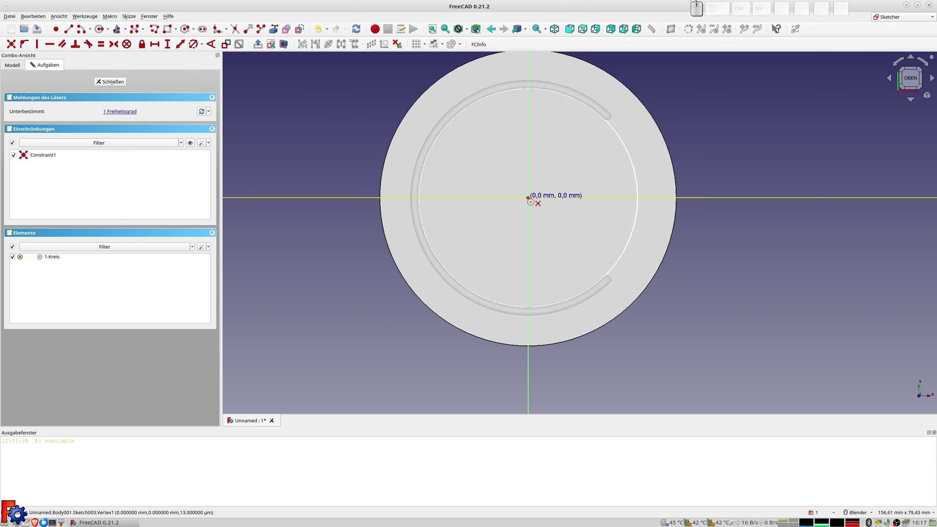
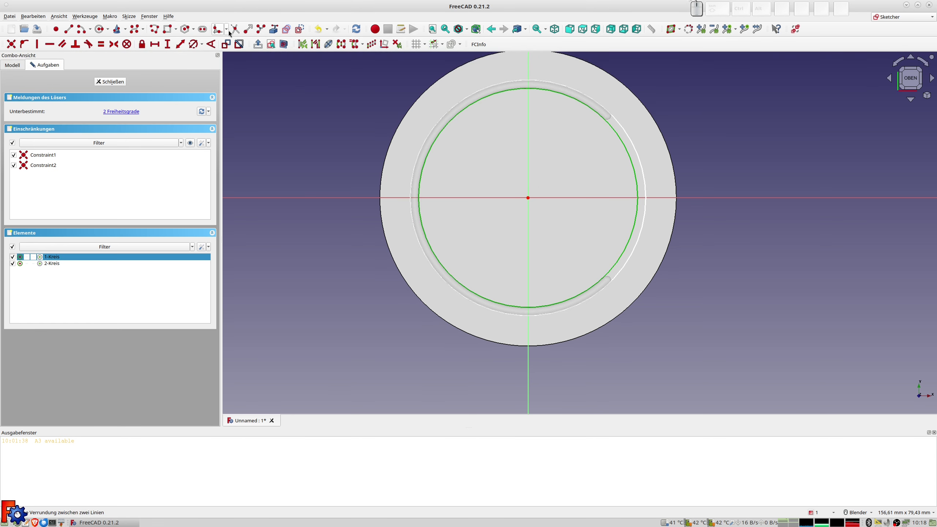
{"action": "left_click", "coordinate": [194, 47]}
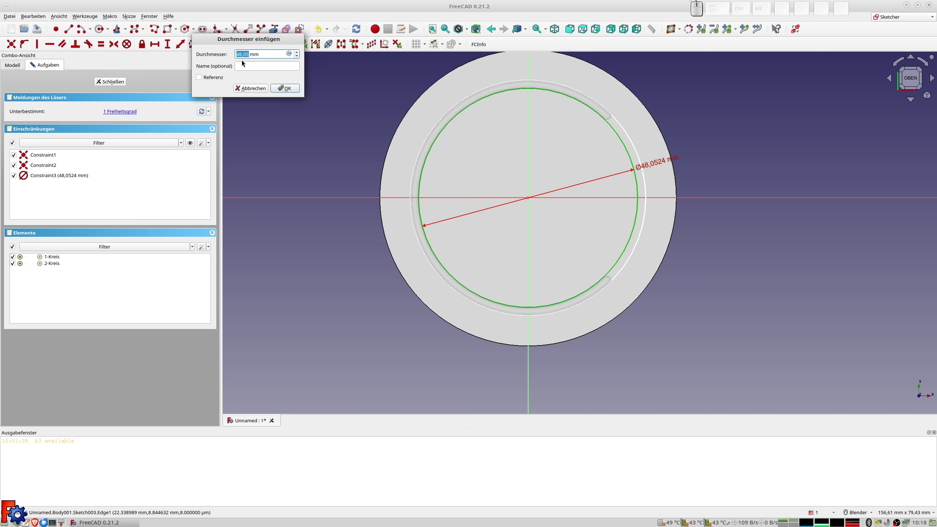
{"action": "key", "text": "Escape"}
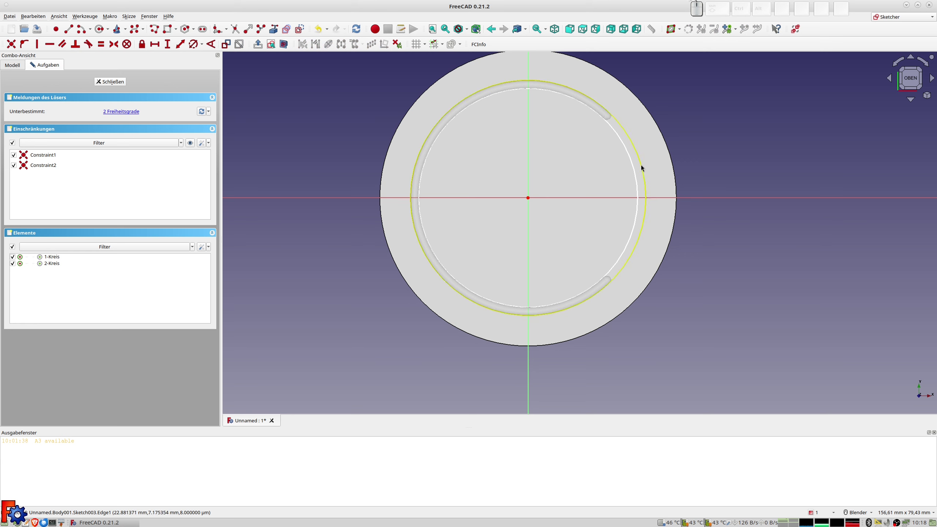
{"action": "left_click", "coordinate": [645, 168]}
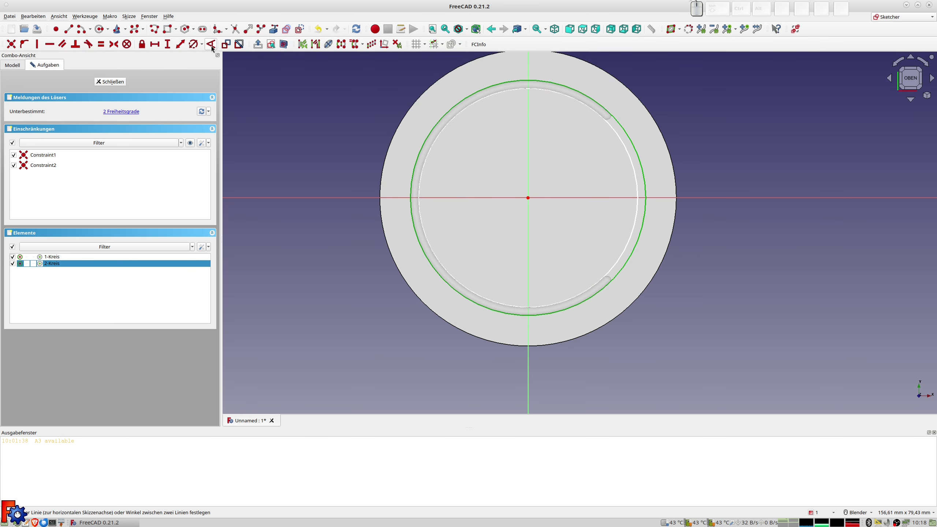
{"action": "left_click", "coordinate": [193, 48]}
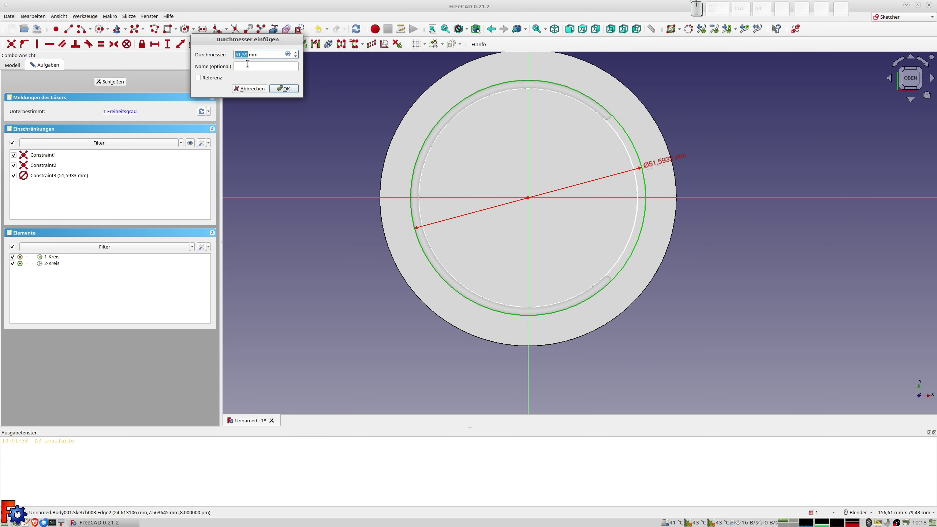
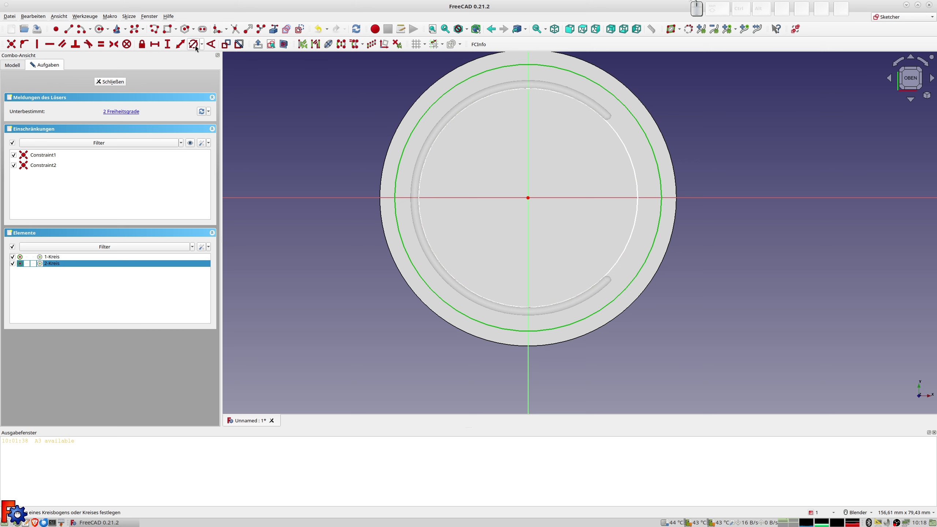
Step: Constrain the circles to 65 mm and 64 mm, then correct the inner one to 61 mm
{"action": "left_click", "coordinate": [194, 47]}
{"action": "key", "text": "KP_6"}
{"action": "key", "text": "KP_5"}
{"action": "key", "text": "KP_Enter"}
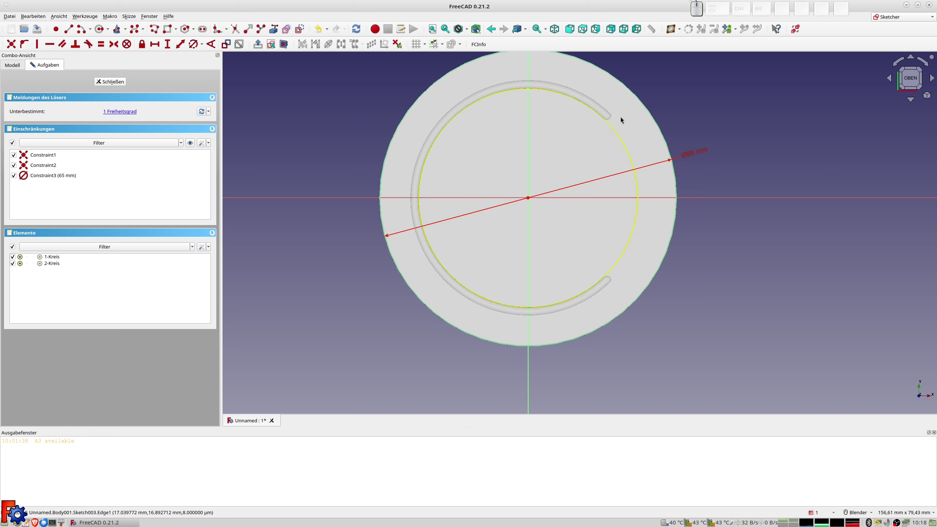
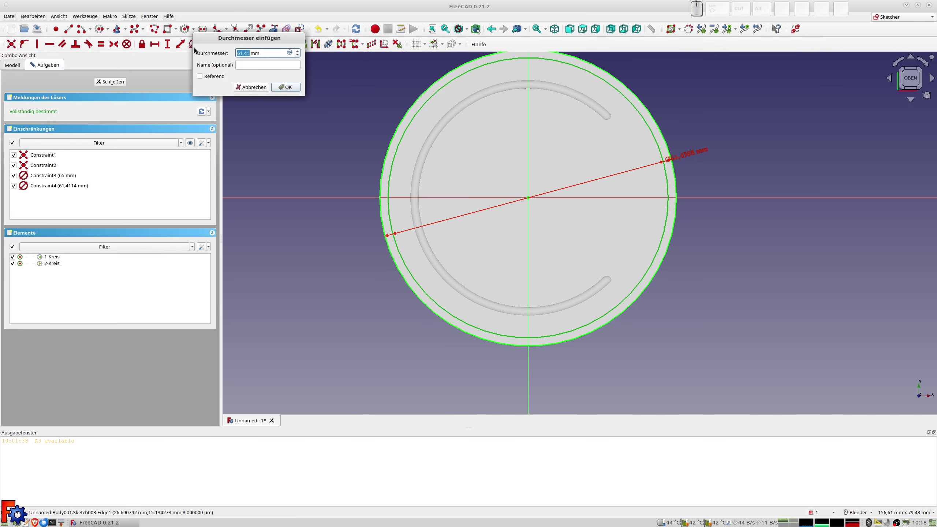
{"action": "key", "text": "KP_6"}
{"action": "key", "text": "KP_4"}
{"action": "key", "text": "KP_Enter"}
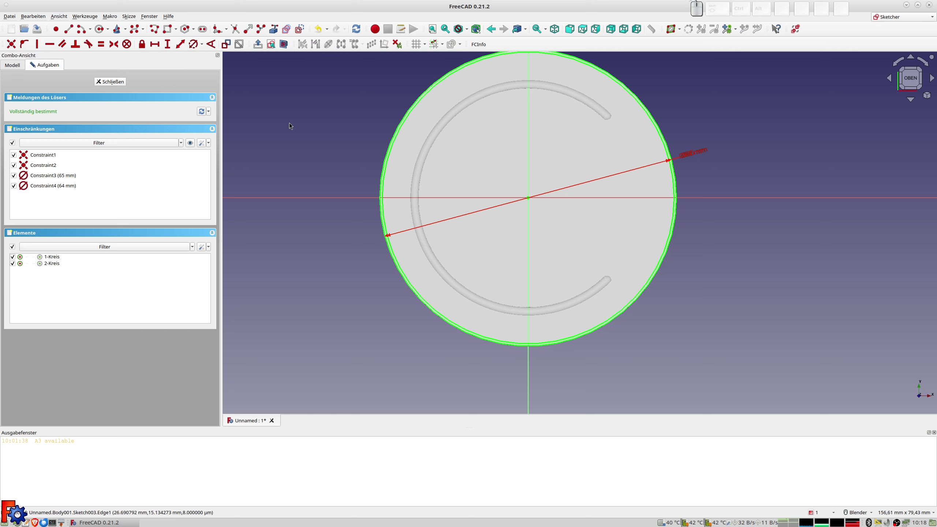
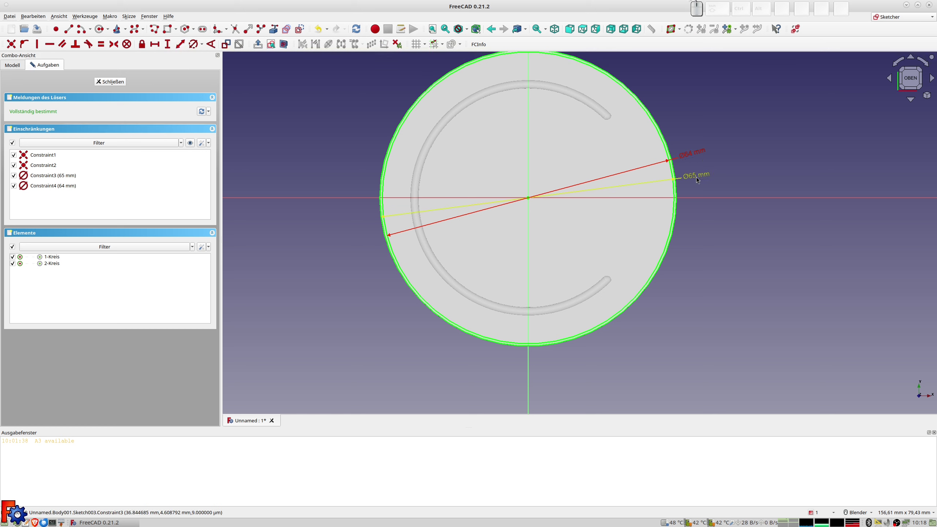
{"action": "left_click", "coordinate": [691, 158]}
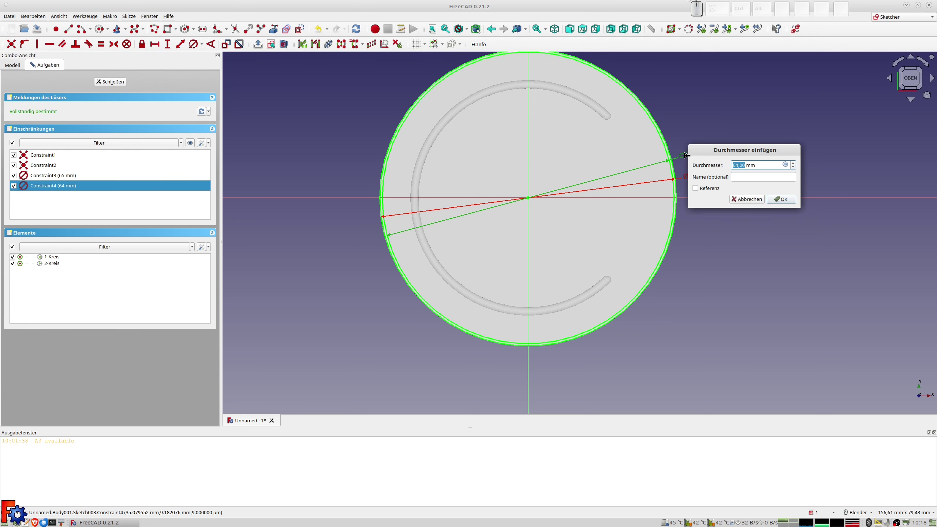
{"action": "key", "text": "KP_6"}
{"action": "key", "text": "KP_1"}
{"action": "key", "text": "KP_Enter"}
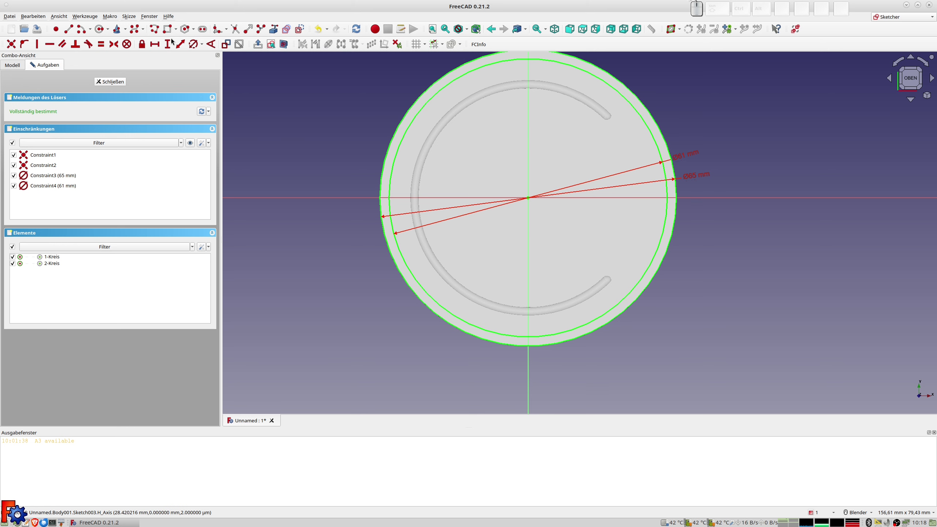
Step: Draw two radial slot lines from the centre, symmetric about the horizontal axis and 88° apart
{"action": "left_click", "coordinate": [72, 31]}
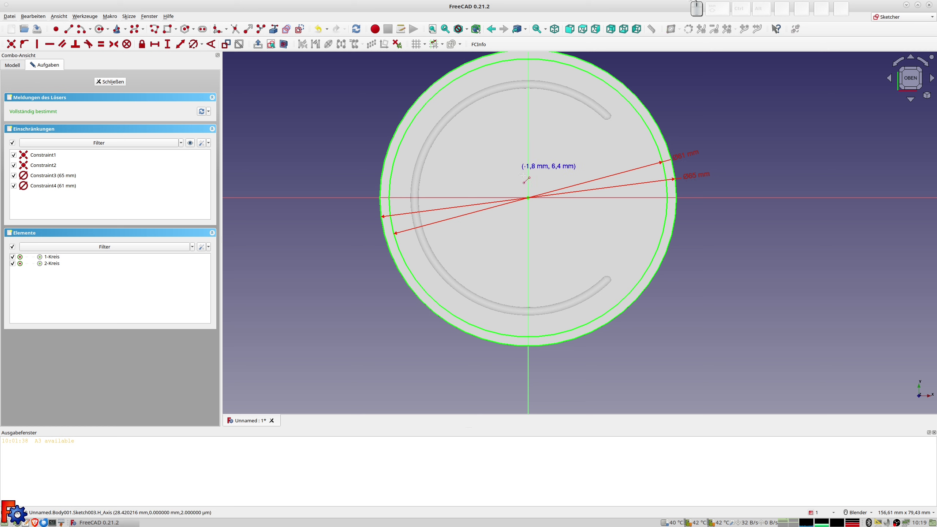
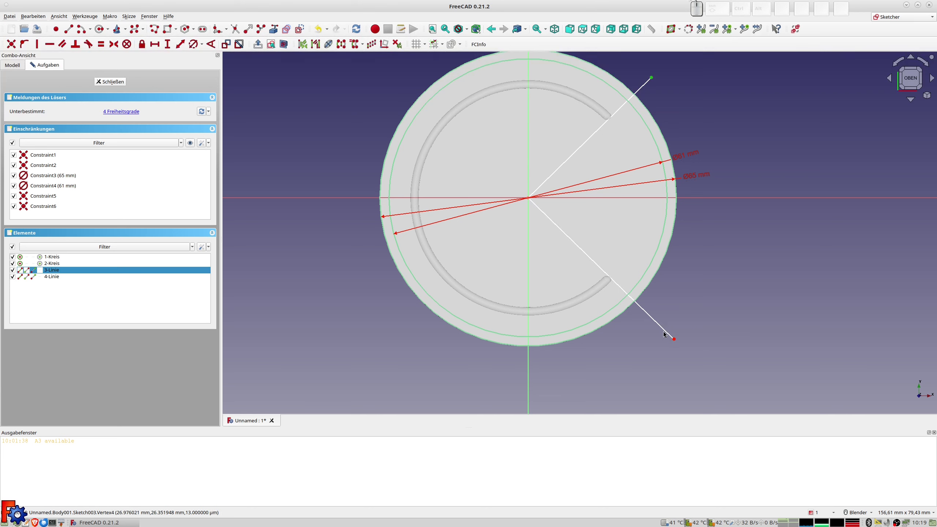
{"action": "left_click", "coordinate": [677, 342]}
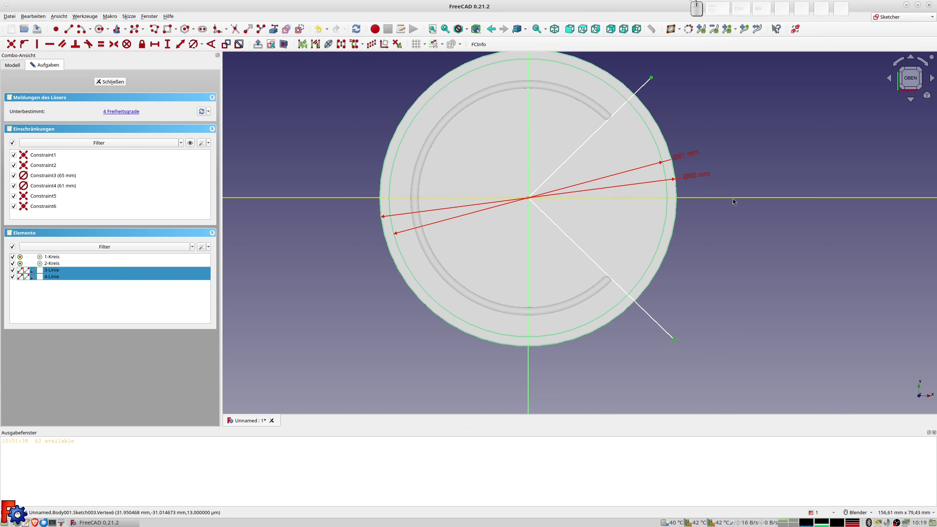
{"action": "left_click", "coordinate": [736, 200]}
{"action": "key", "text": "s"}
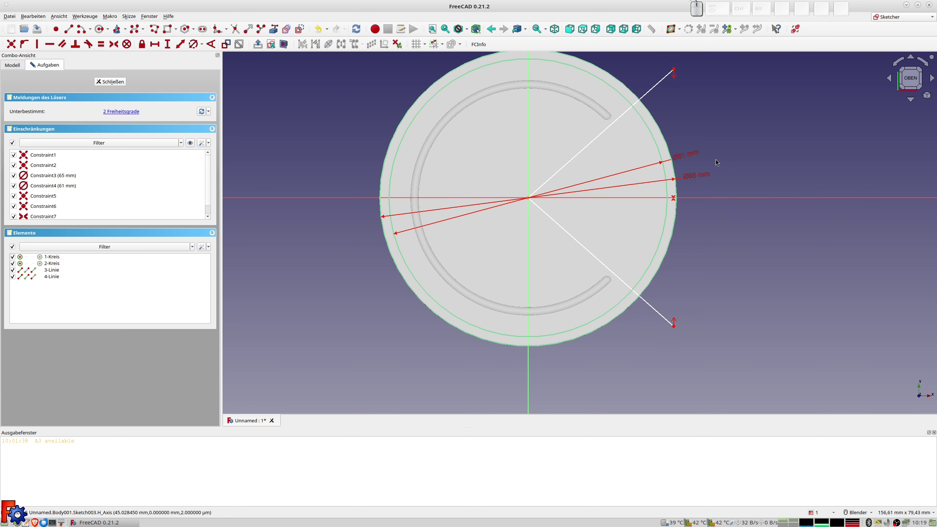
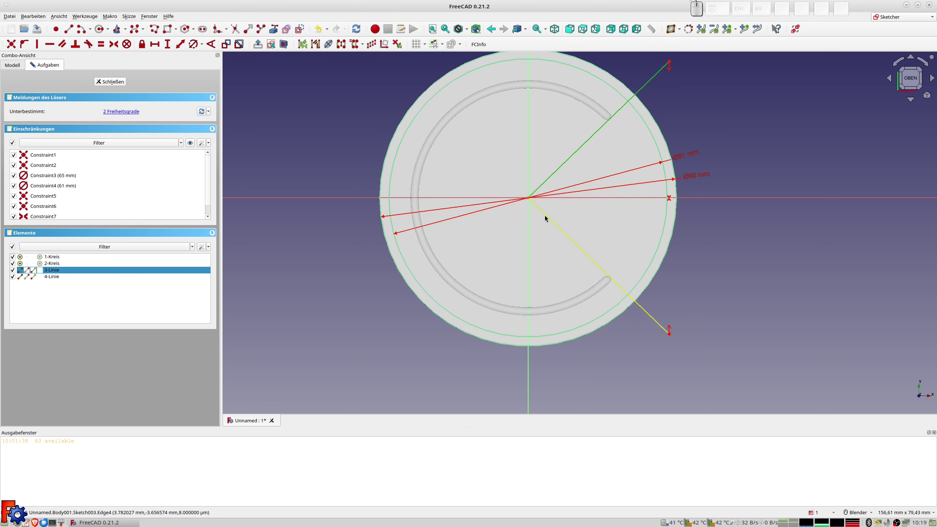
{"action": "left_click", "coordinate": [547, 217]}
{"action": "left_click", "coordinate": [214, 48]}
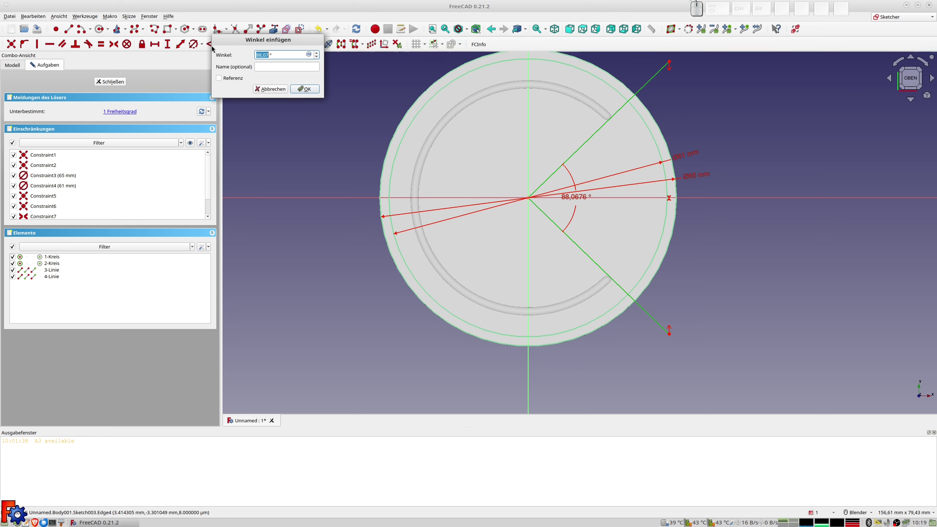
{"action": "key", "text": "KP_8"}
{"action": "key", "text": "KP_8"}
{"action": "key", "text": "KP_Enter"}
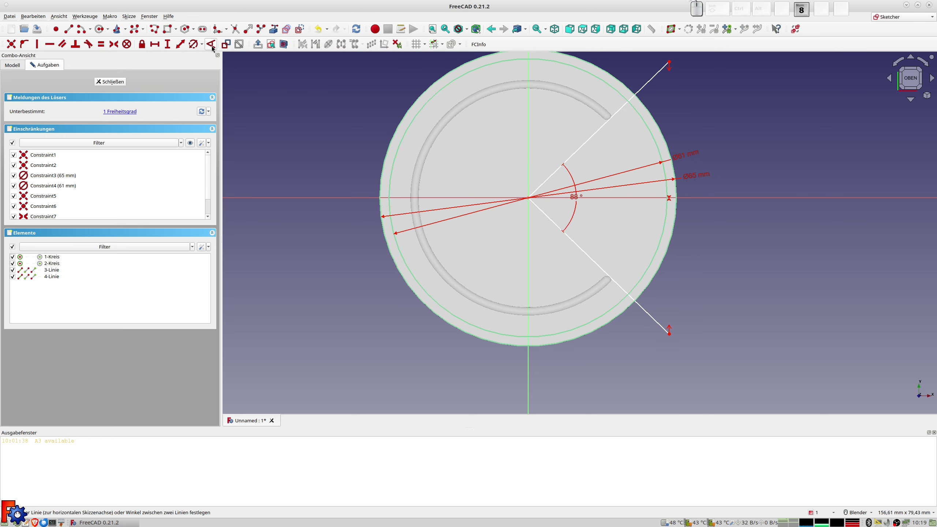
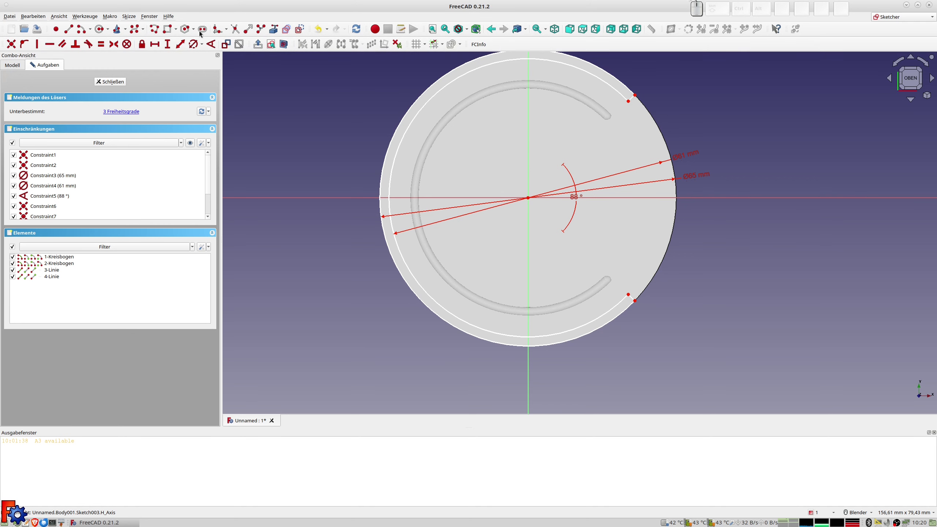
Step: Close the ring profile sketch and pad it into a wall, checking from the front view
{"action": "left_click", "coordinate": [113, 84]}
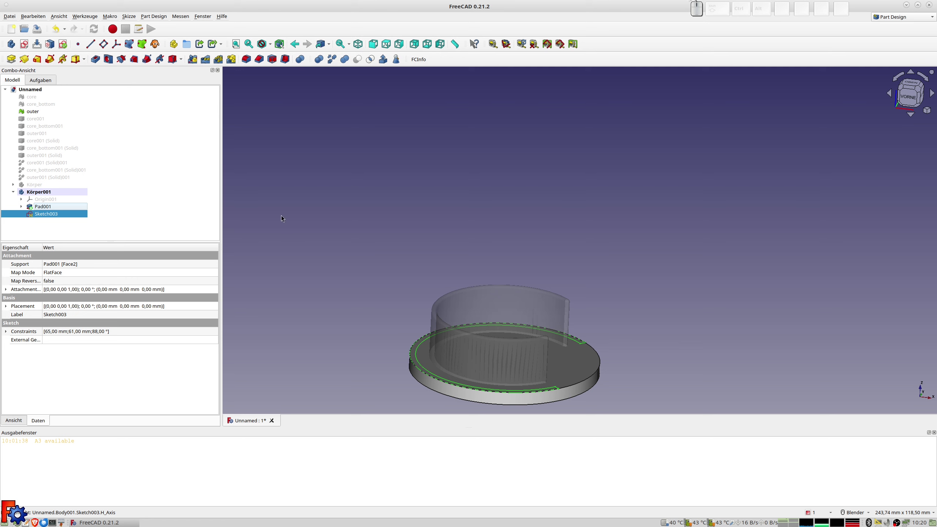
{"action": "left_click", "coordinate": [18, 62]}
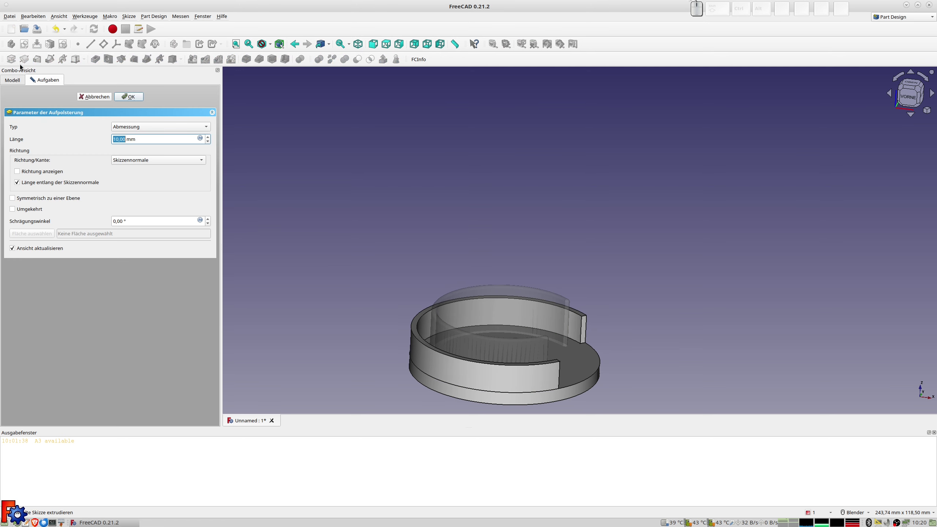
{"action": "left_click", "coordinate": [725, 301]}
{"action": "key", "text": "KP_1"}
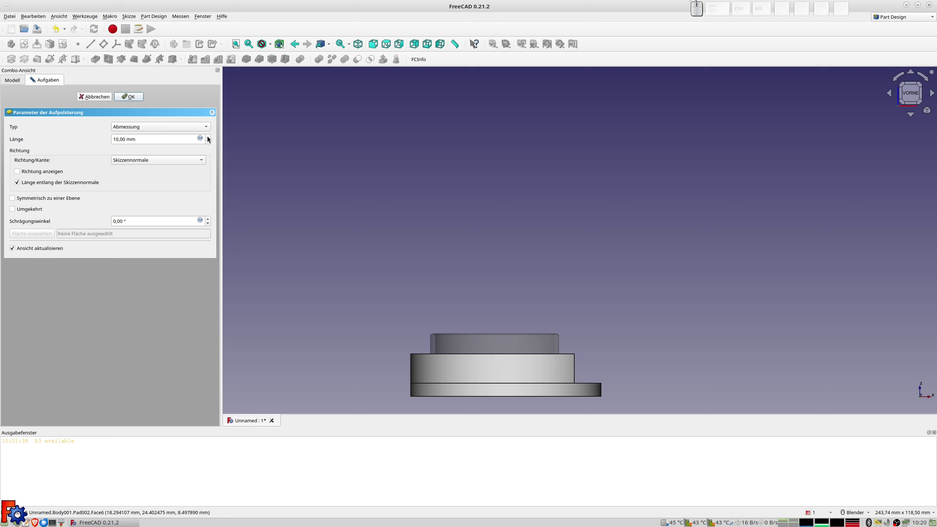
{"action": "double_click", "coordinate": [210, 139]}
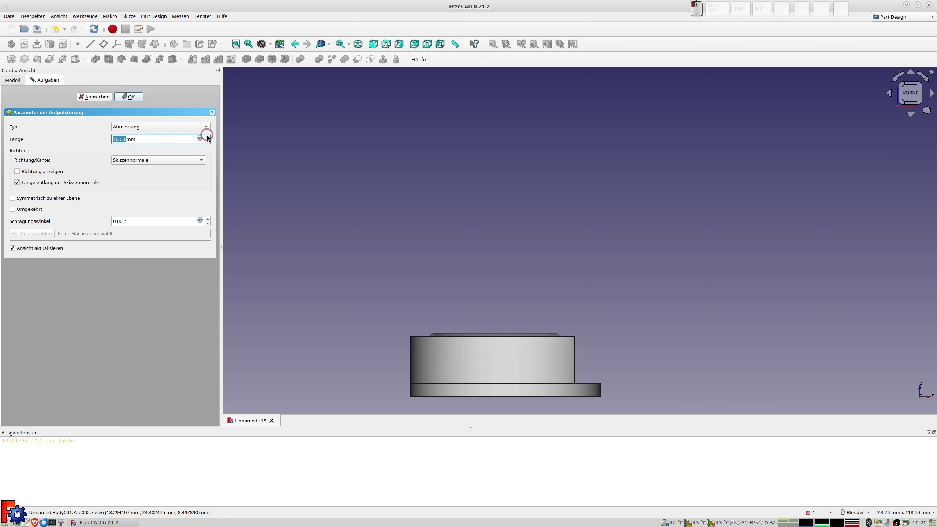
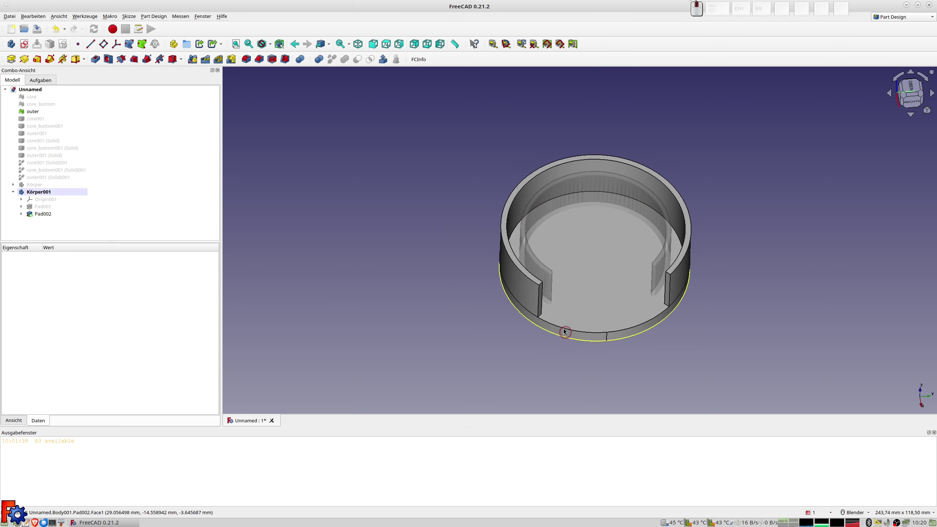
Step: Select the slot's end face and the wall's top face for rounding
{"action": "scroll", "scroll_direction": "up", "scroll_amount": 3}
{"action": "middle_click", "coordinate": [563, 258]}
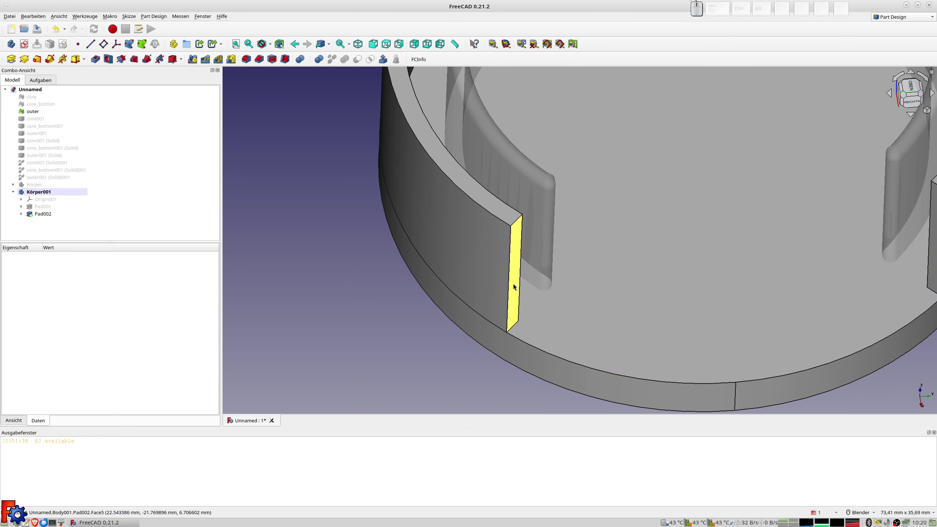
{"action": "left_click", "coordinate": [511, 285]}
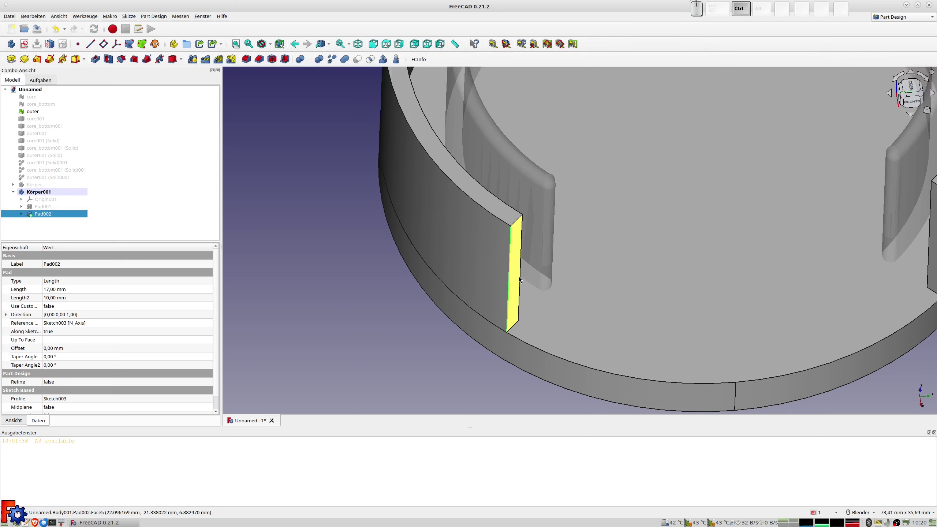
{"action": "left_click", "coordinate": [508, 213]}
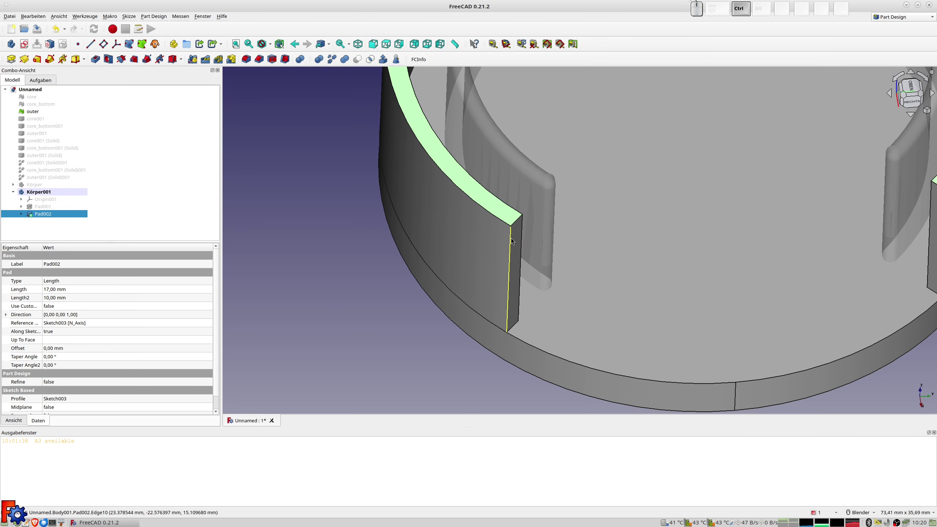
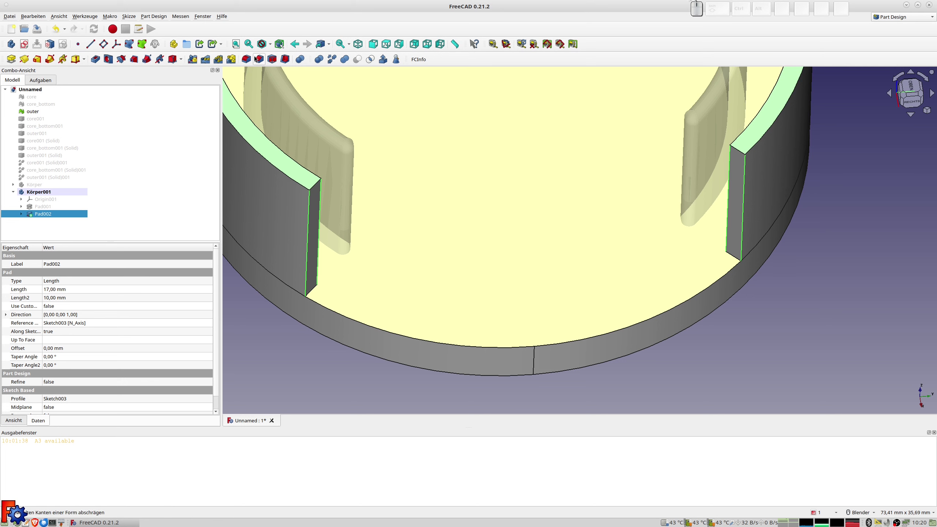
Step: Apply a 0.8 mm fillet to the wall's top and slot-end edges, then select Körper001
{"action": "left_click", "coordinate": [249, 60]}
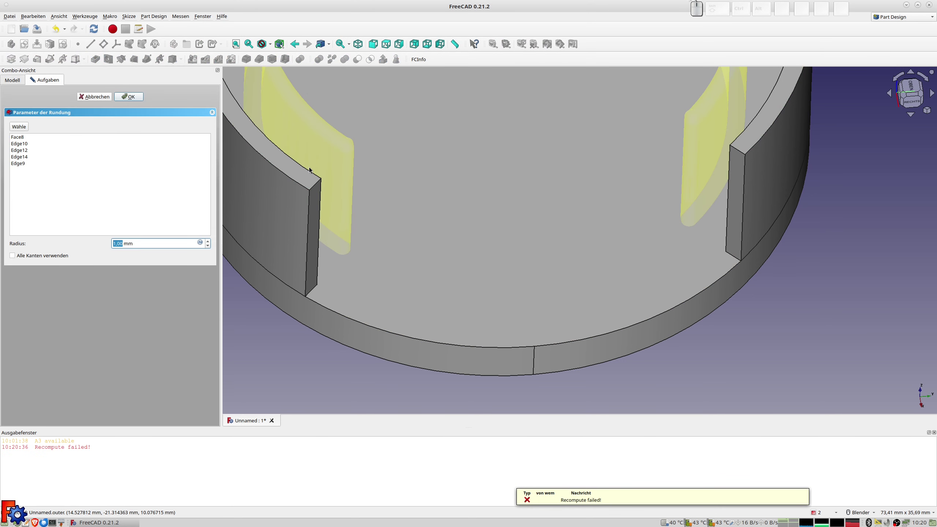
{"action": "key", "text": "KP_0"}
{"action": "key", "text": "KP_Decimal"}
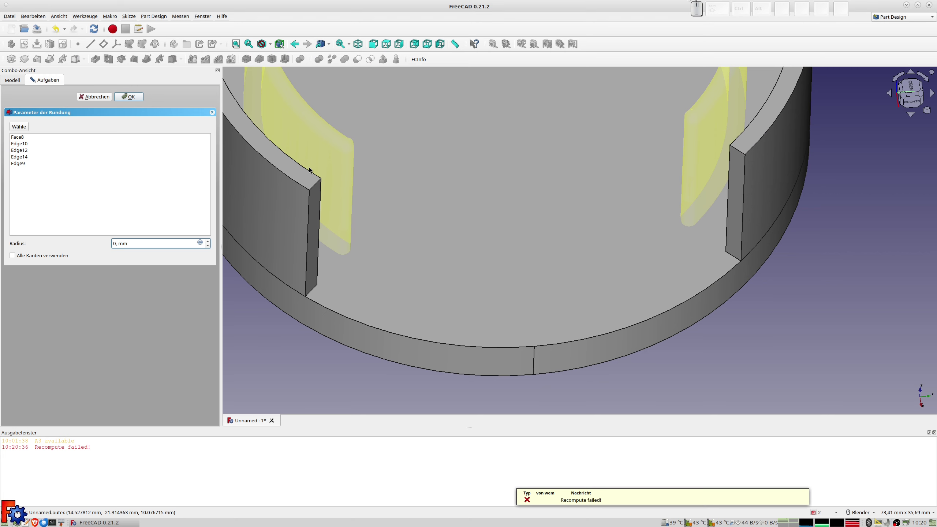
{"action": "key", "text": "KP_8"}
{"action": "key", "text": "Tab"}
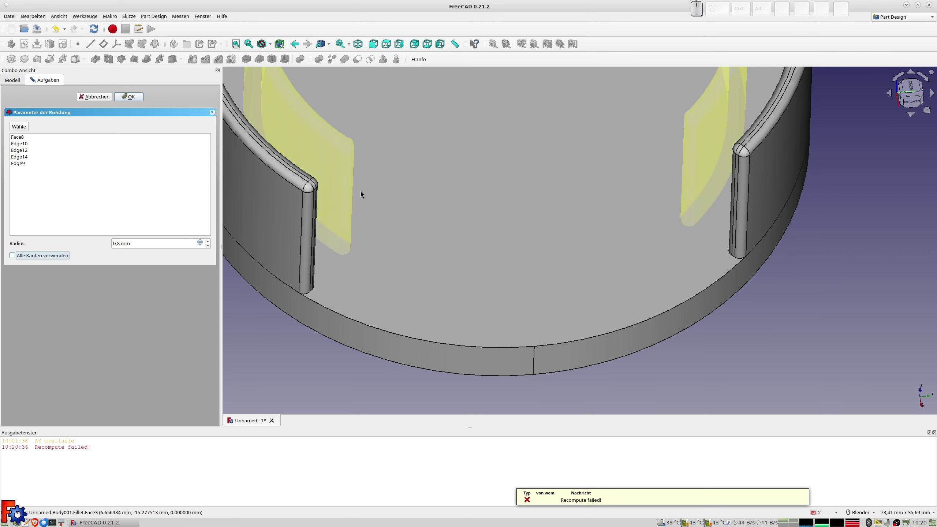
{"action": "scroll", "scroll_direction": "down", "scroll_amount": 3}
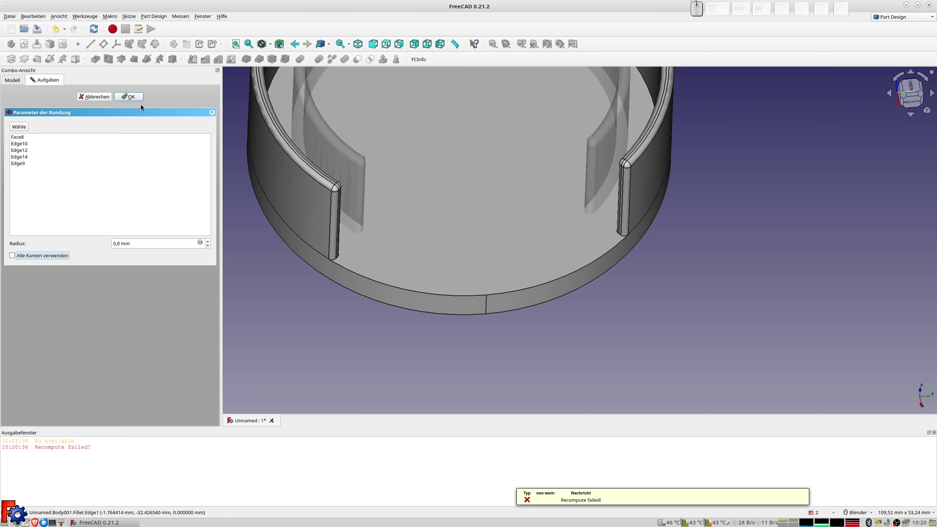
{"action": "left_click", "coordinate": [127, 96]}
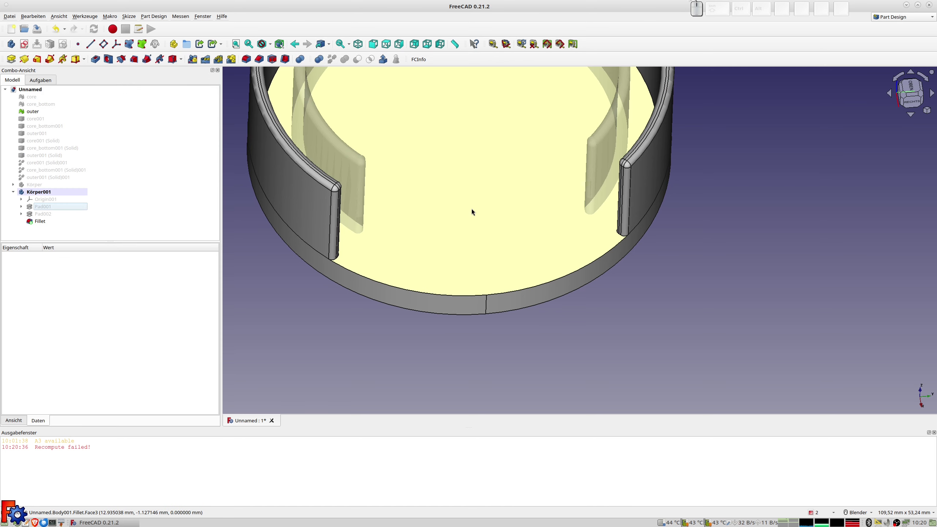
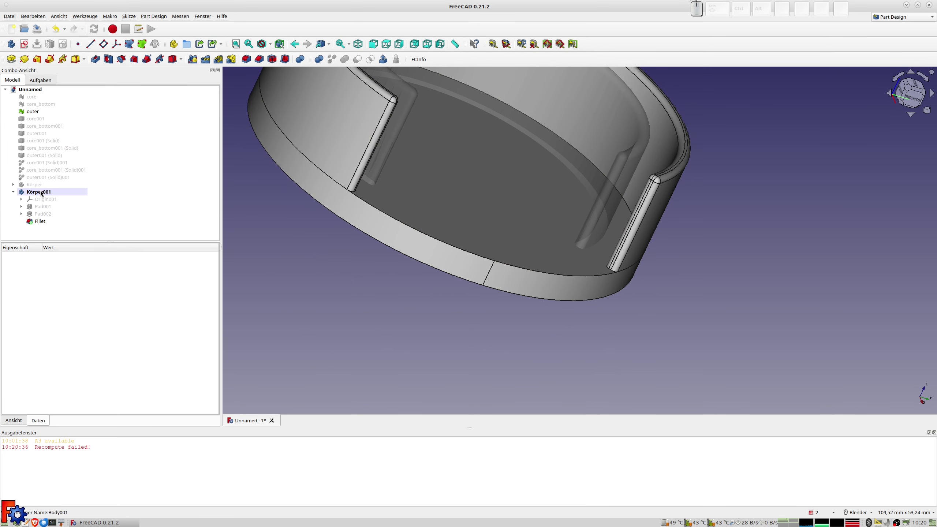
{"action": "left_click", "coordinate": [38, 194]}
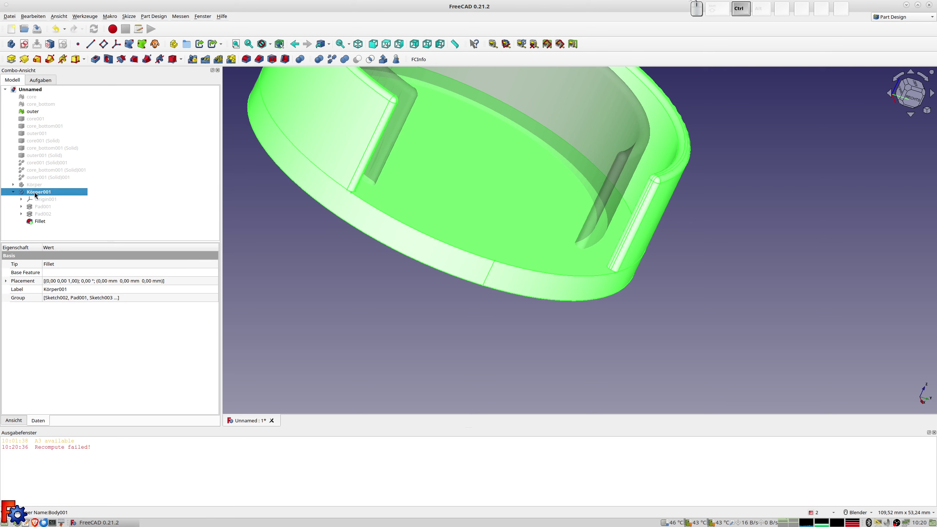
Step: Set Körper001 to about 70% transparency and orbit to view the underside
{"action": "key", "text": "ctrl+d"}
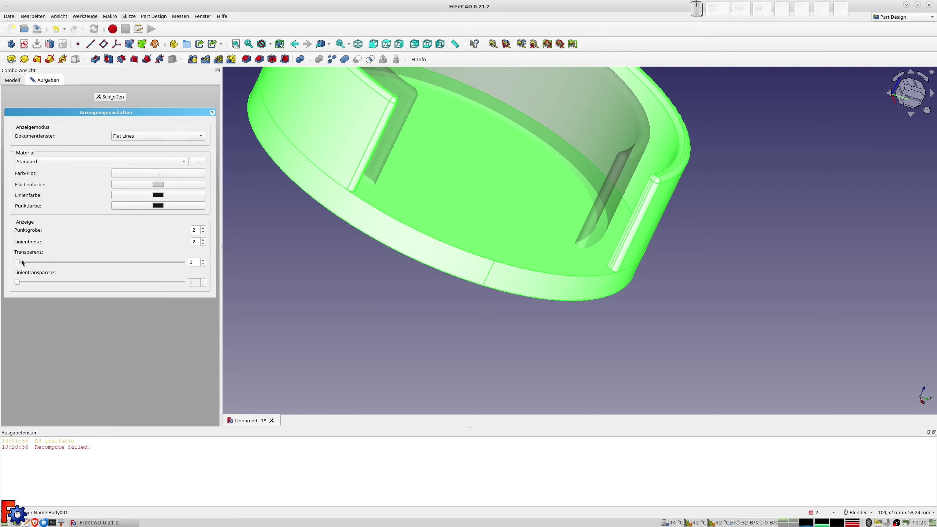
{"action": "left_click_drag", "start_coordinate": [20, 264], "coordinate": [241, 269]}
{"action": "left_click", "coordinate": [307, 246]}
{"action": "left_click_drag", "start_coordinate": [436, 331], "coordinate": [422, 340]}
{"action": "scroll", "scroll_direction": "up", "scroll_amount": 3}
{"action": "middle_click", "coordinate": [405, 332]}
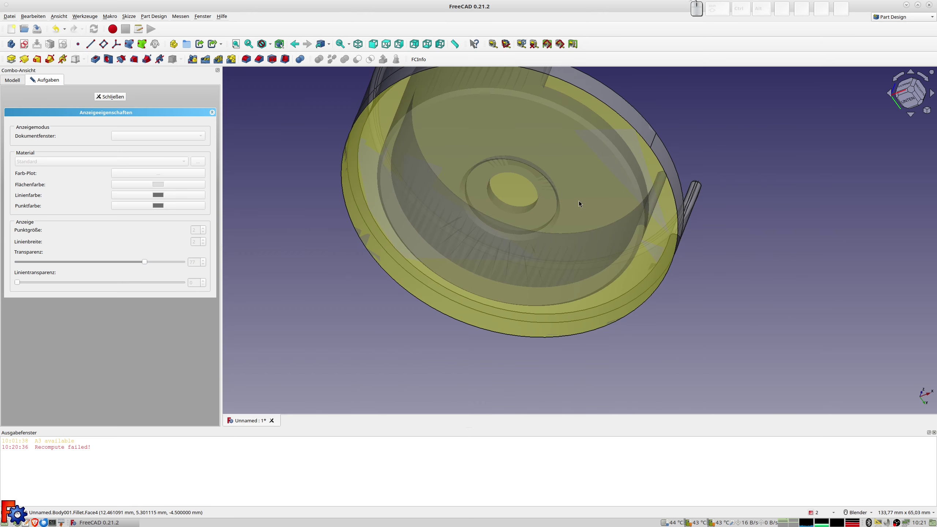
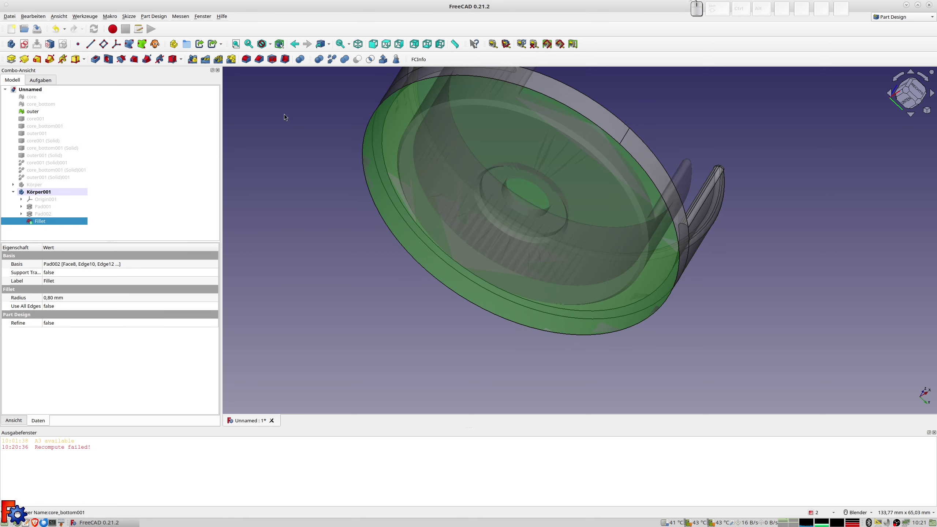
Step: In a new sketch on the base's underside, constrain the centred circle's diameter to 19.35 mm
{"action": "left_click", "coordinate": [21, 47]}
{"action": "scroll", "scroll_direction": "up", "scroll_amount": 3}
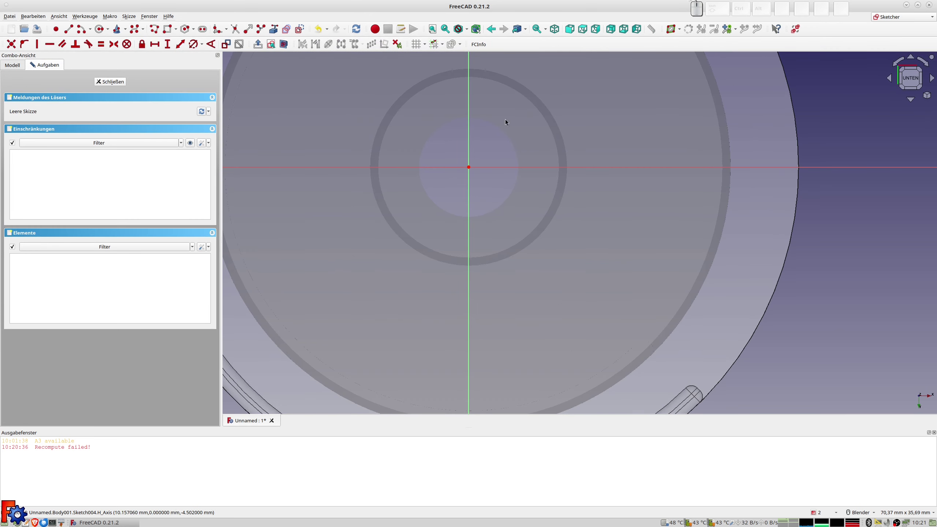
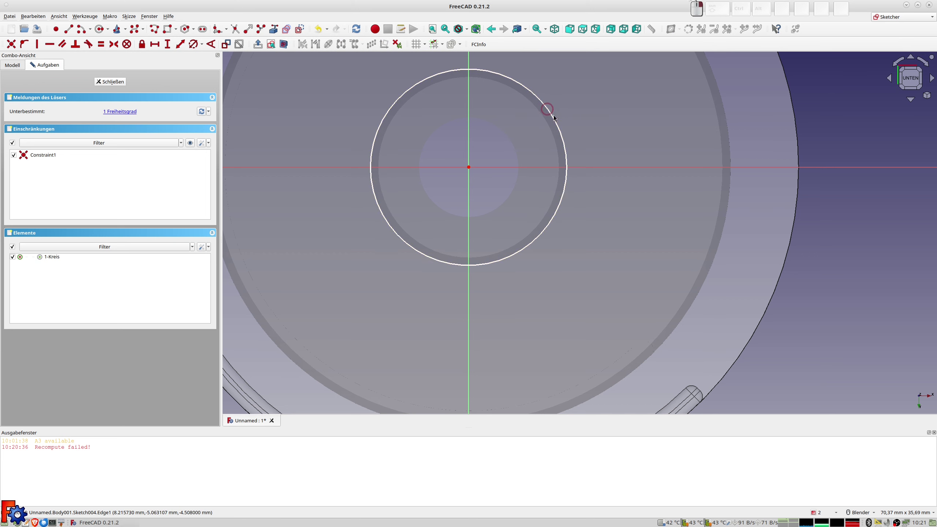
{"action": "left_click", "coordinate": [556, 117]}
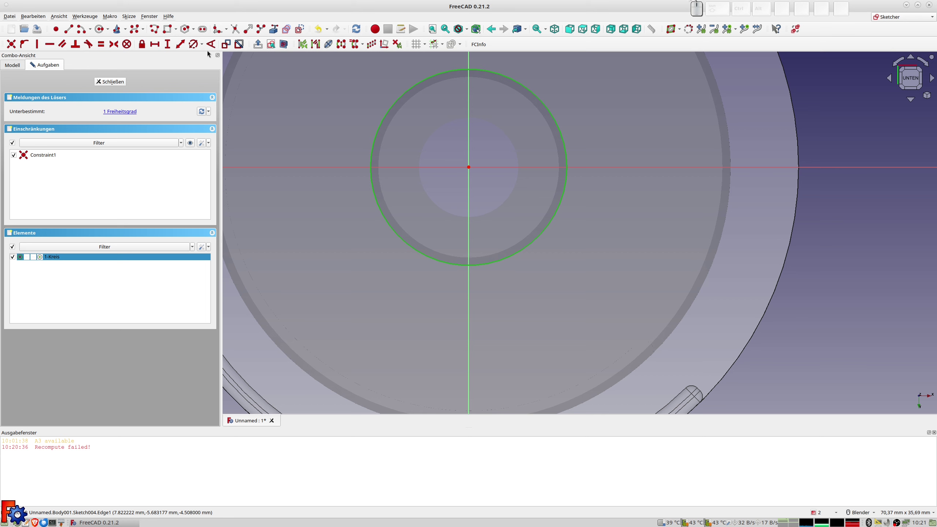
{"action": "left_click", "coordinate": [197, 47]}
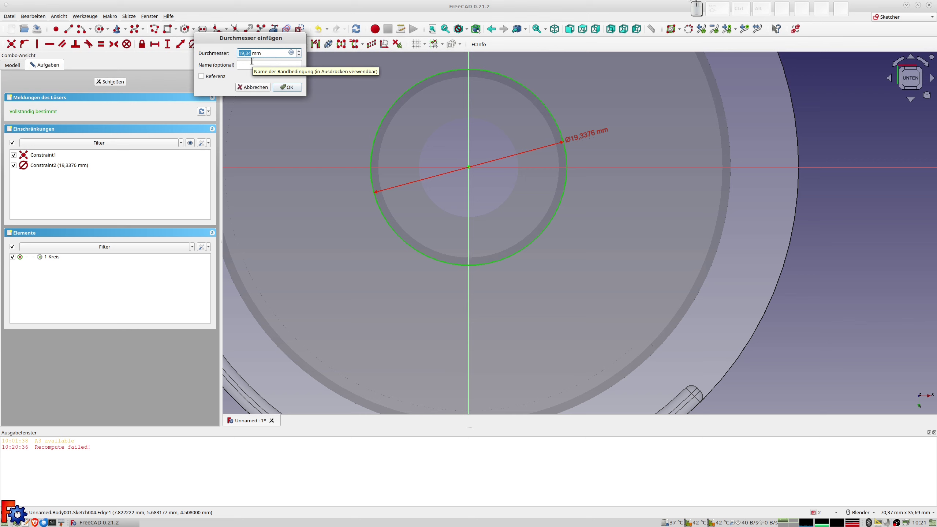
{"action": "key", "text": "KP_1"}
{"action": "key", "text": "KP_9"}
{"action": "key", "text": "KP_Decimal"}
{"action": "key", "text": "KP_3"}
{"action": "key", "text": "KP_5"}
{"action": "key", "text": "KP_Enter"}
{"action": "scroll", "scroll_direction": "up", "scroll_amount": 3}
{"action": "scroll", "scroll_direction": "up", "scroll_amount": 3}
{"action": "scroll", "scroll_direction": "down", "scroll_amount": 3}
Step: Edit the diameter to 16.4 mm, then correct it to the final 19.4 mm
{"action": "left_click", "coordinate": [622, 92]}
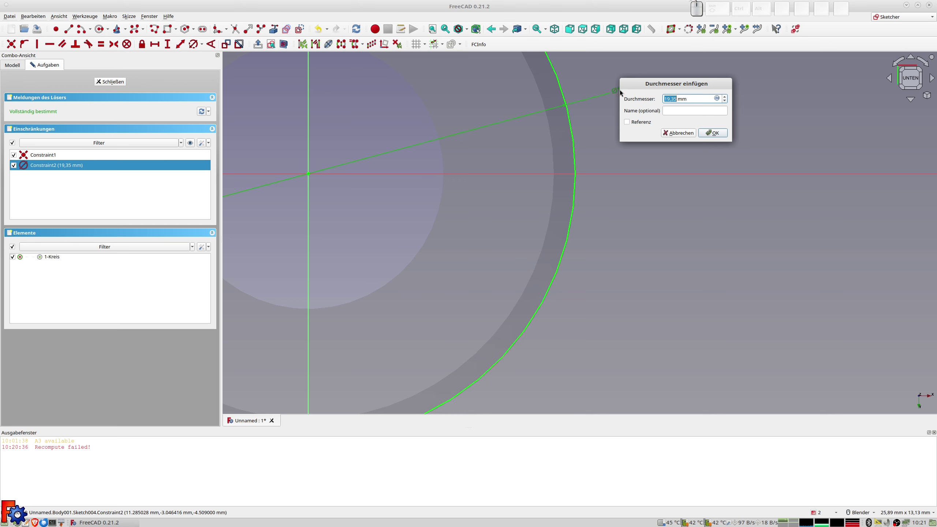
{"action": "key", "text": "KP_1"}
{"action": "key", "text": "KP_6"}
{"action": "key", "text": "KP_Decimal"}
{"action": "key", "text": "KP_4"}
{"action": "key", "text": "KP_Enter"}
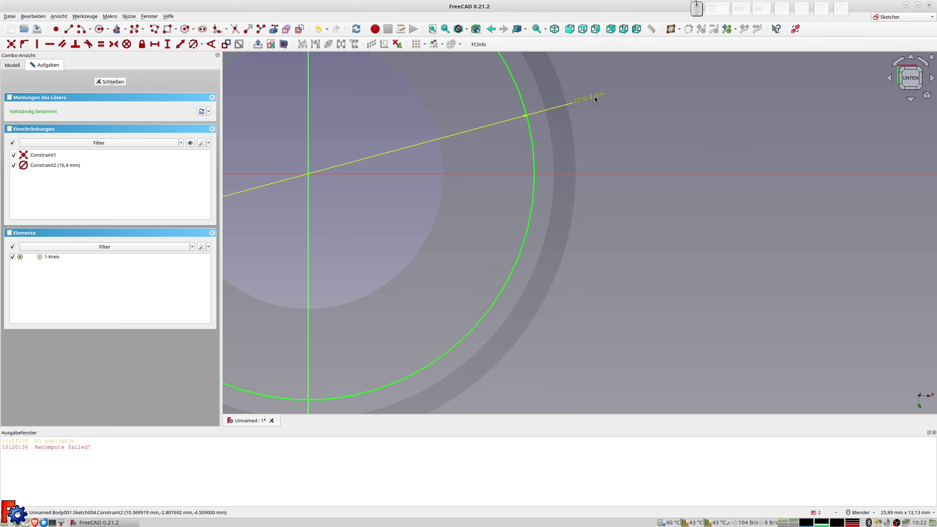
{"action": "left_click", "coordinate": [597, 99]}
{"action": "key", "text": "KP_1"}
{"action": "key", "text": "KP_9"}
{"action": "key", "text": "KP_Decimal"}
{"action": "key", "text": "KP_4"}
{"action": "key", "text": "KP_Enter"}
{"action": "scroll", "scroll_direction": "up", "scroll_amount": 3}
{"action": "scroll", "scroll_direction": "down", "scroll_amount": 3}
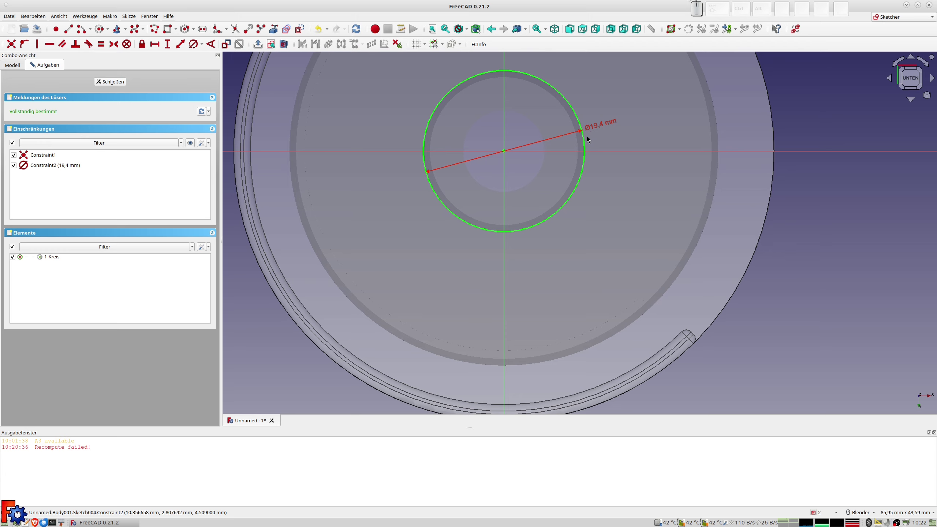
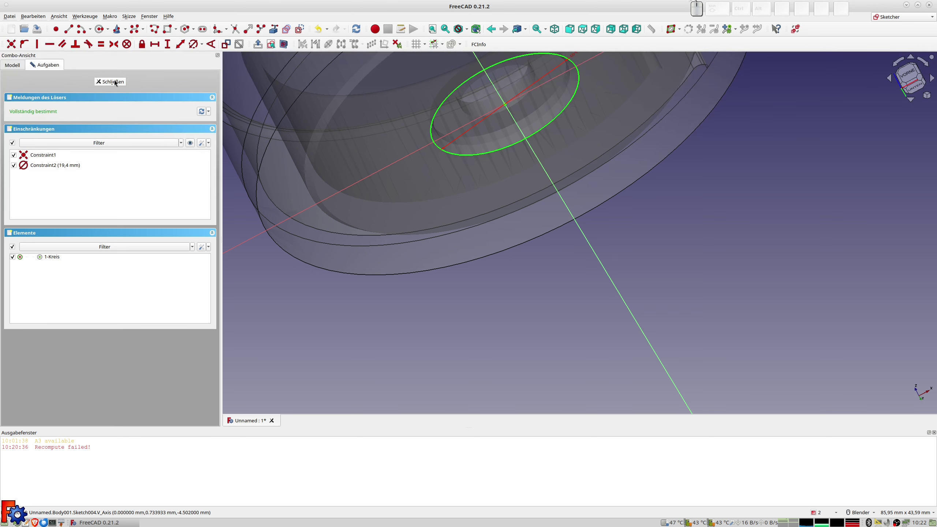
Step: Pocket Sketch004 1 mm deep into the base and check it from the front view
{"action": "left_click", "coordinate": [117, 82]}
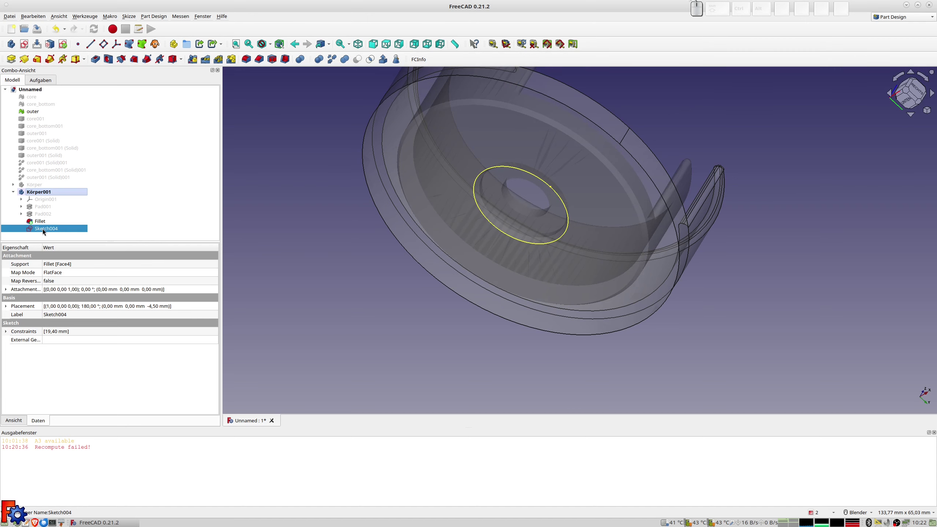
{"action": "left_click", "coordinate": [45, 231]}
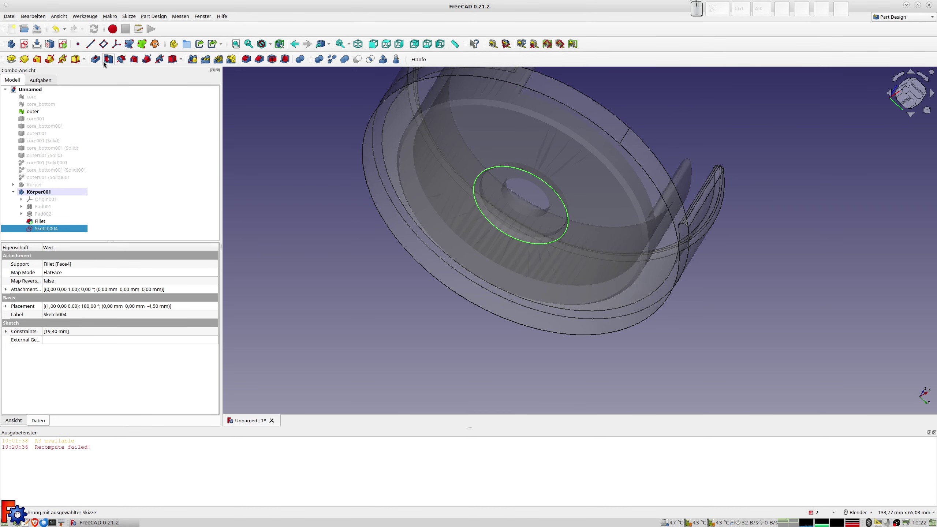
{"action": "left_click", "coordinate": [99, 60]}
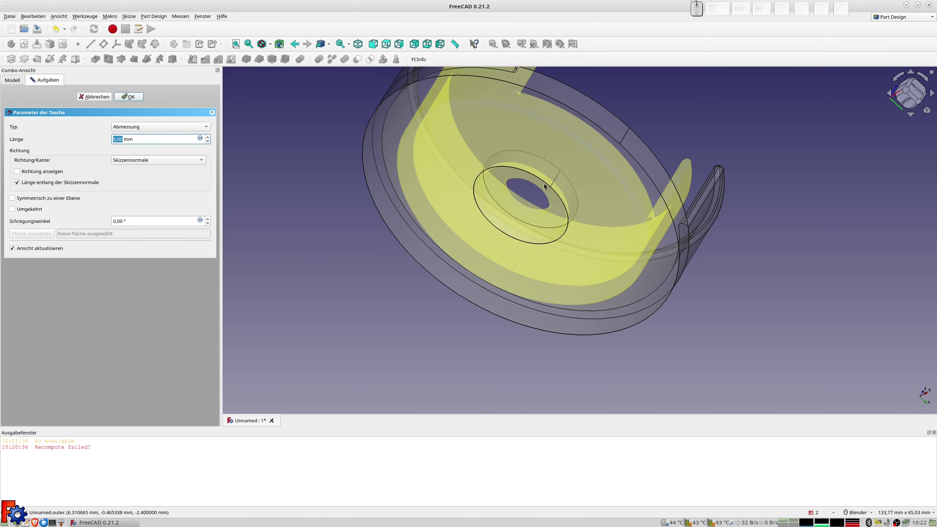
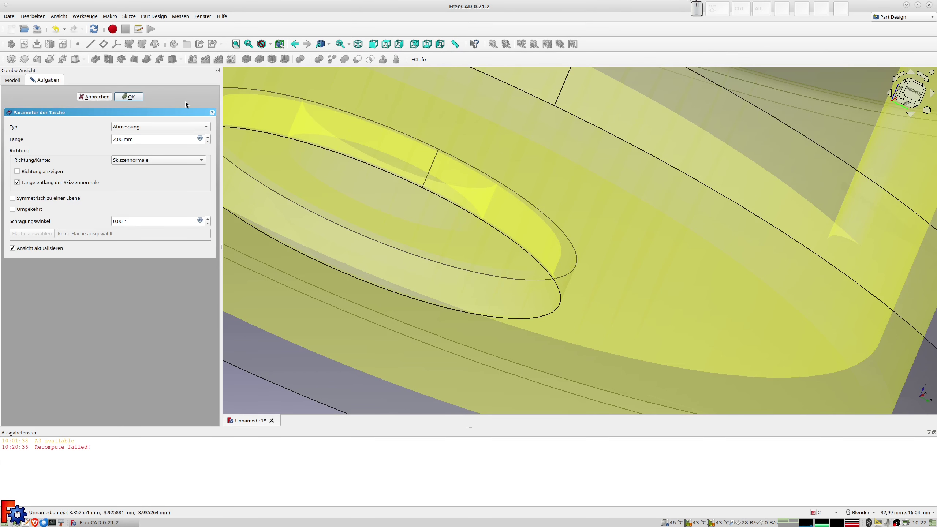
{"action": "left_click", "coordinate": [247, 399]}
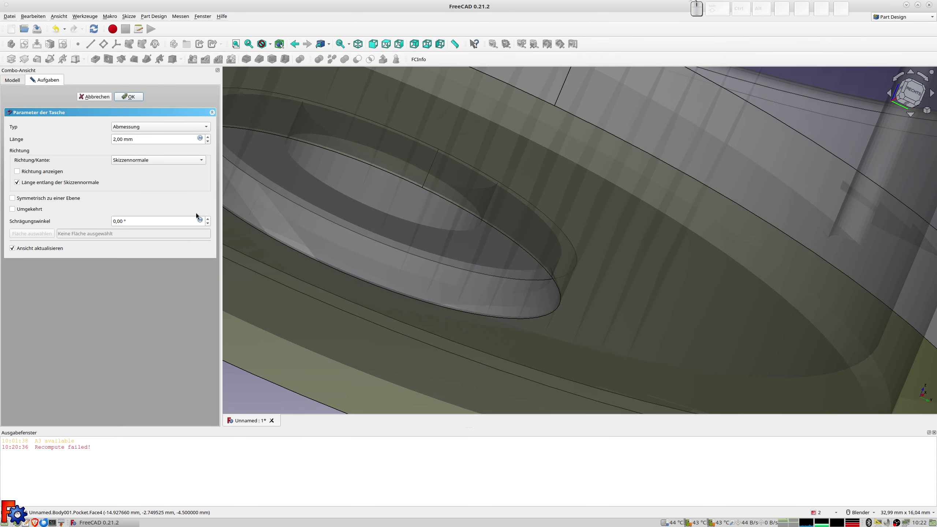
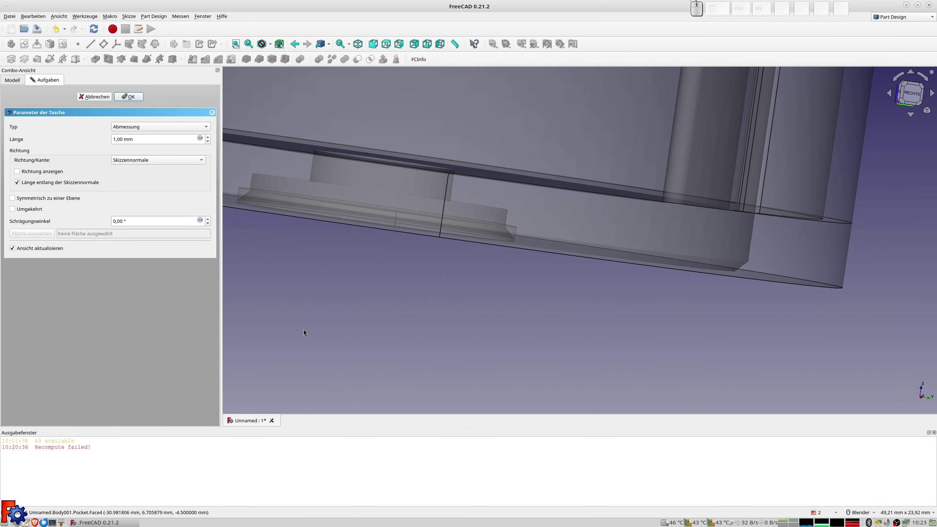
{"action": "key", "text": "KP_1"}
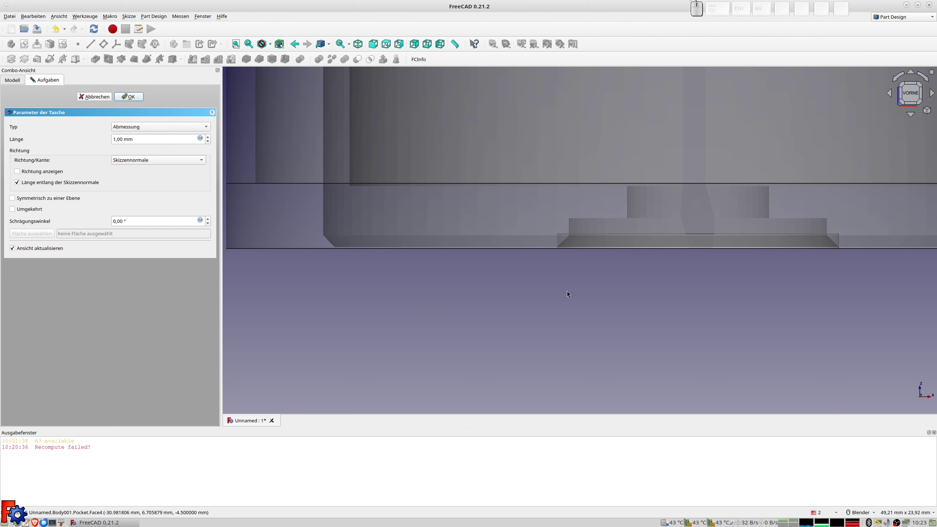
{"action": "left_click_drag", "start_coordinate": [468, 299], "coordinate": [243, 185]}
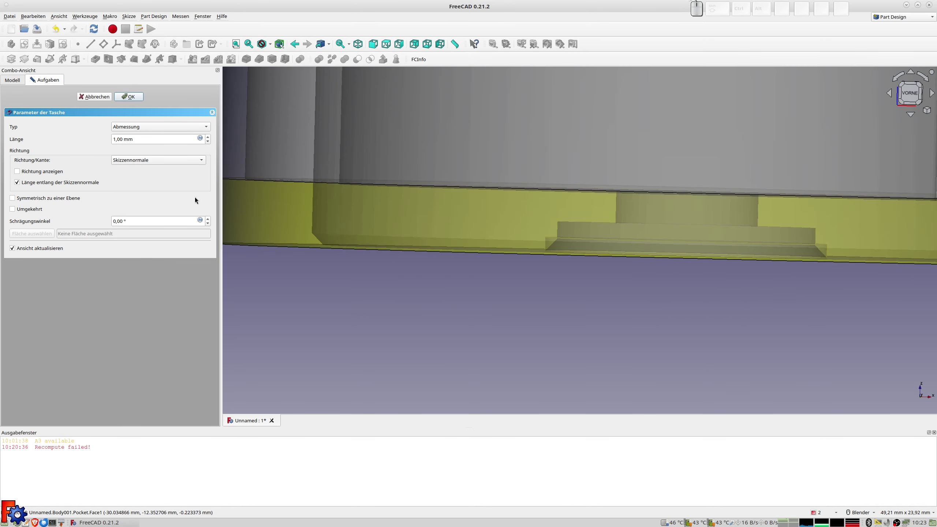
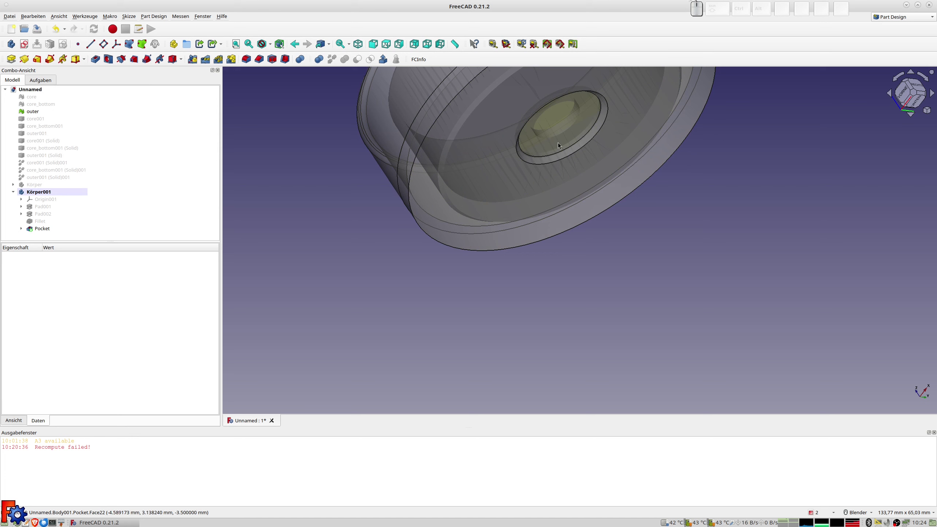
Step: Select the finished 1 mm pocket feature in the model
{"action": "left_click", "coordinate": [561, 145]}
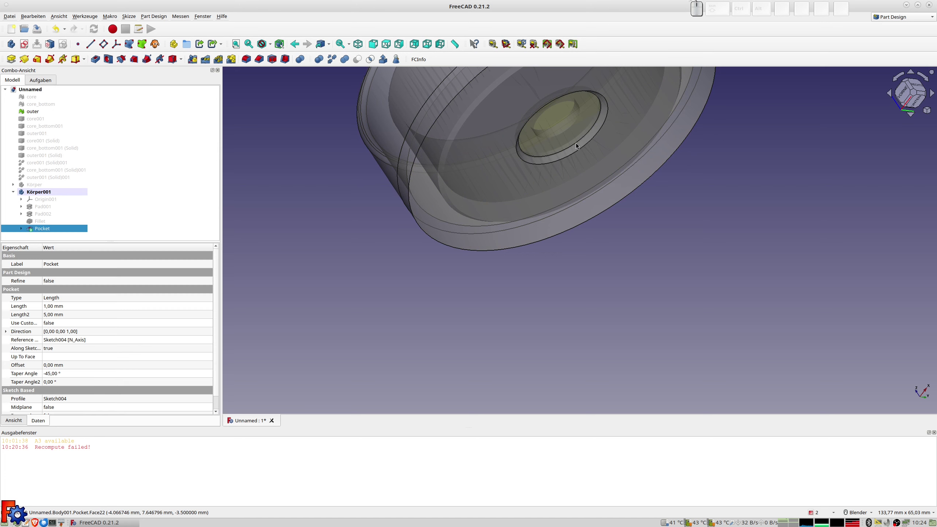
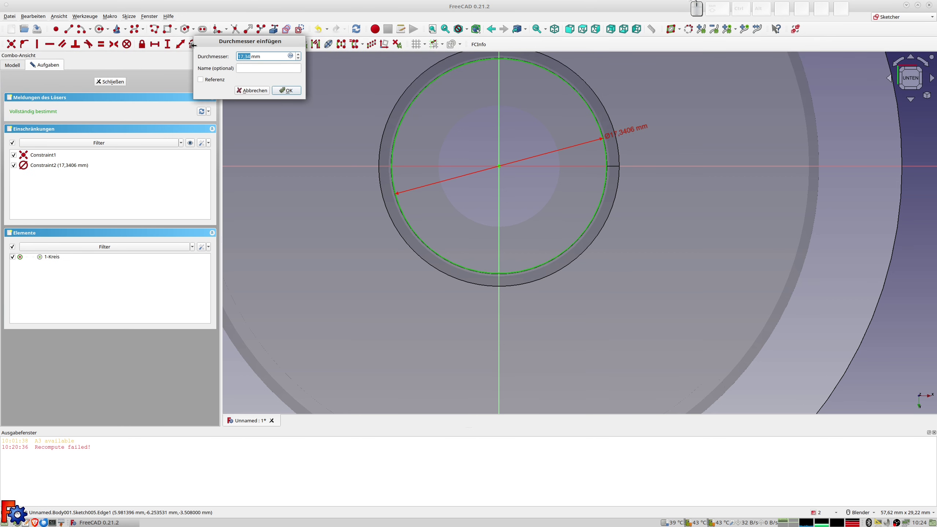
Step: Constrain the Sketch005 circle's diameter to 17.34 mm
{"action": "key", "text": "KP_1"}
{"action": "key", "text": "KP_7"}
{"action": "key", "text": "KP_Decimal"}
{"action": "key", "text": "KP_3"}
{"action": "key", "text": "KP_4"}
{"action": "key", "text": "KP_Enter"}
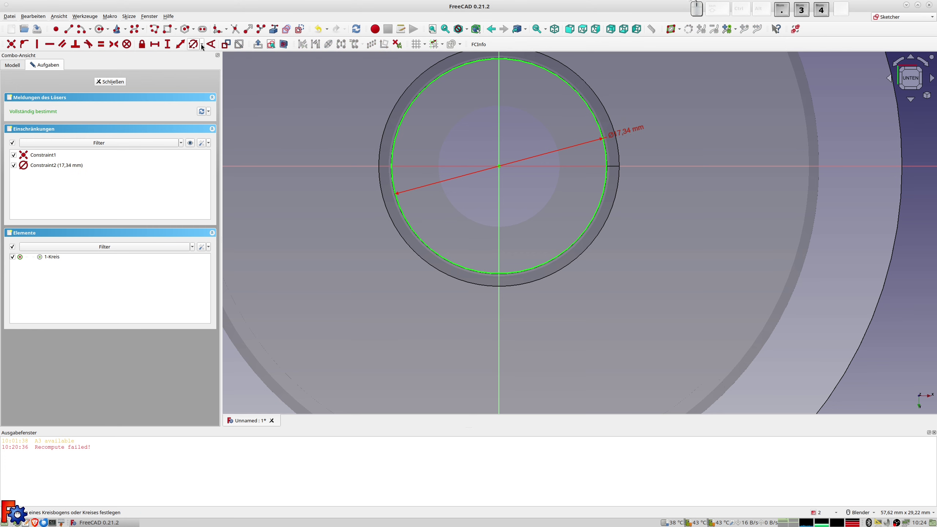
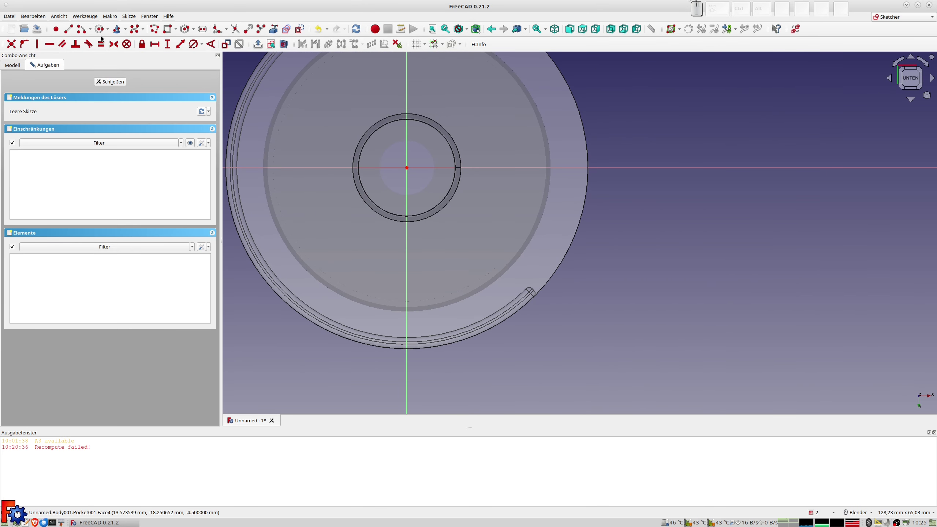
Step: Draw a circle at the origin, constrain its diameter to 9.5 mm, and close the sketch
{"action": "left_click", "coordinate": [103, 30]}
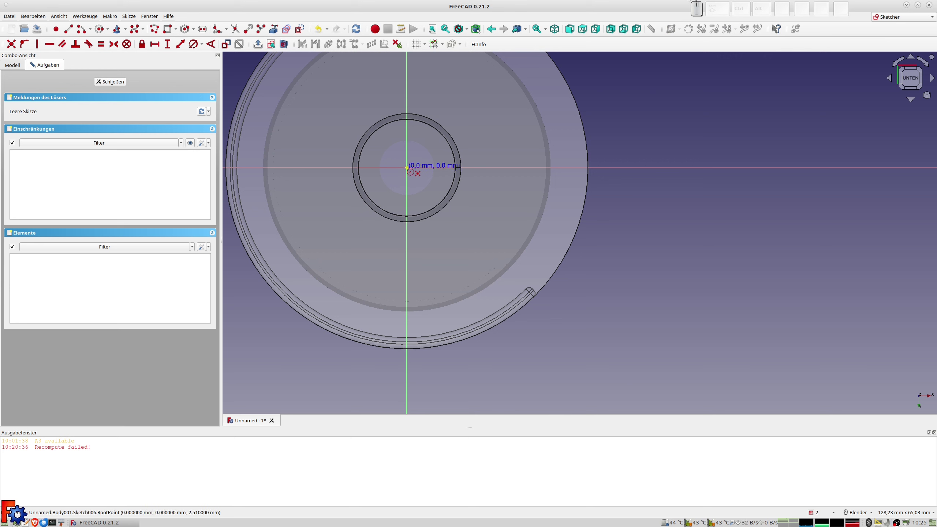
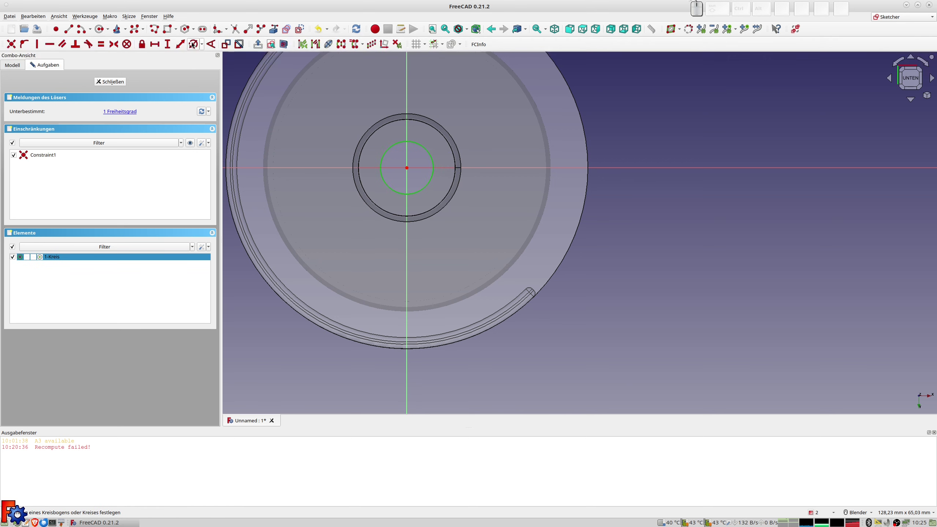
{"action": "left_click", "coordinate": [190, 45]}
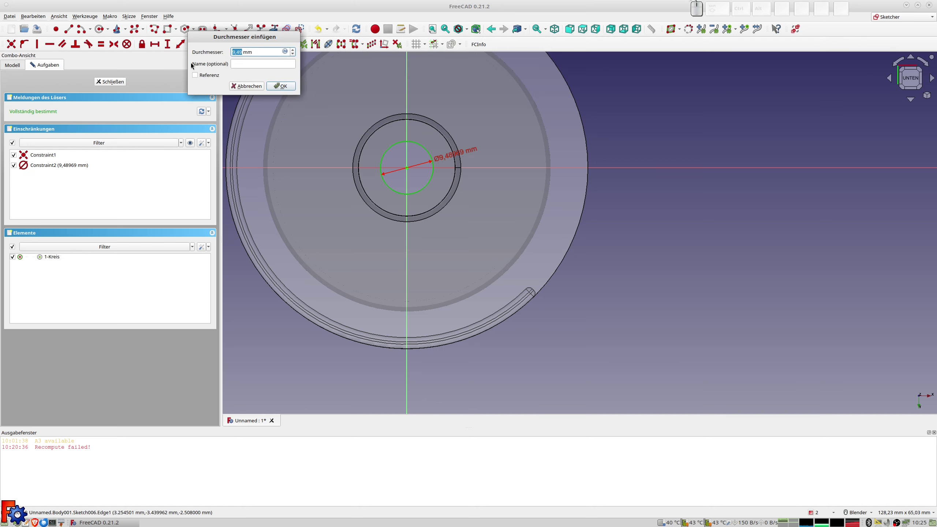
{"action": "key", "text": "KP_9"}
{"action": "key", "text": "KP_Decimal"}
{"action": "key", "text": "KP_5"}
{"action": "key", "text": "KP_Enter"}
{"action": "left_click", "coordinate": [117, 83]}
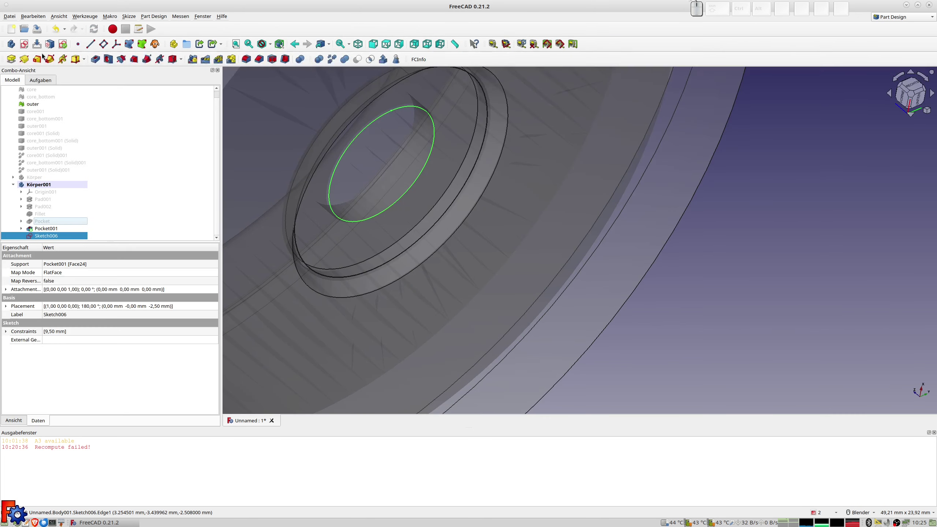
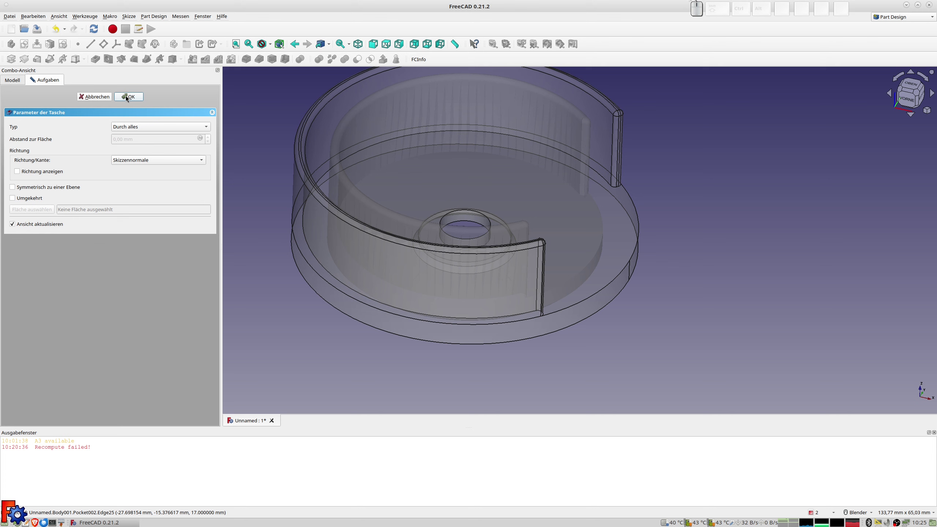
Step: Confirm the through-all Pocket002 and set Körper001's transparency back to 0
{"action": "left_click", "coordinate": [128, 97]}
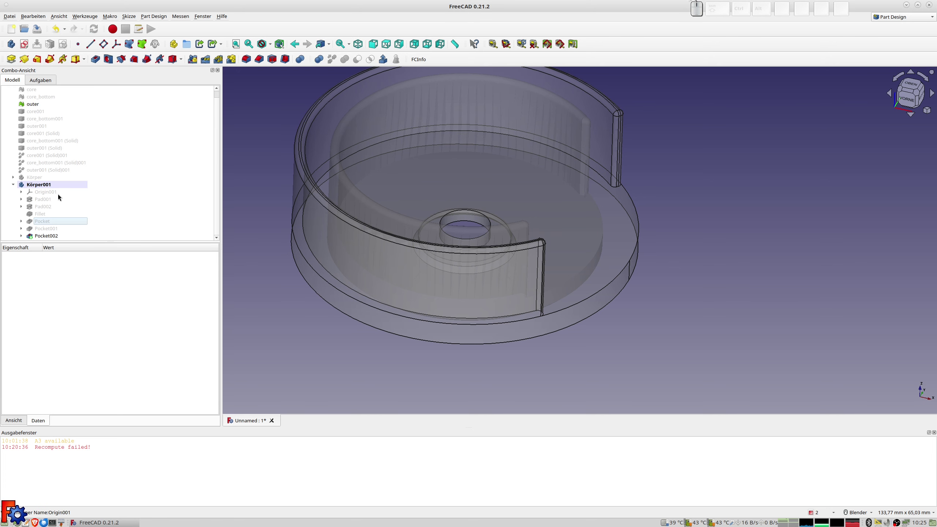
{"action": "left_click", "coordinate": [45, 188]}
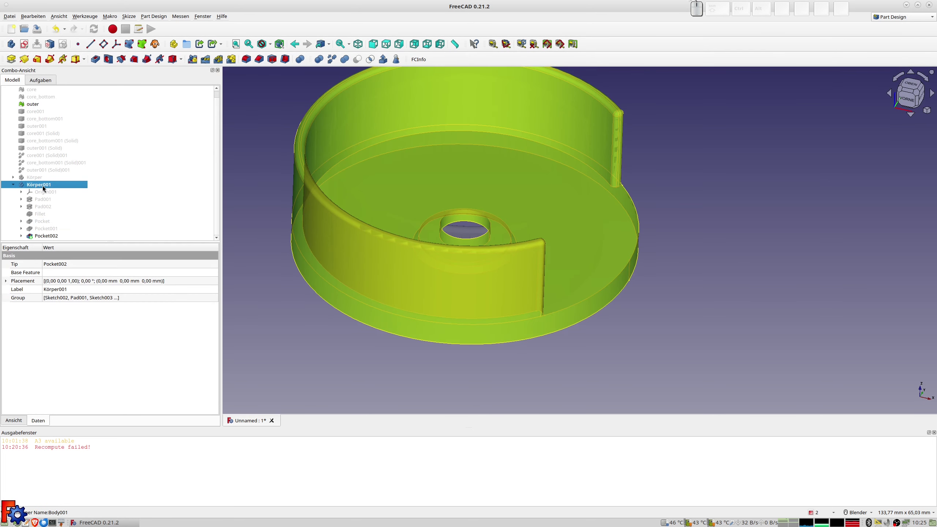
{"action": "key", "text": "ctrl+d"}
{"action": "left_click", "coordinate": [128, 262]}
{"action": "left_click", "coordinate": [265, 213]}
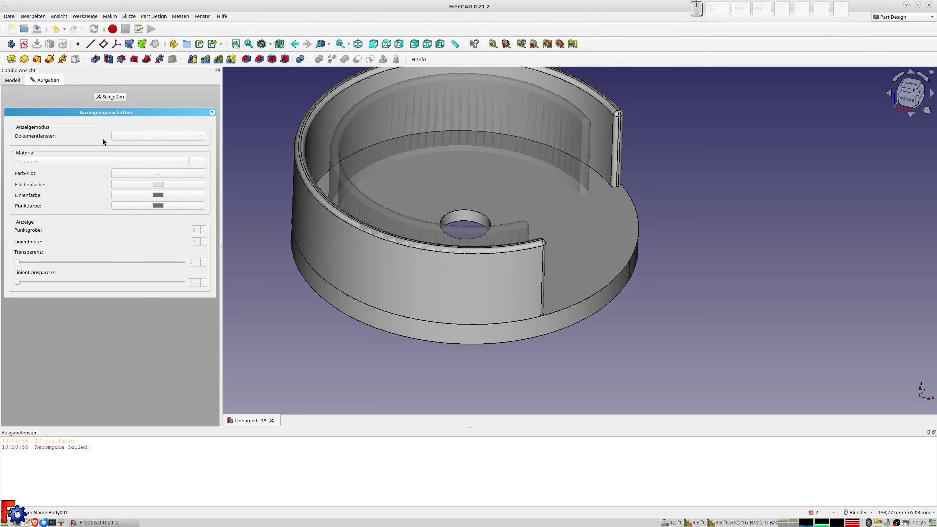
{"action": "left_click", "coordinate": [123, 101]}
{"action": "scroll", "scroll_direction": "up", "scroll_amount": 3}
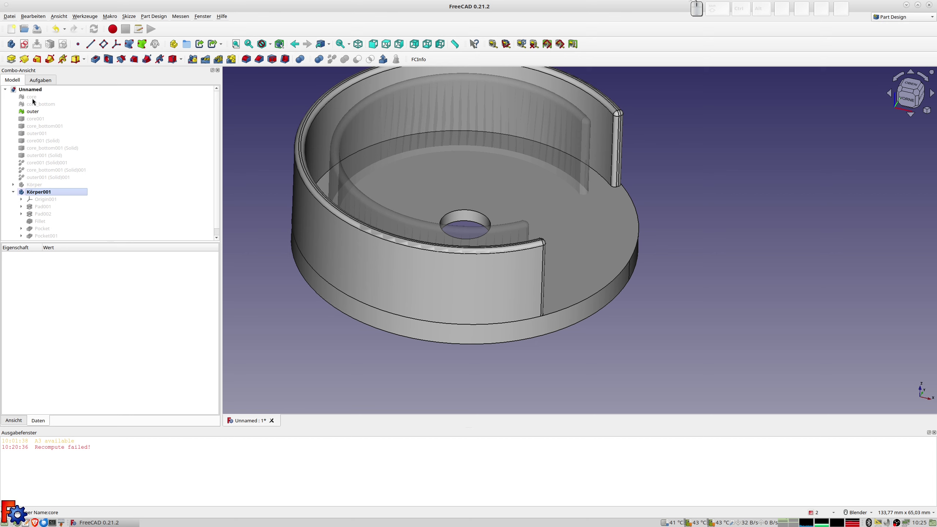
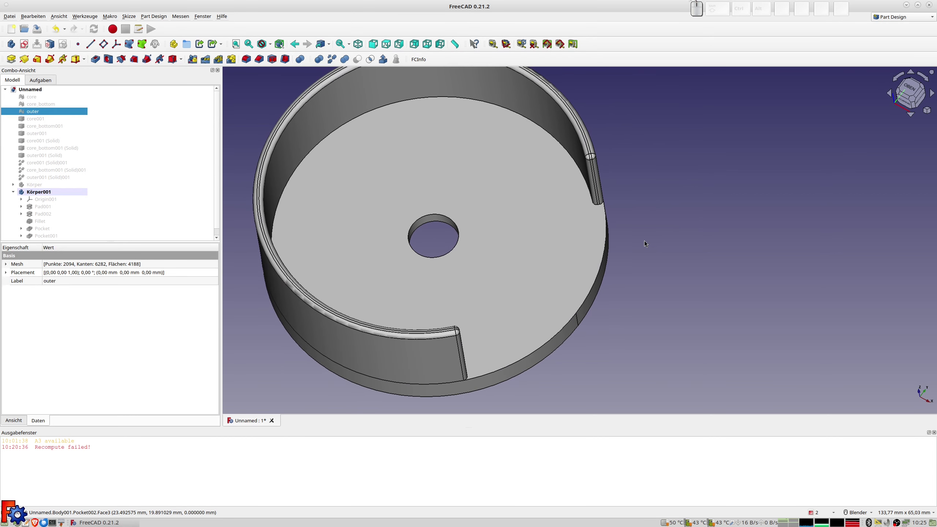
Step: Toggle visibility so core and core_bottom meshes show inside the body, orbiting to compare
{"action": "scroll", "scroll_direction": "down", "scroll_amount": 3}
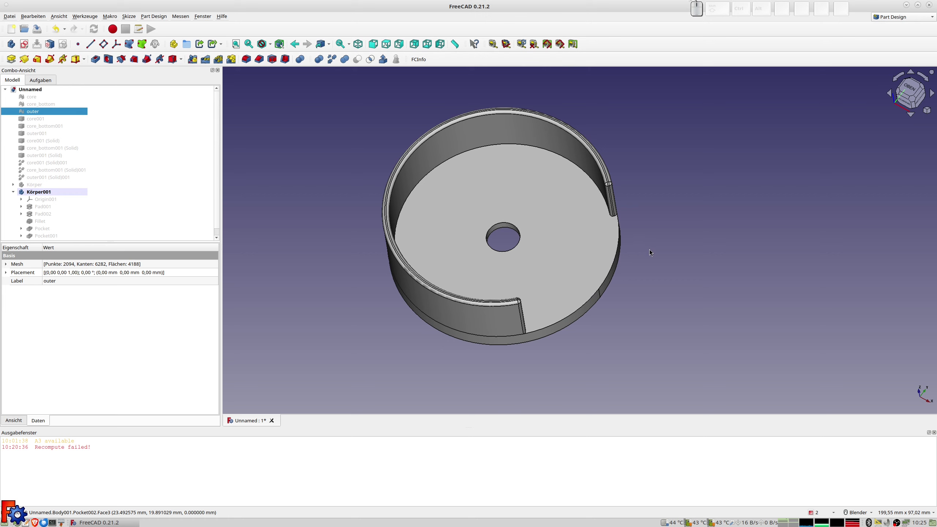
{"action": "scroll", "scroll_direction": "up", "scroll_amount": 3}
{"action": "left_click", "coordinate": [42, 108]}
{"action": "key", "text": "space"}
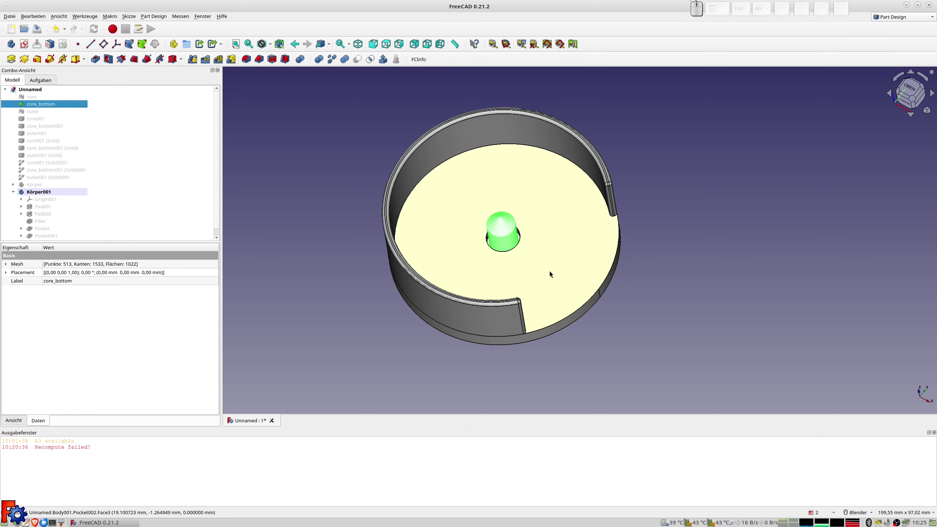
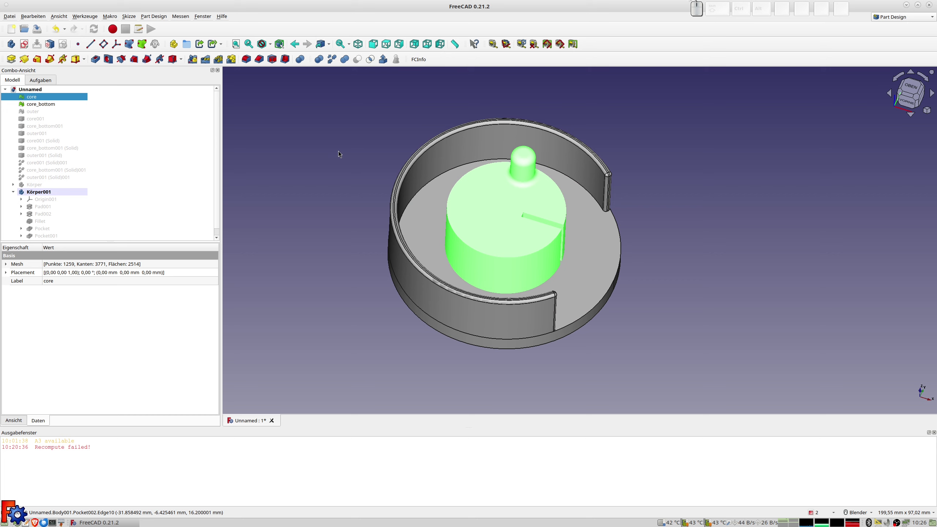
{"action": "left_click_drag", "start_coordinate": [347, 212], "coordinate": [337, 206]}
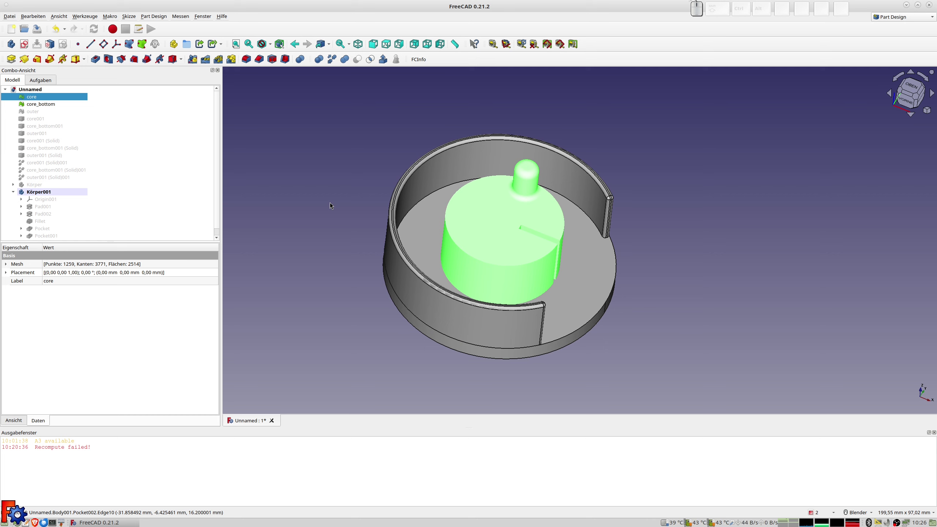
{"action": "key", "text": "2"}
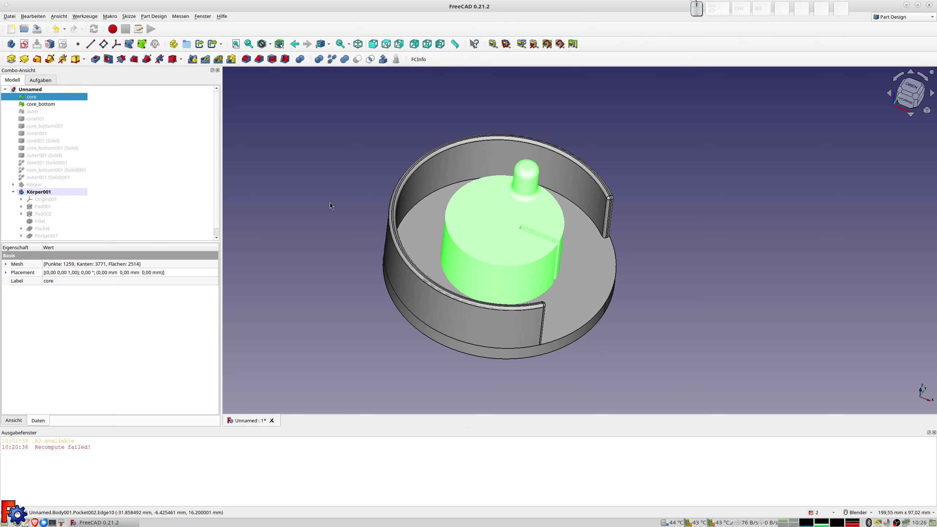
{"action": "key", "text": "3"}
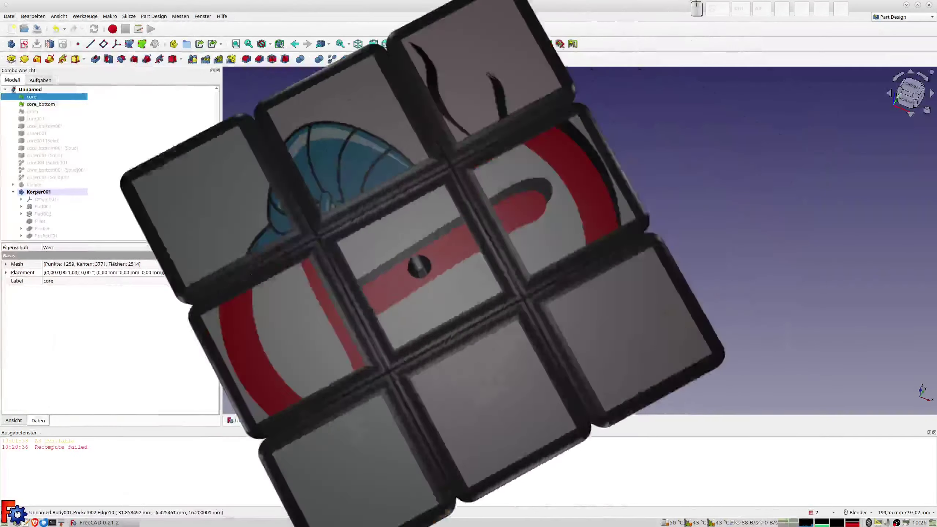
{"action": "key", "text": "4"}
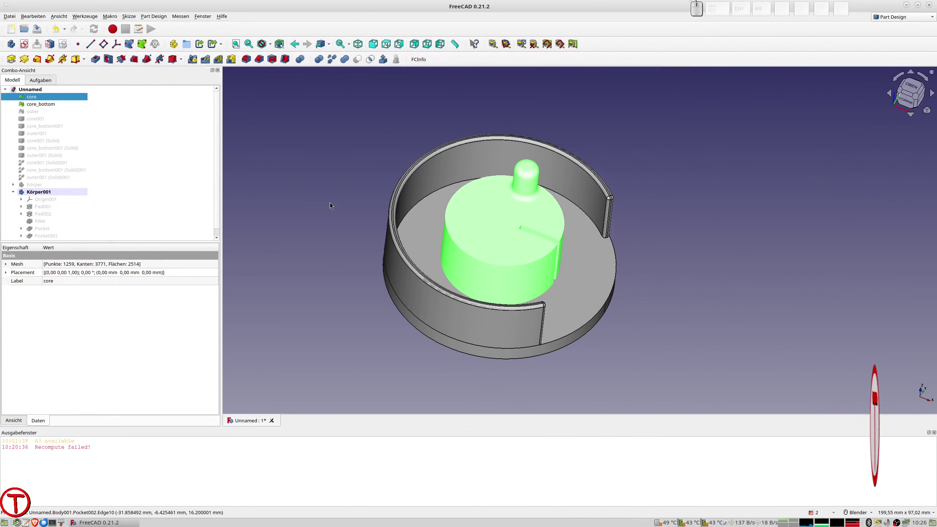